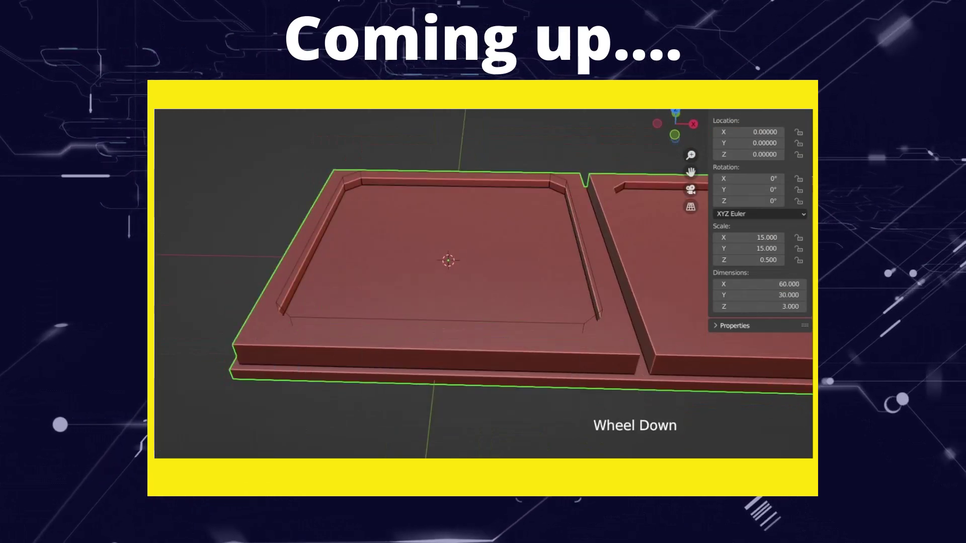
# Frame the default cube in the viewport ready for reshaping into the base plate.
pyautogui.press('alt+w')
pyautogui.click(489, 201)
pyautogui.scroll(-3)
pyautogui.scroll(3)
pyautogui.middleClick(483, 233)
pyautogui.middleClick(474, 241)
pyautogui.click(453, 223)
pyautogui.click(452, 233)
pyautogui.middleClick(451, 264)
# Scale the cube into a flat 30 × 30 × 1 slab using the sidebar dimensions.
pyautogui.press('alt+w')
pyautogui.press('q')
pyautogui.click(431, 274)
pyautogui.press('n')
pyautogui.click(796, 65)
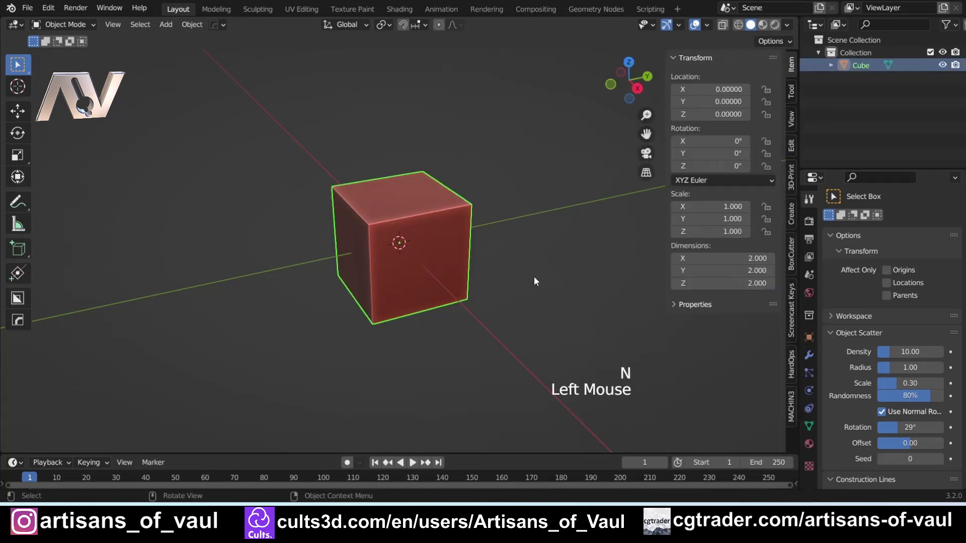
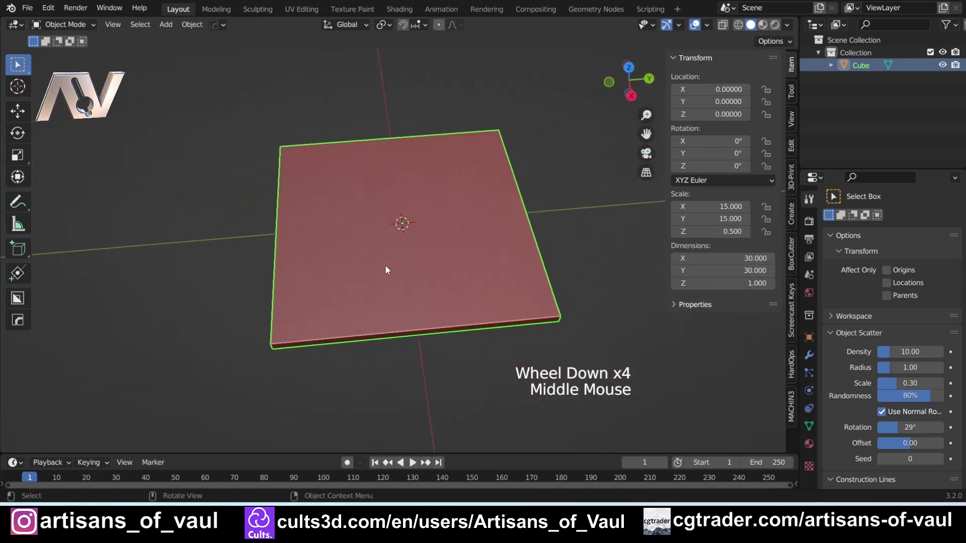
pyautogui.middleClick(364, 274)
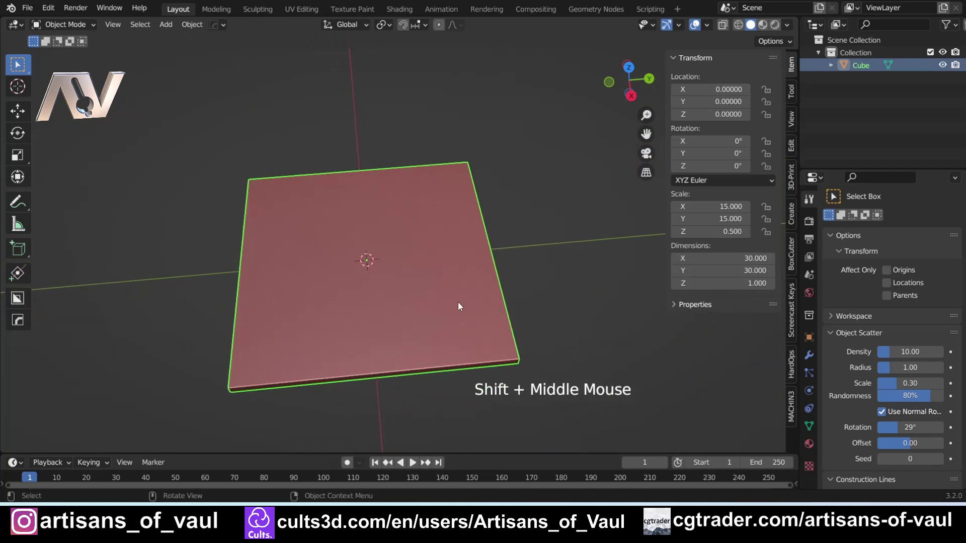
# Inset the slab's top face and extrude it into a raised 30 × 30 × 3 block on a thin lip.
pyautogui.press('Tab')
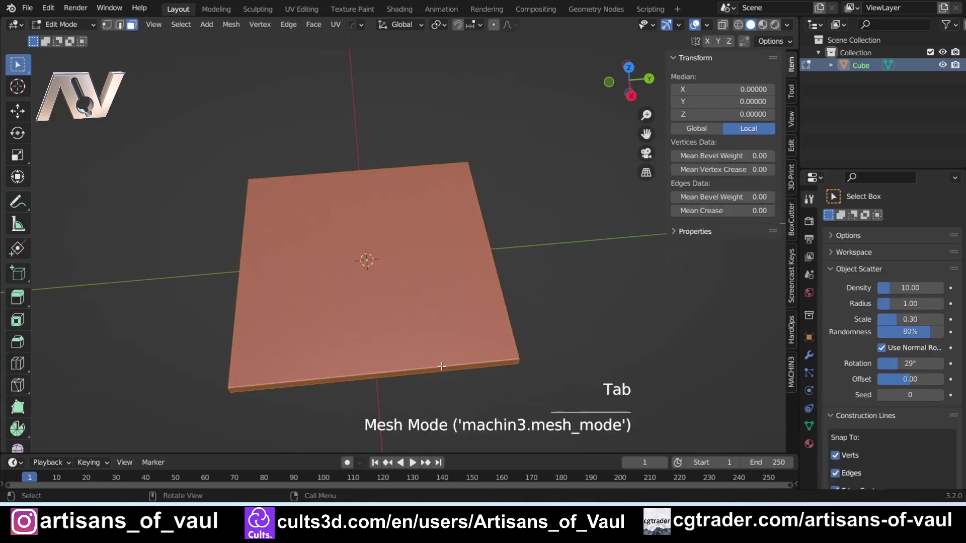
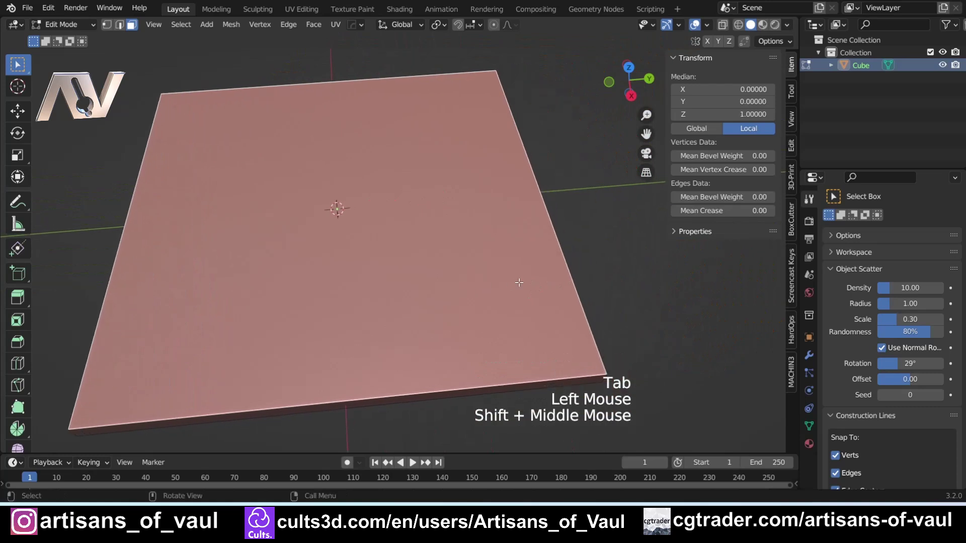
pyautogui.press('i')
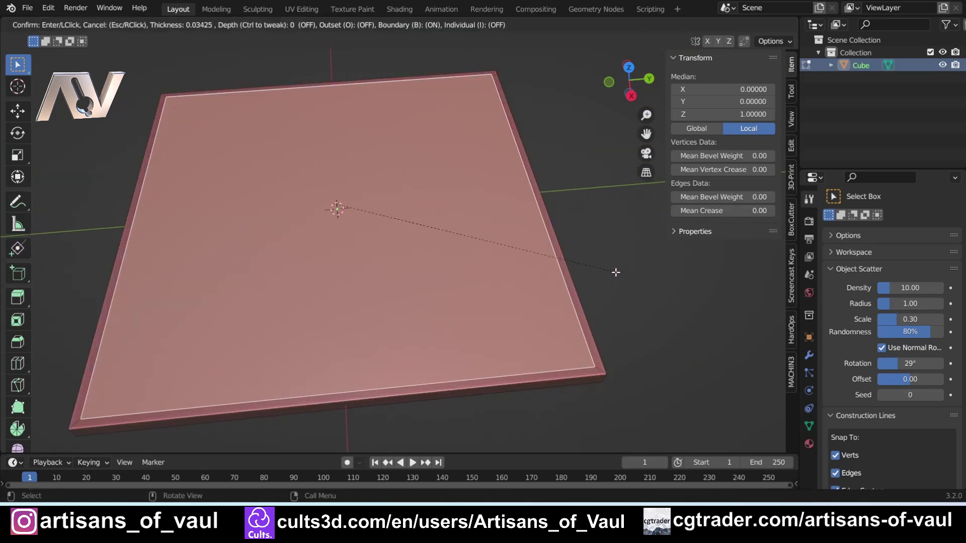
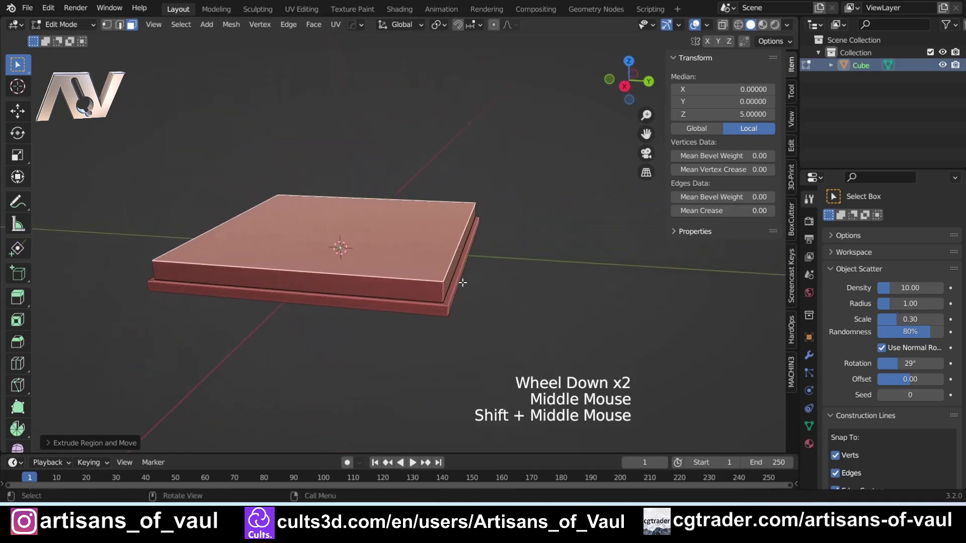
pyautogui.press('Tab')
pyautogui.click(564, 301)
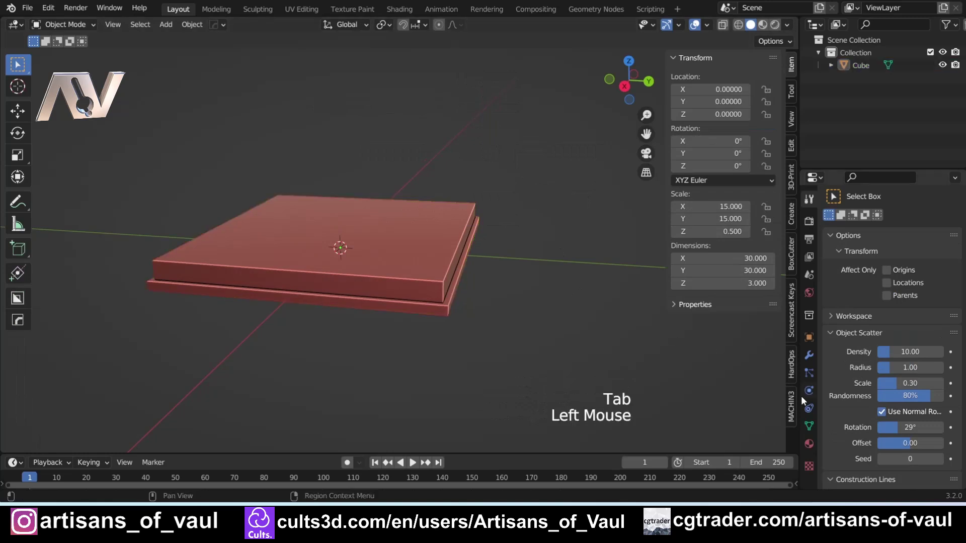
# Add an Array modifier with Fixed Count 2 so two tiles sit side by side.
pyautogui.click(813, 353)
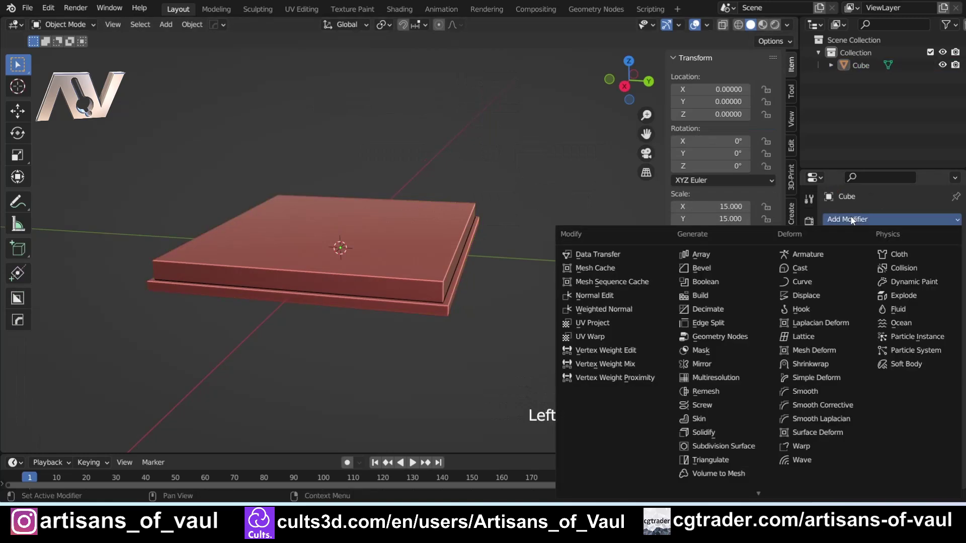
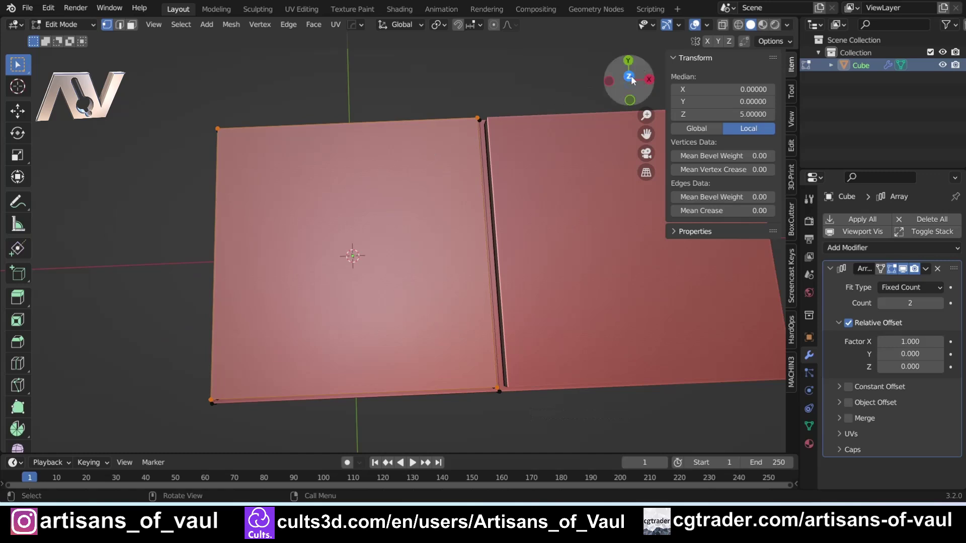
# Inset the tile's top face and place a loop cut just inside its outer border.
pyautogui.click(633, 79)
pyautogui.press('i')
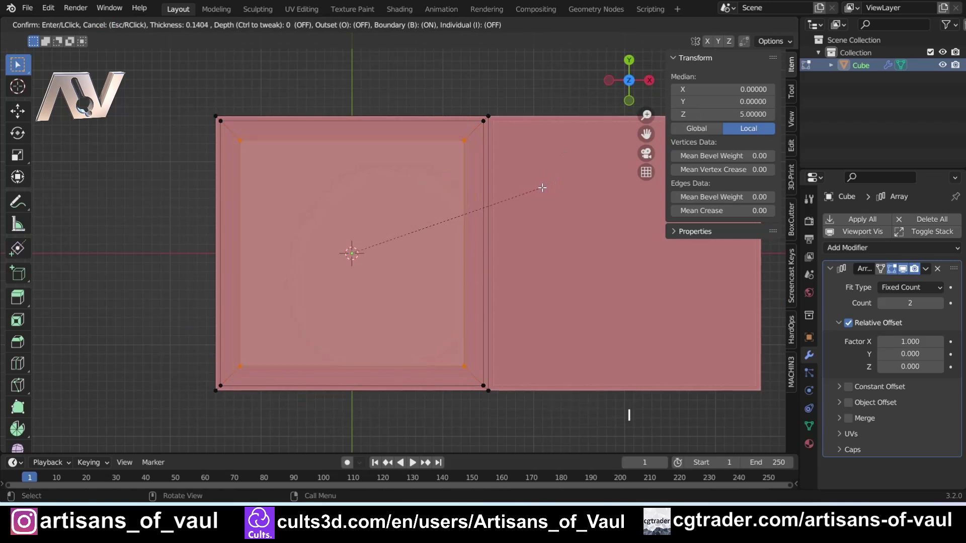
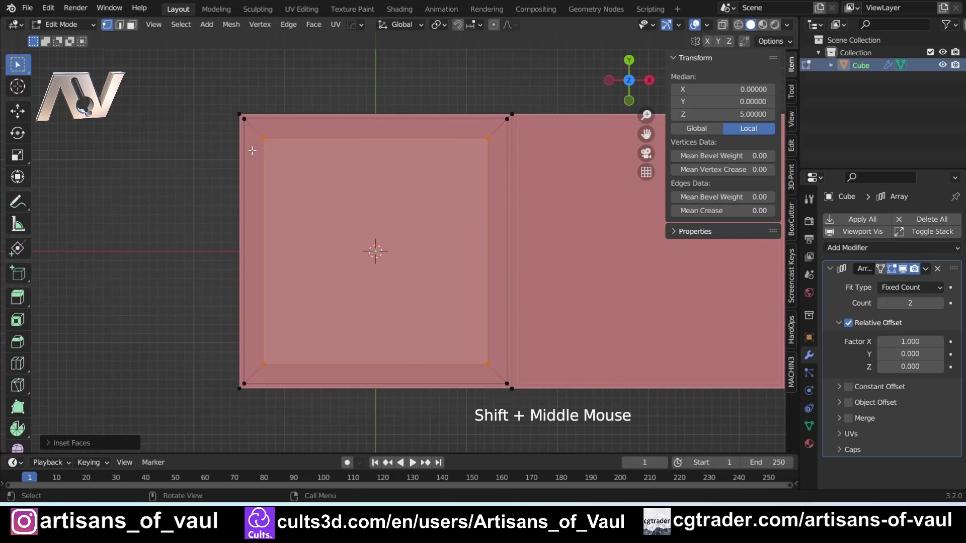
pyautogui.press('ctrl+r')
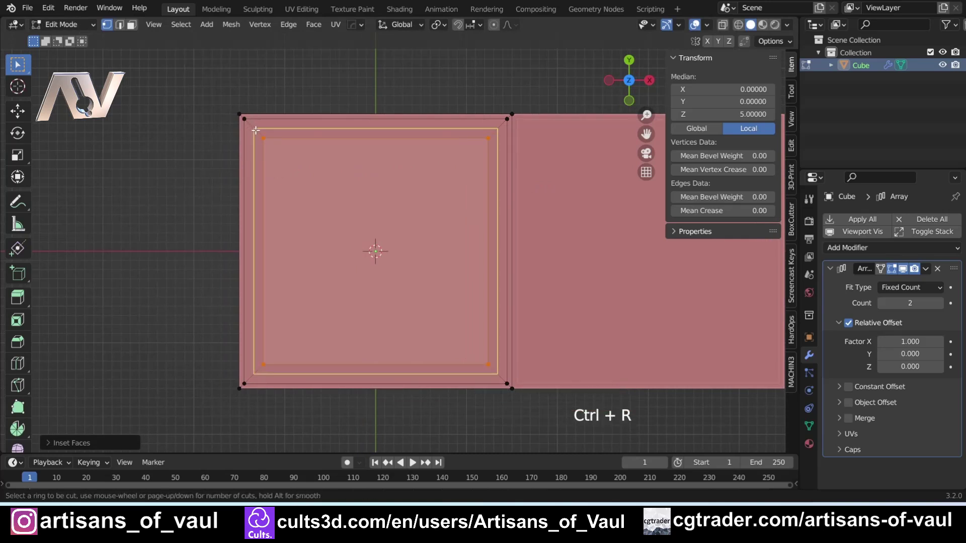
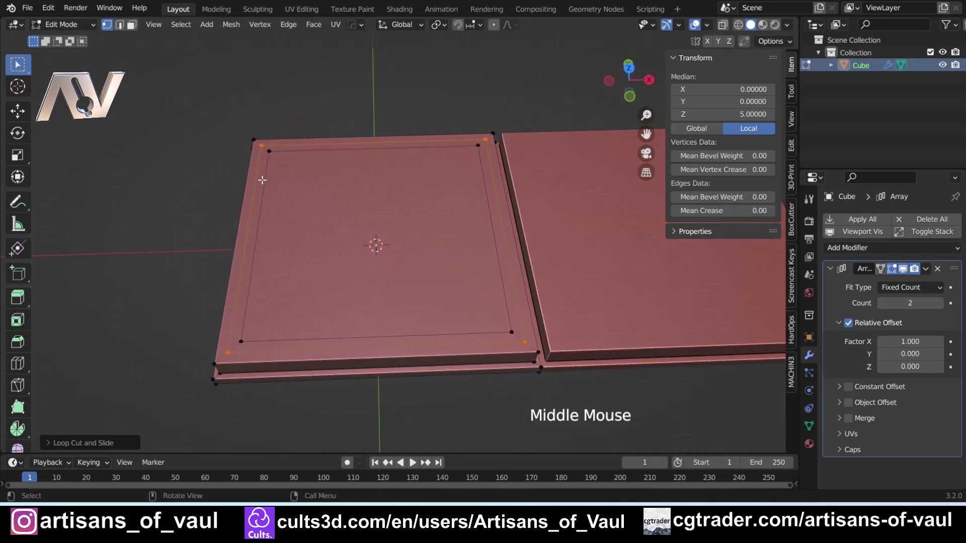
# Extract the inner border loop as a separate curve via HOps and remove its Array modifier.
pyautogui.press('q')
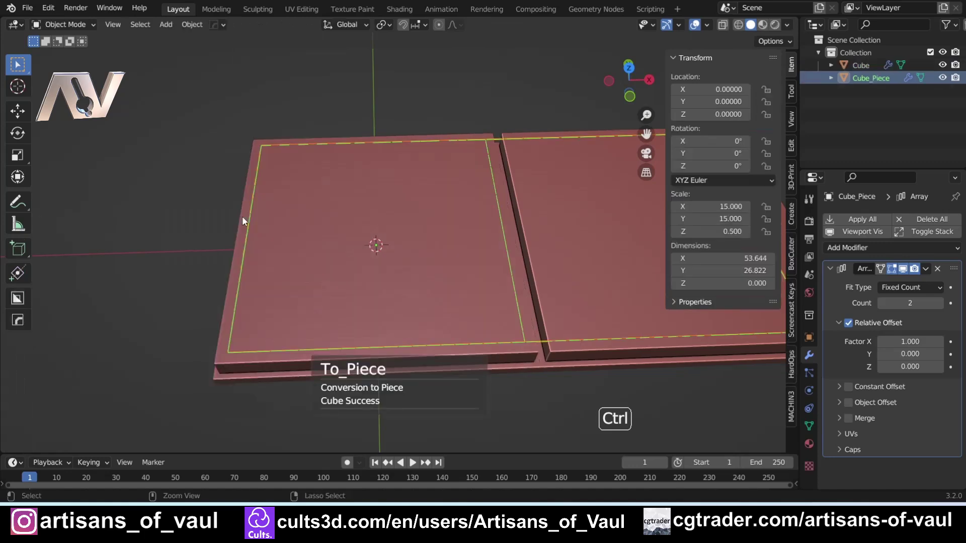
pyautogui.press('Tab')
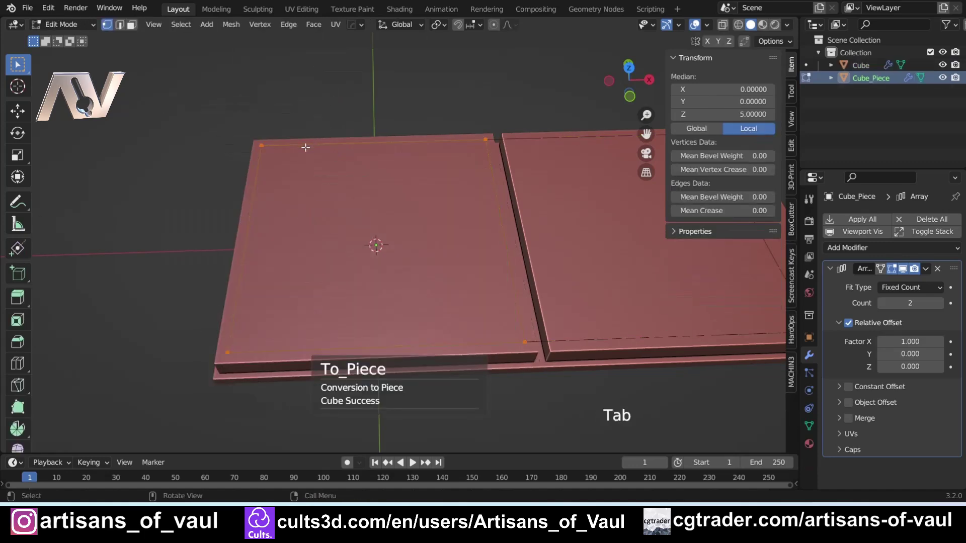
pyautogui.press('Tab')
pyautogui.click(266, 157)
pyautogui.click(264, 157)
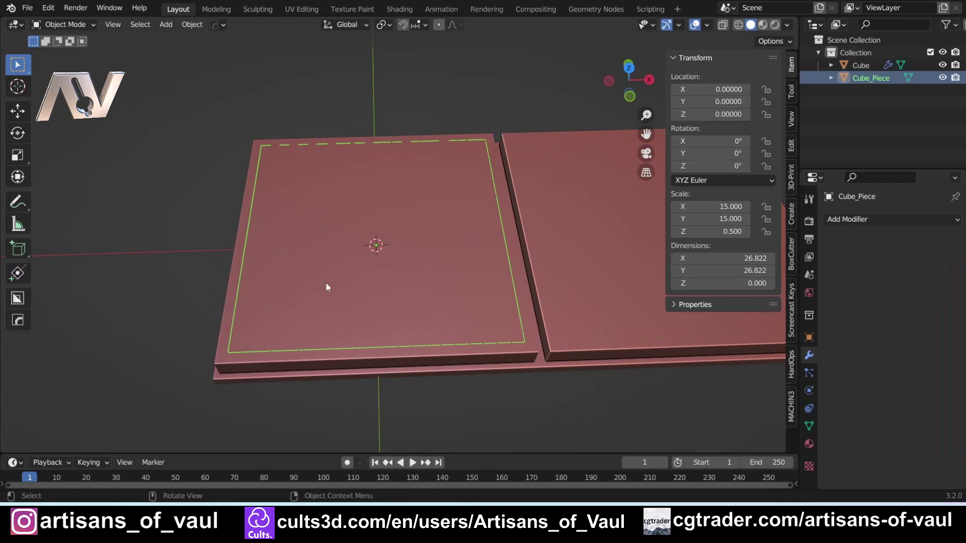
# Rename the curve Rivets_Edge in the Outliner, then return to editing the Cube tile's mesh.
pyautogui.doubleClick(876, 83)
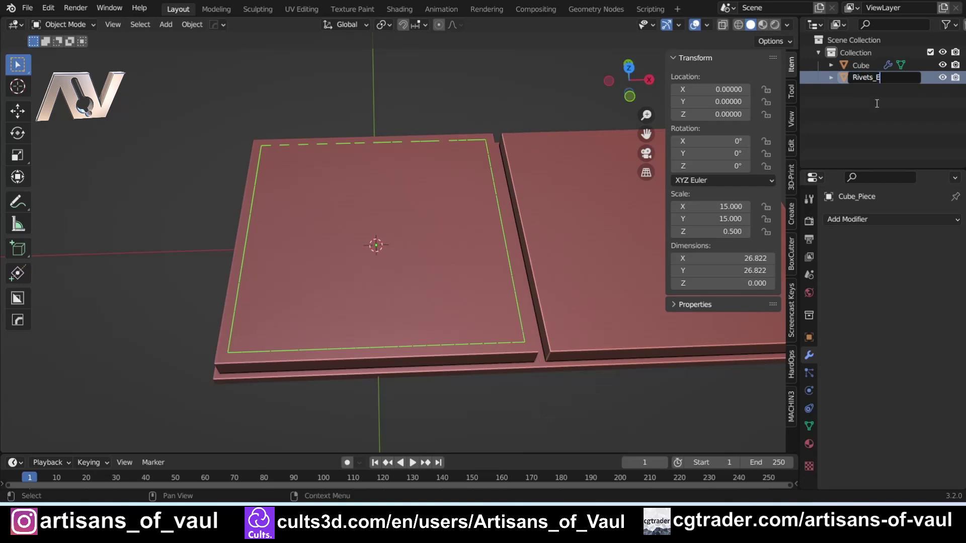
pyautogui.click(942, 81)
pyautogui.press('Tab')
pyautogui.click(401, 193)
pyautogui.middleClick(396, 203)
pyautogui.press('Tab')
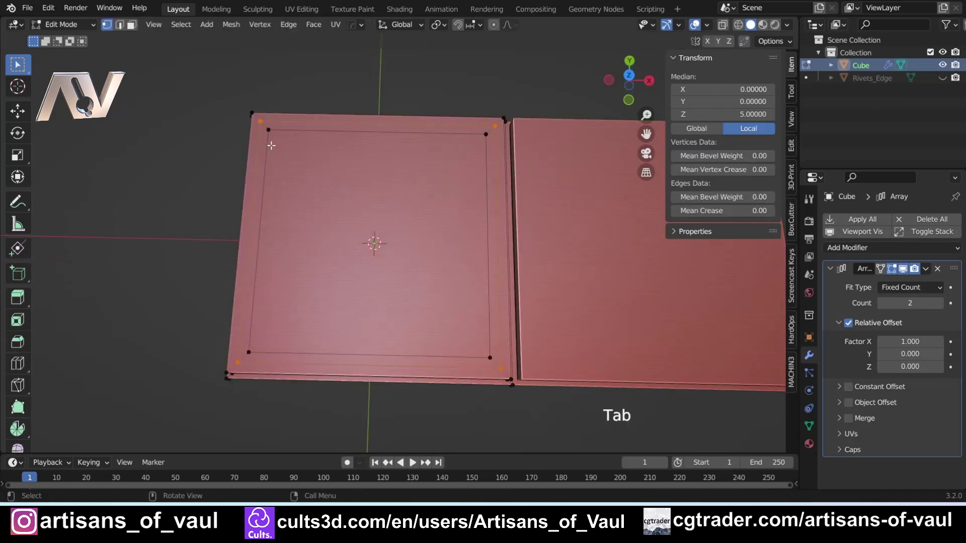
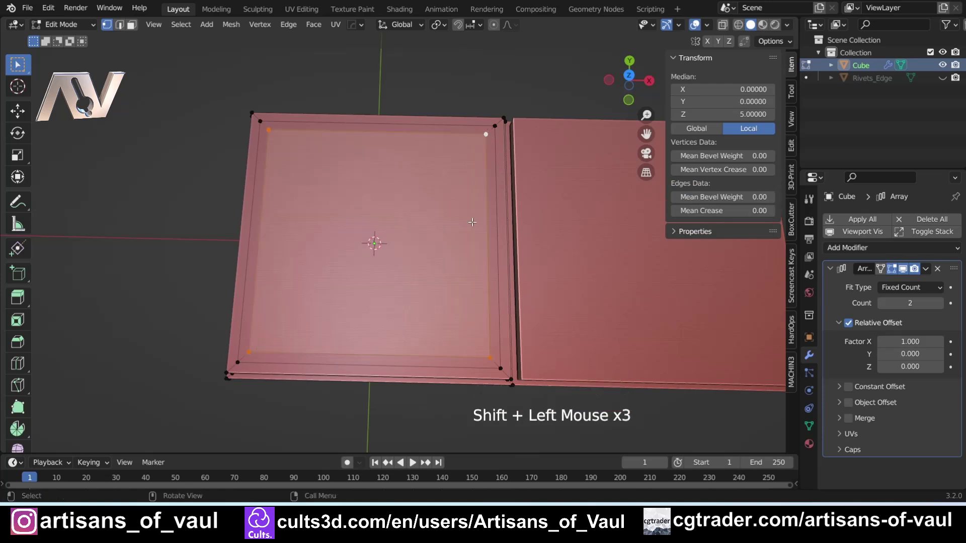
# Vertex-bevel the four corners of the tile's inner face to chamfer them.
pyautogui.press('ctrl+shift+b')
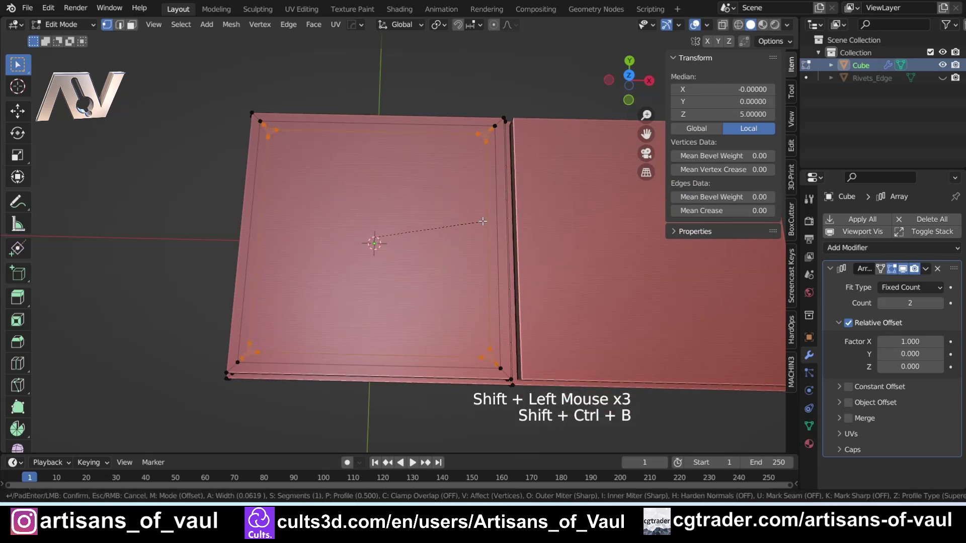
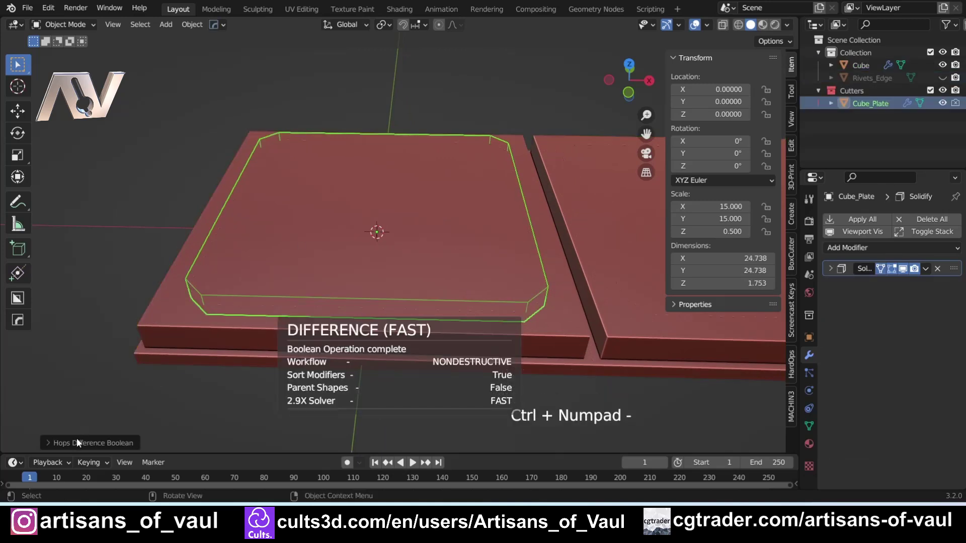
pyautogui.click(74, 442)
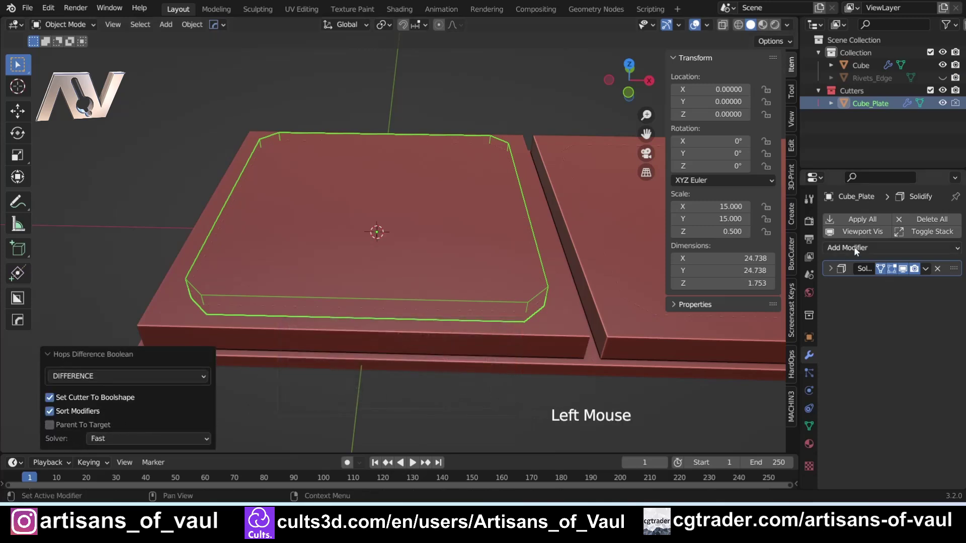
pyautogui.click(573, 335)
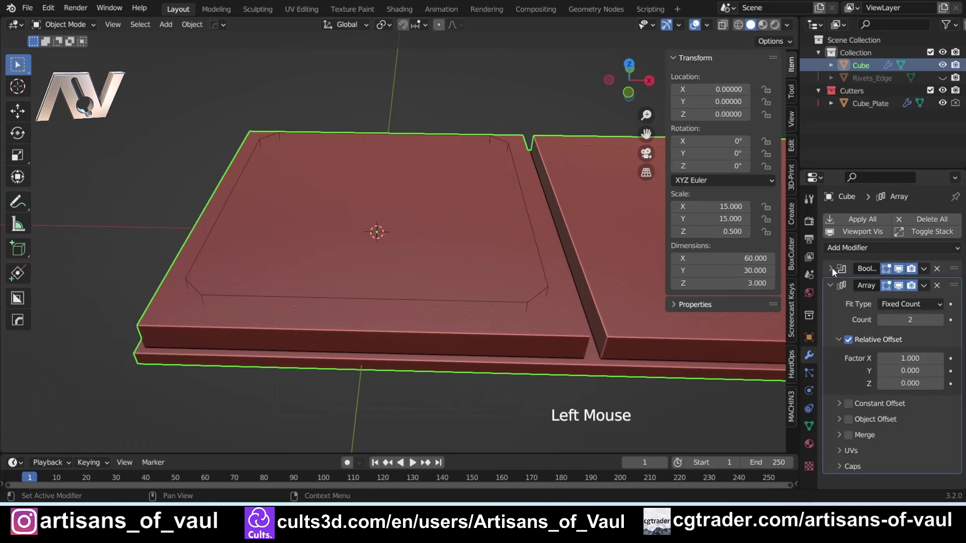
pyautogui.click(837, 274)
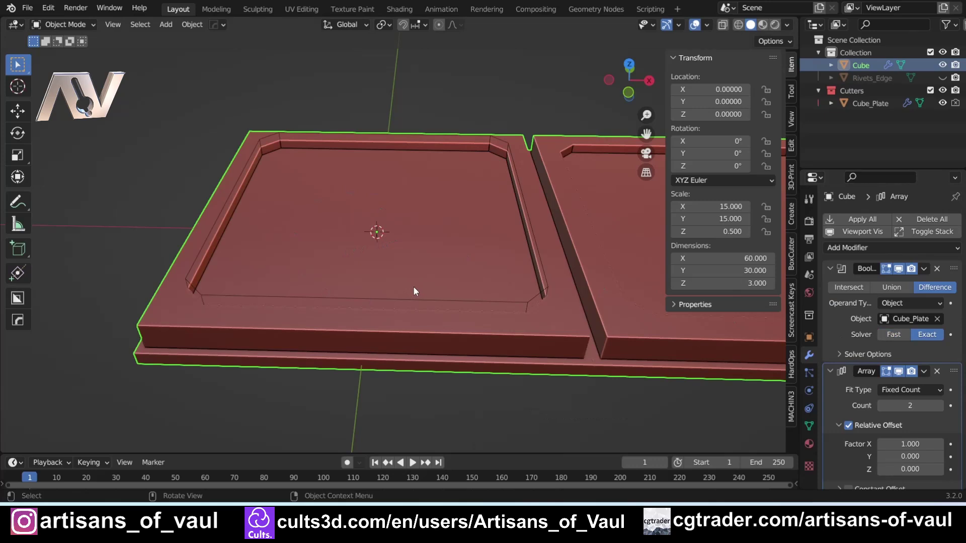
pyautogui.scroll(-3)
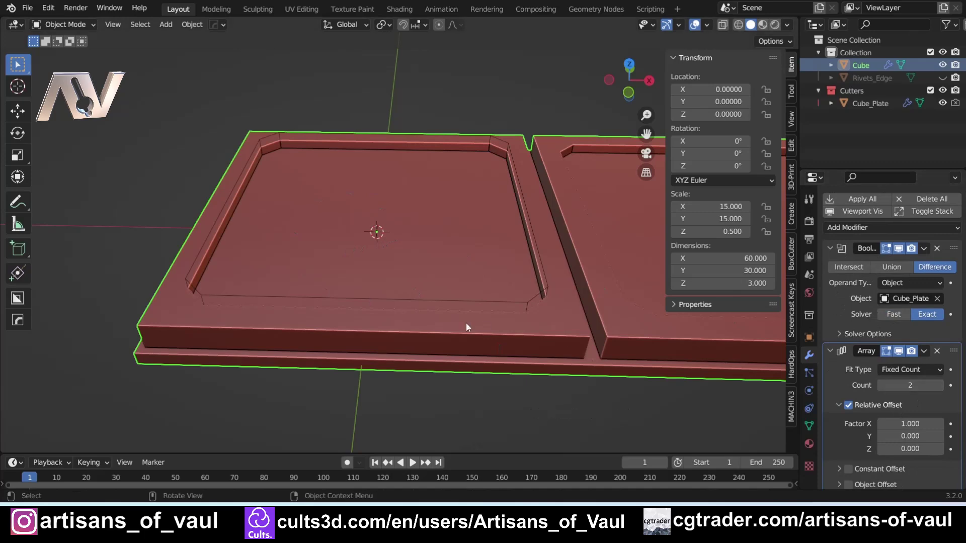
pyautogui.middleClick(655, 347)
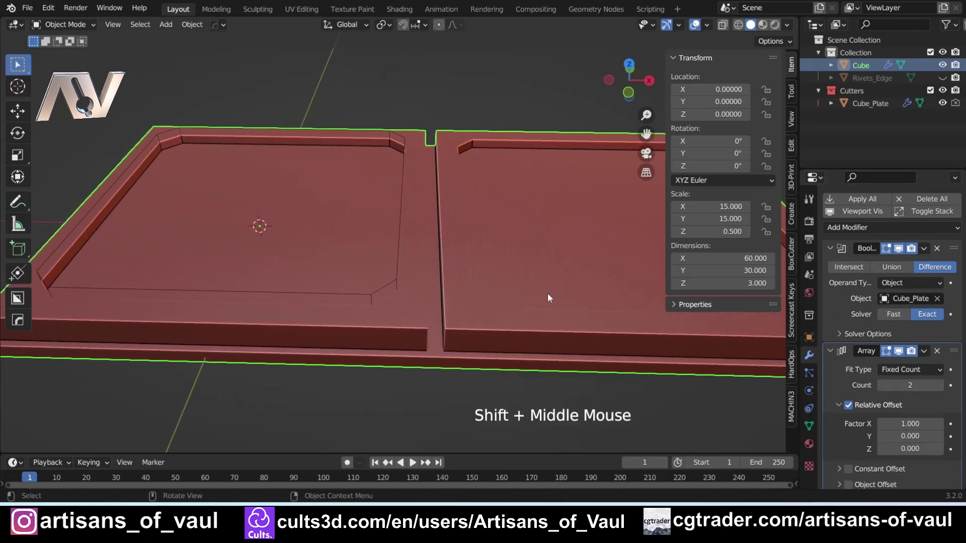
pyautogui.middleClick(279, 319)
pyautogui.middleClick(330, 240)
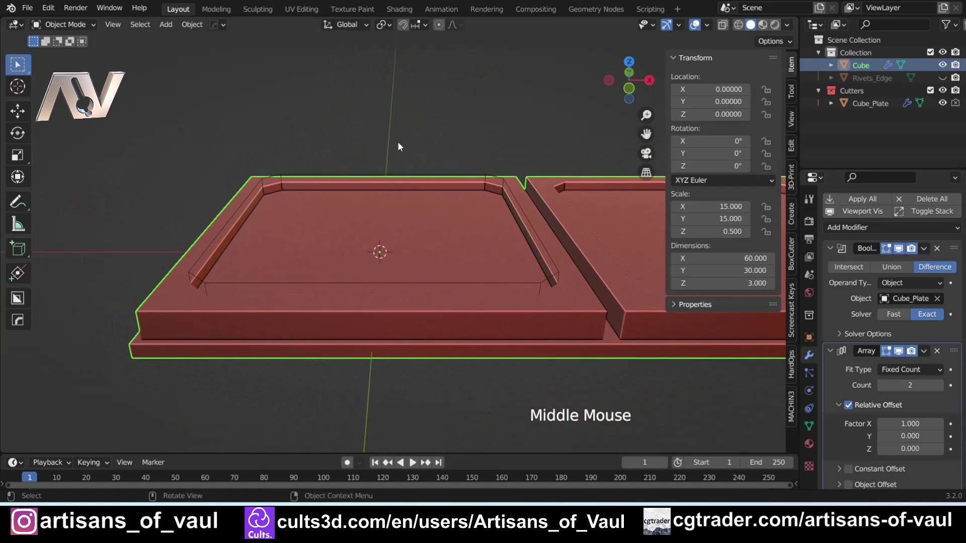
pyautogui.middleClick(394, 144)
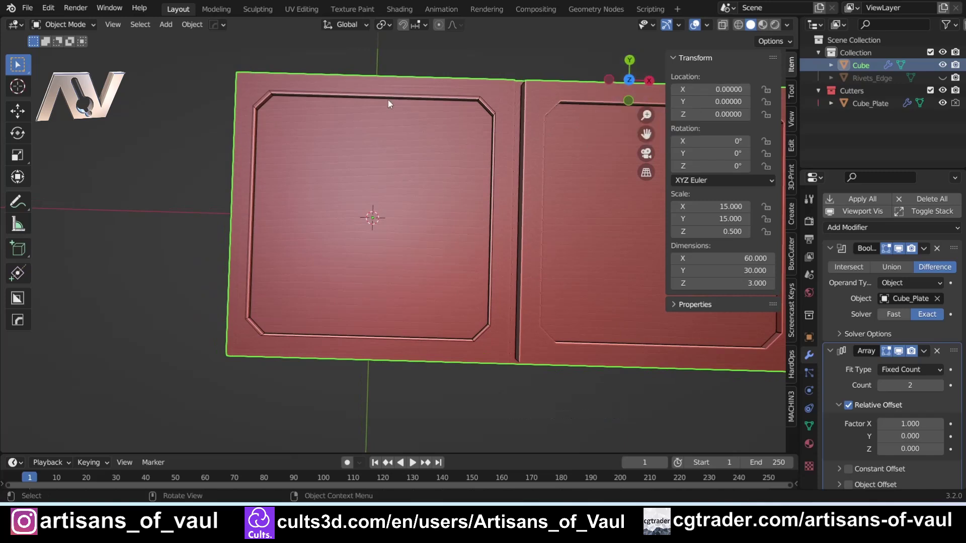
# Select the Cube_Plate cutter and frame it in top orthographic view.
pyautogui.click(385, 96)
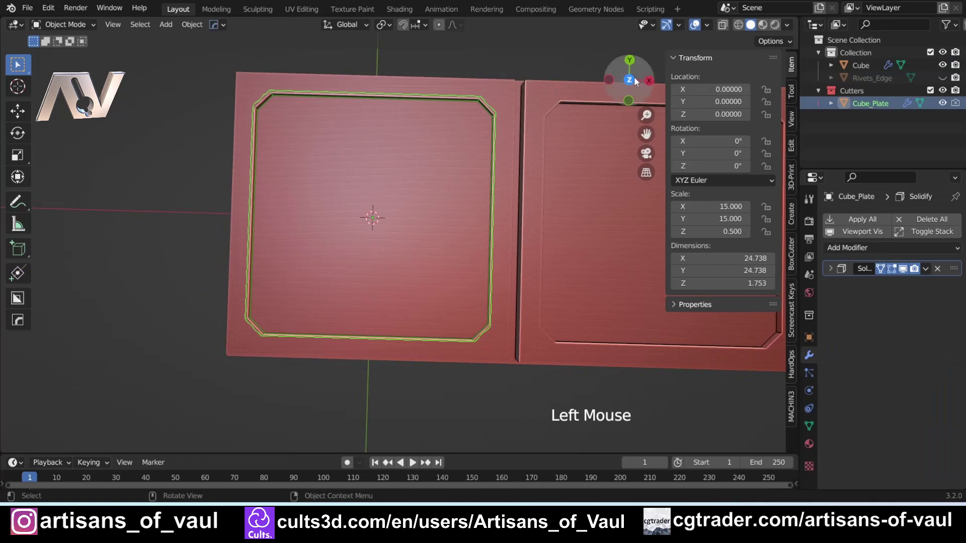
pyautogui.click(639, 81)
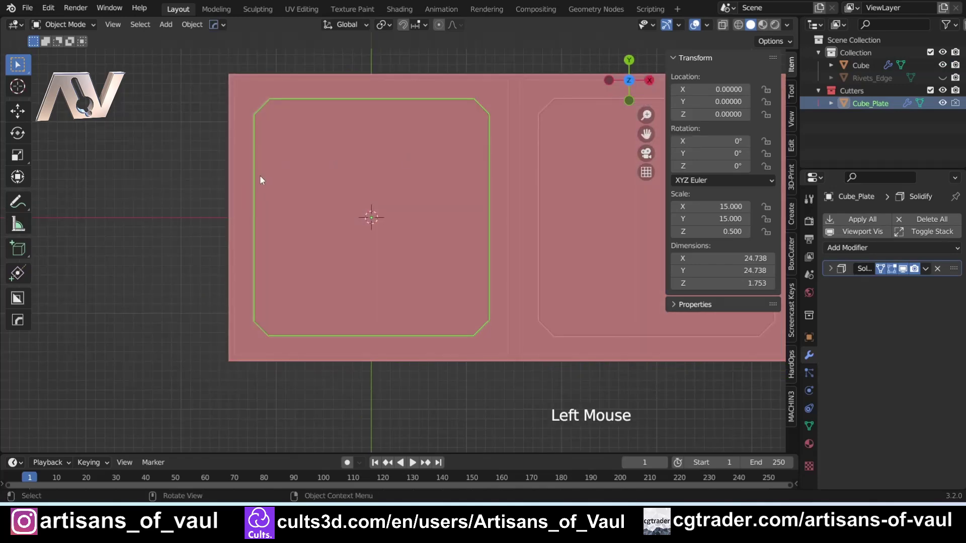
pyautogui.scroll(3)
pyautogui.middleClick(249, 240)
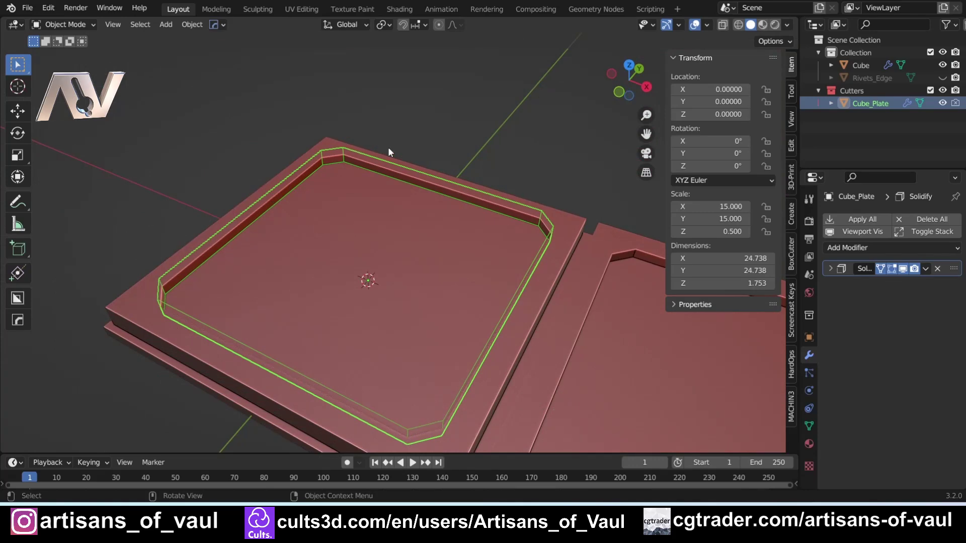
pyautogui.click(637, 70)
pyautogui.scroll(-3)
pyautogui.middleClick(349, 247)
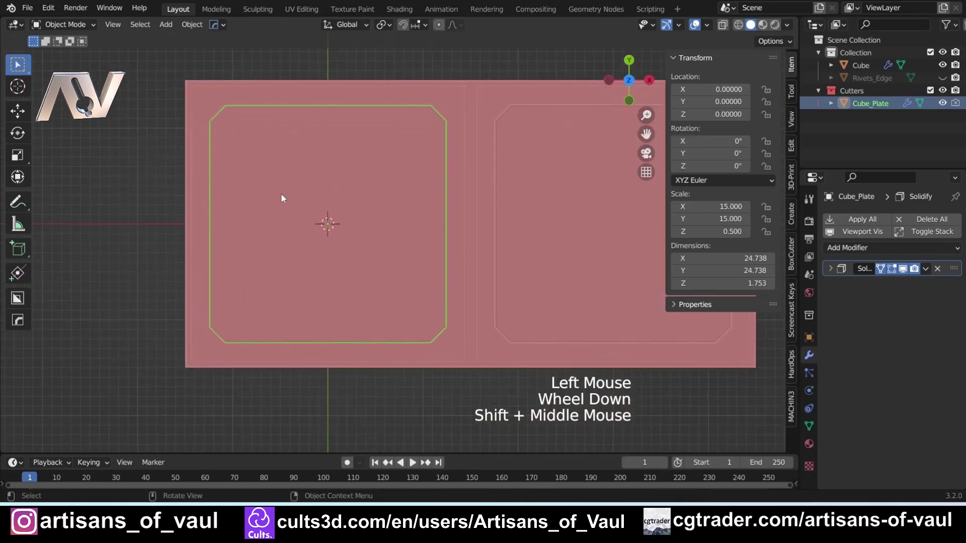
# Cut a stepped notch into Cube_Plate's left edge with BoxCutter in Ngon mode.
pyautogui.press('alt+w')
pyautogui.press('d')
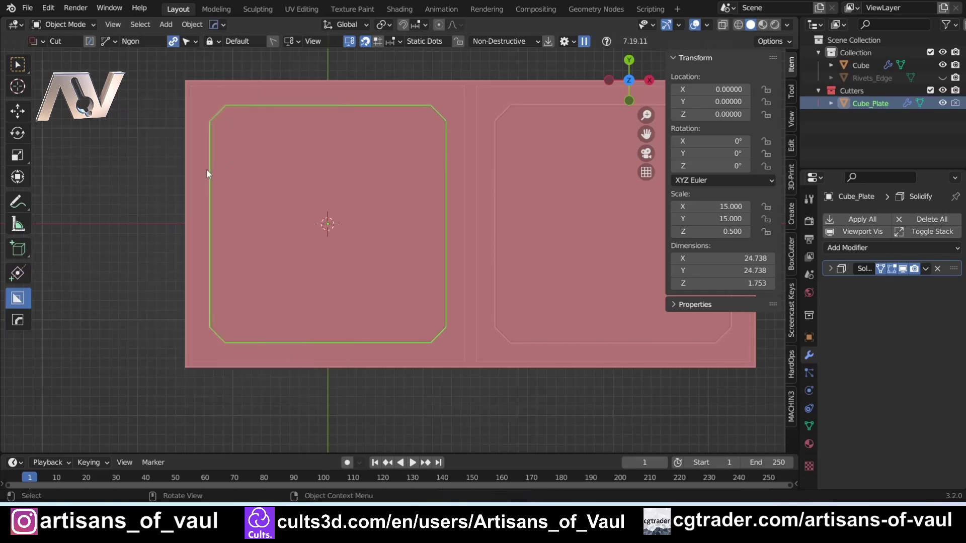
pyautogui.click(212, 182)
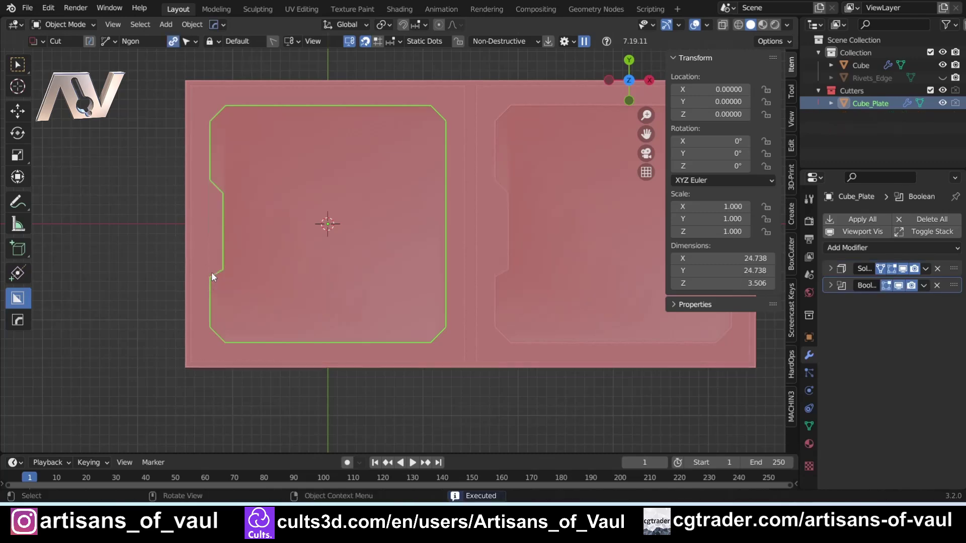
pyautogui.scroll(3)
pyautogui.middleClick(191, 239)
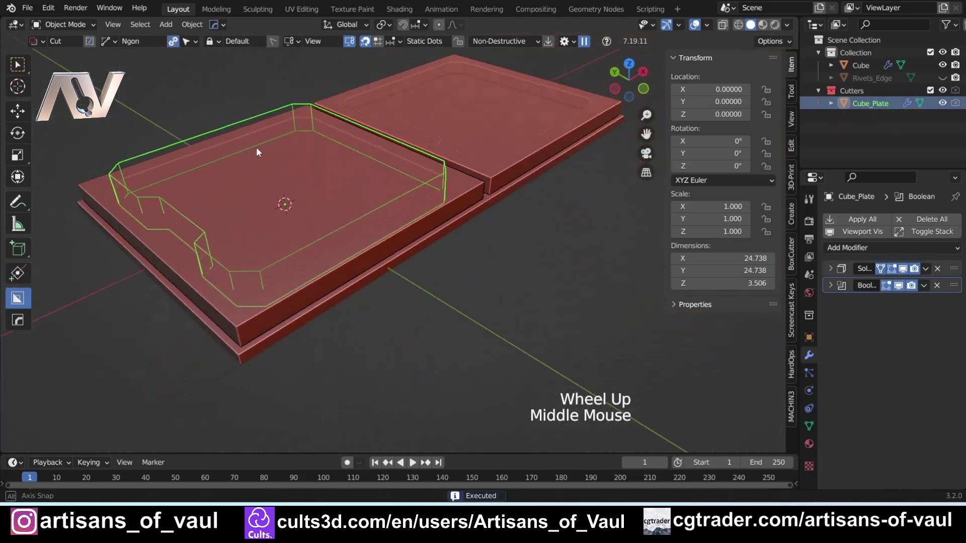
pyautogui.click(205, 138)
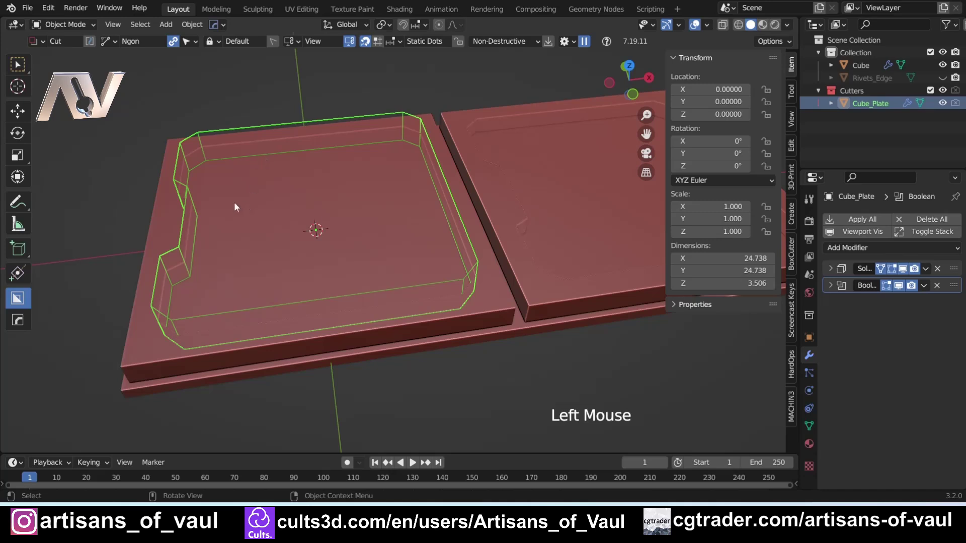
# Mirror Cube_Plate via -X with HardOps so the notch appears on the right edge too.
pyautogui.press('alt+x')
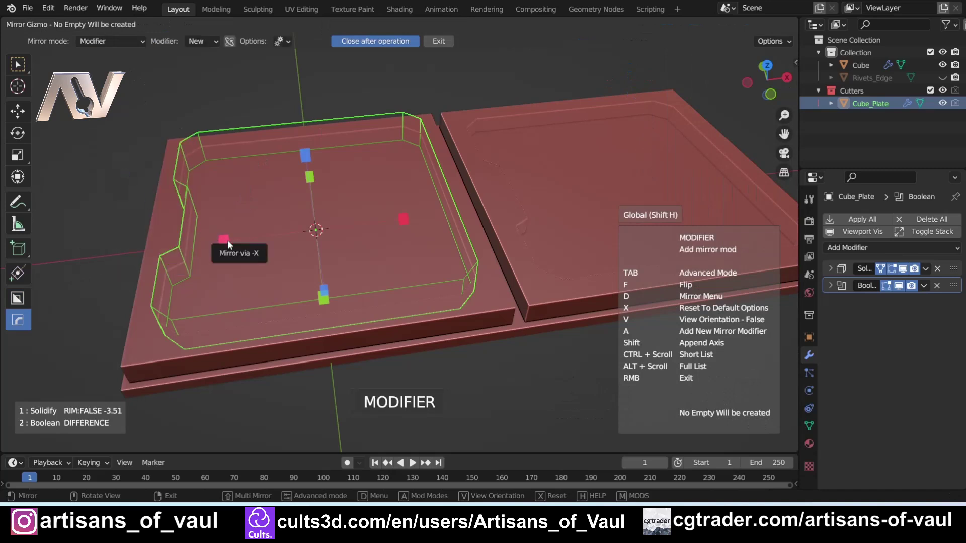
pyautogui.click(231, 244)
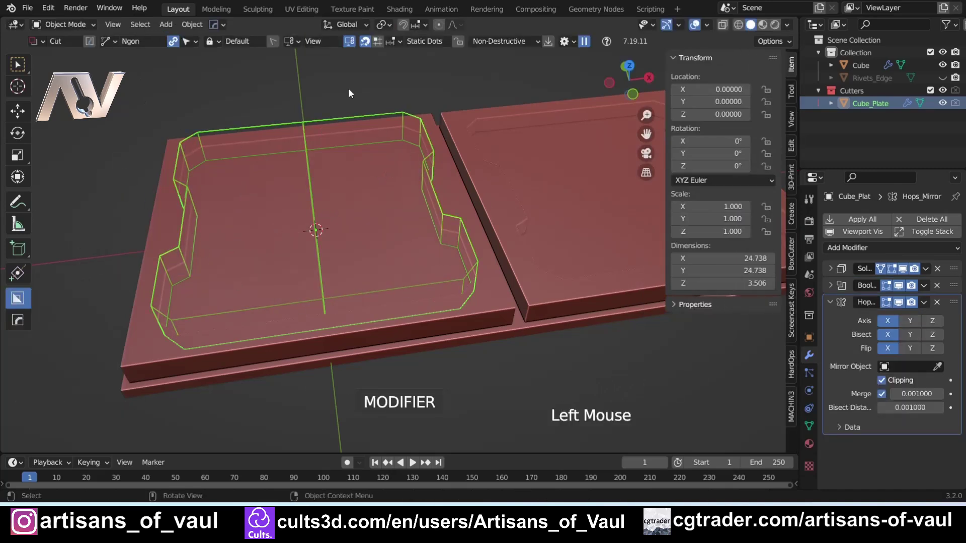
pyautogui.middleClick(188, 166)
pyautogui.middleClick(189, 213)
pyautogui.middleClick(264, 214)
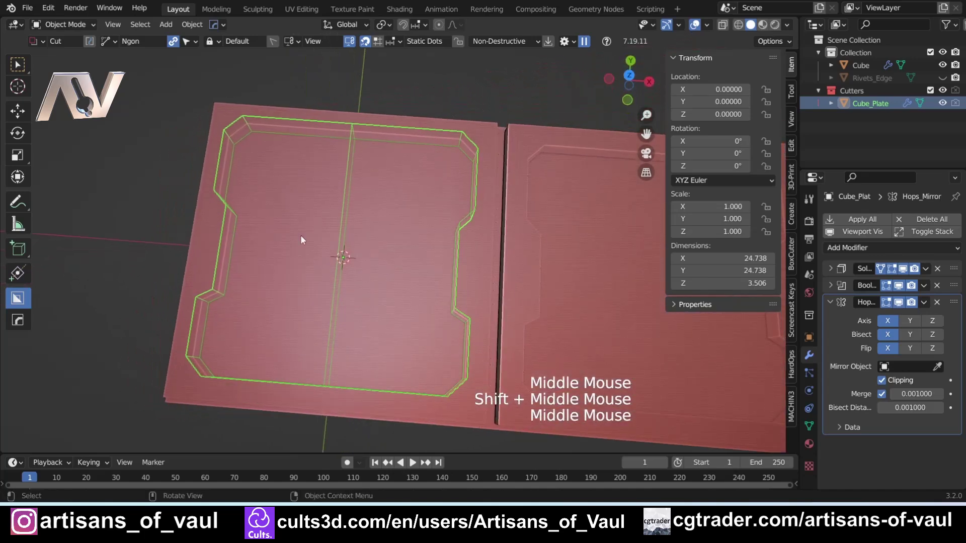
pyautogui.click(630, 82)
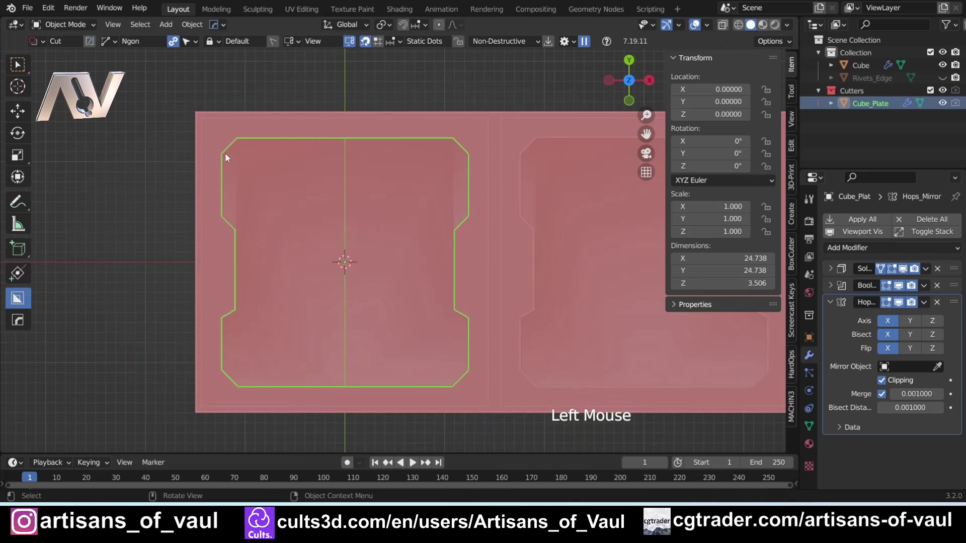
pyautogui.click(220, 143)
pyautogui.click(242, 236)
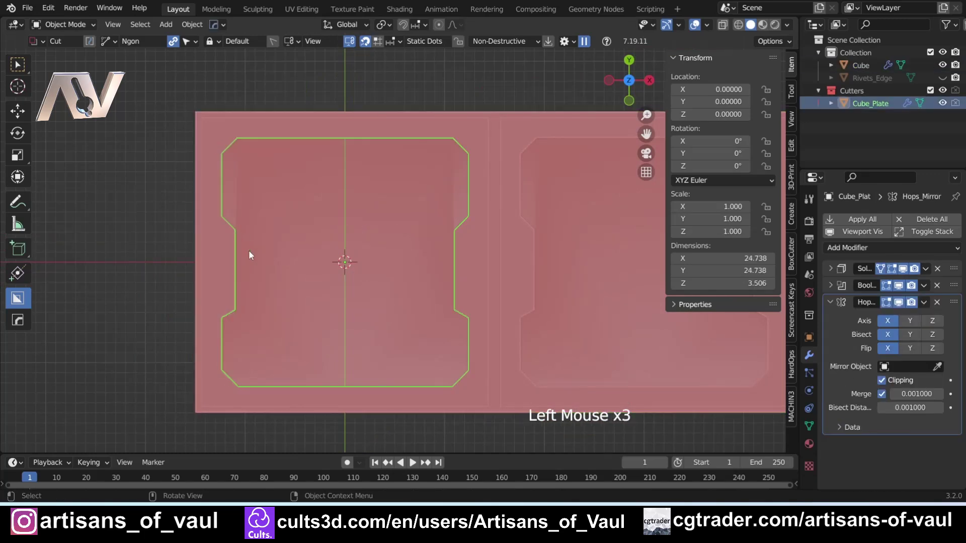
pyautogui.middleClick(328, 266)
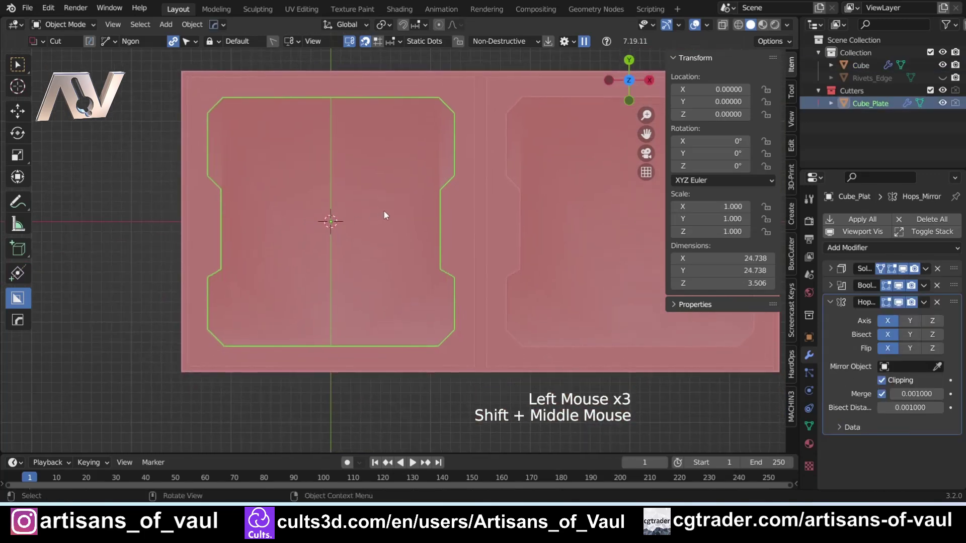
# Mirror Cube_Plate via Y as well, making the notches symmetric top to bottom.
pyautogui.press('alt+x')
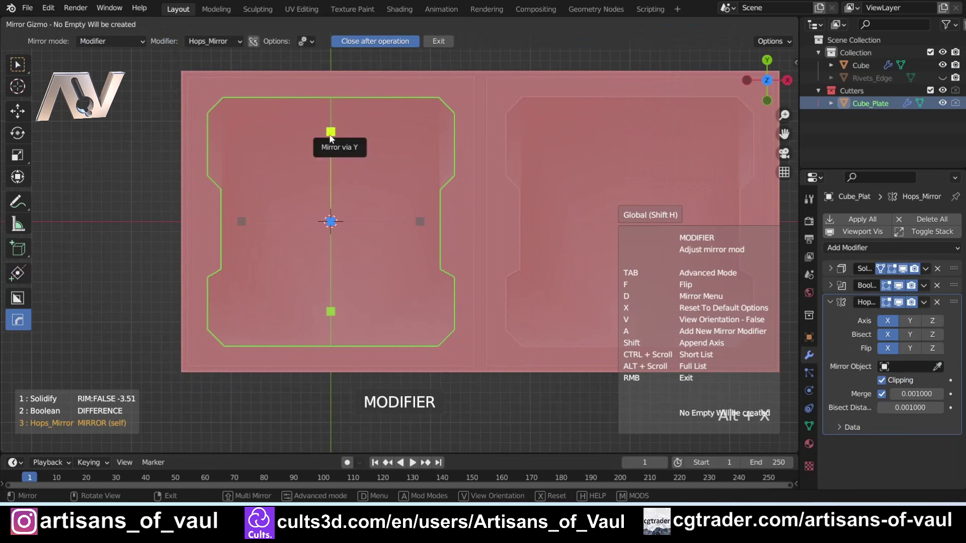
pyautogui.click(337, 135)
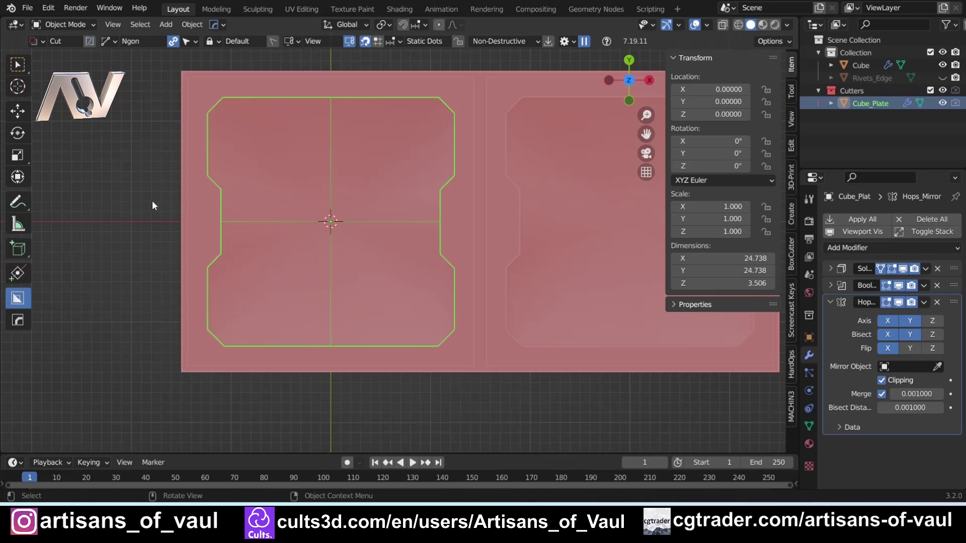
pyautogui.scroll(-3)
pyautogui.middleClick(385, 306)
pyautogui.scroll(3)
pyautogui.press('h')
pyautogui.middleClick(501, 265)
pyautogui.middleClick(381, 190)
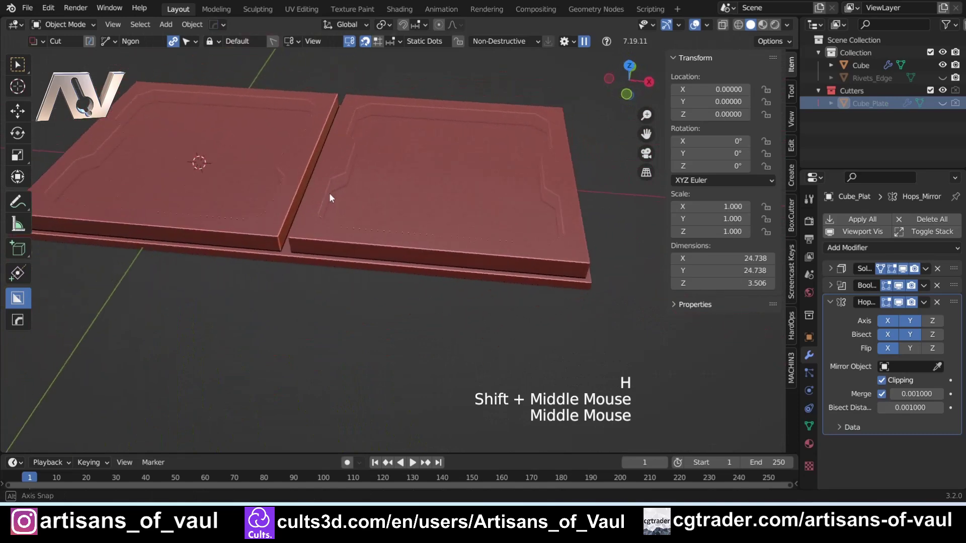
pyautogui.click(795, 30)
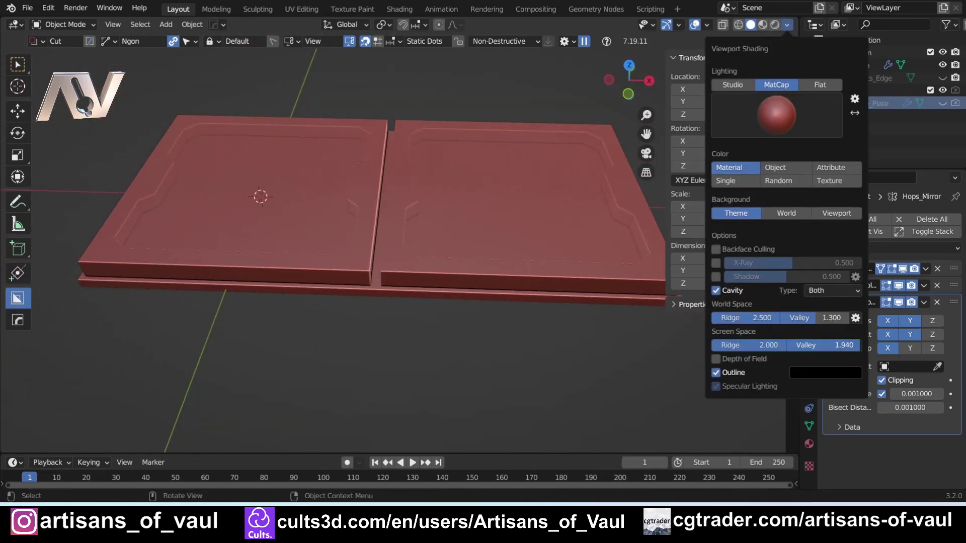
pyautogui.middleClick(252, 166)
pyautogui.middleClick(271, 170)
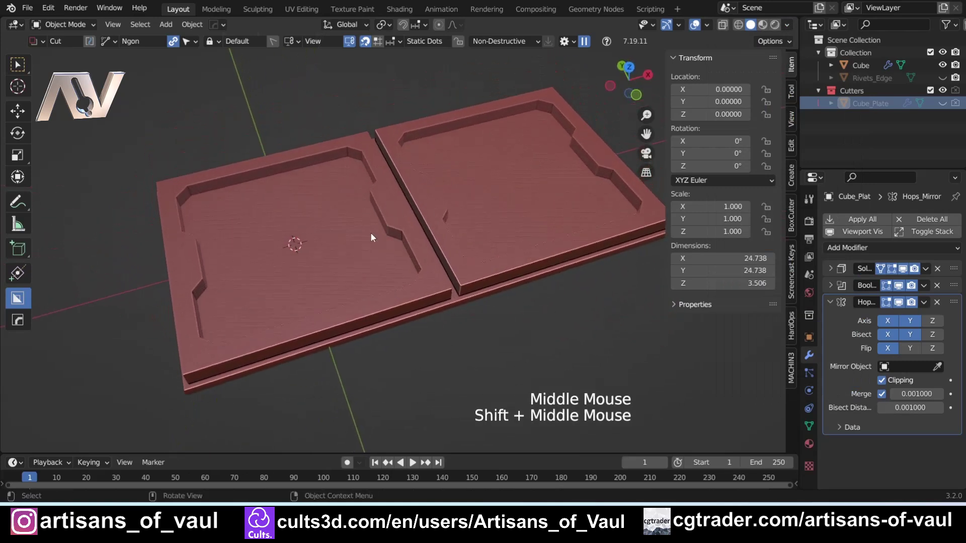
pyautogui.scroll(3)
pyautogui.middleClick(180, 259)
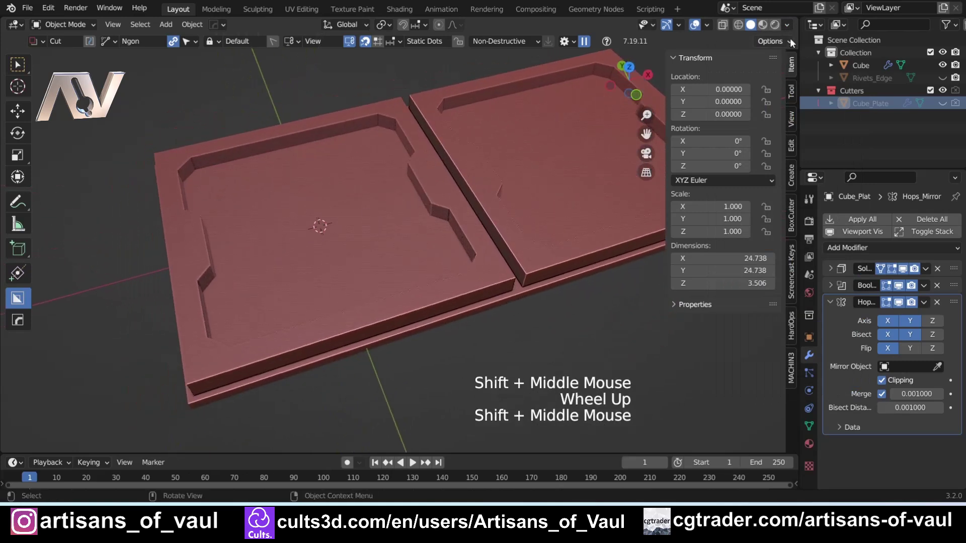
pyautogui.click(792, 26)
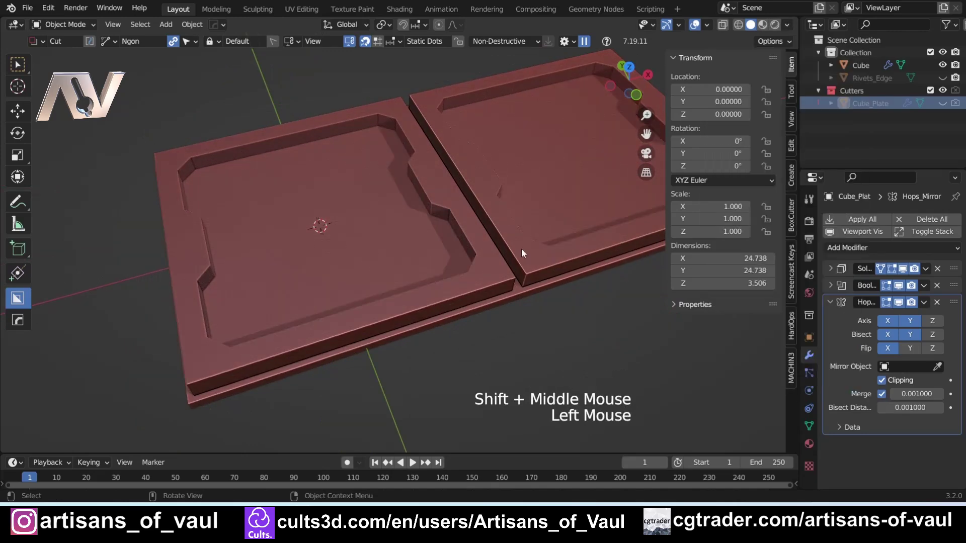
pyautogui.scroll(-3)
pyautogui.middleClick(491, 297)
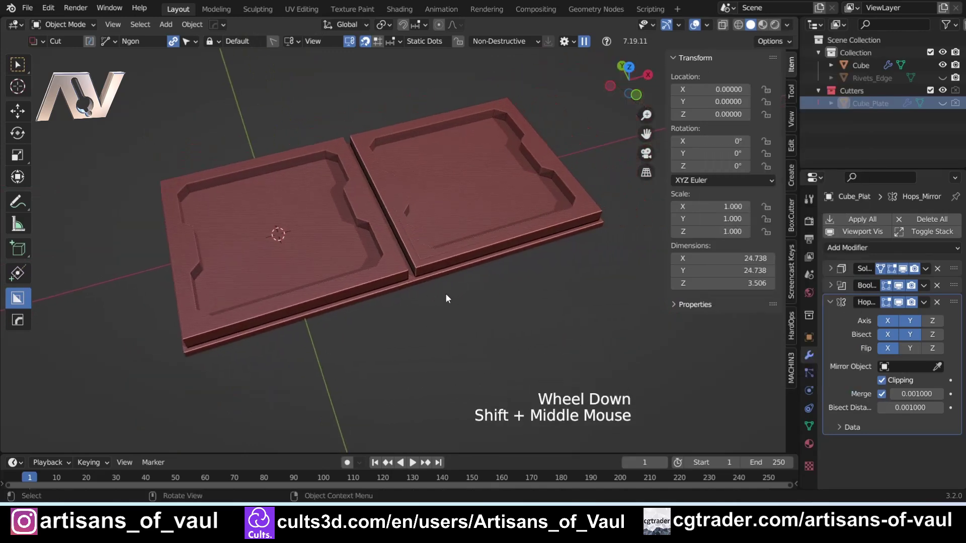
pyautogui.press('n')
pyautogui.scroll(3)
pyautogui.middleClick(287, 269)
pyautogui.middleClick(358, 284)
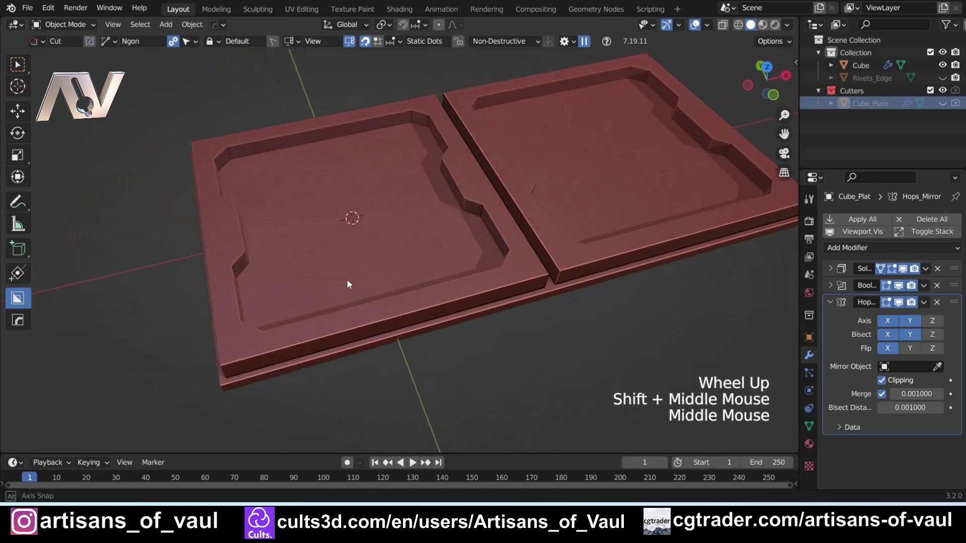
pyautogui.middleClick(354, 283)
pyautogui.middleClick(310, 253)
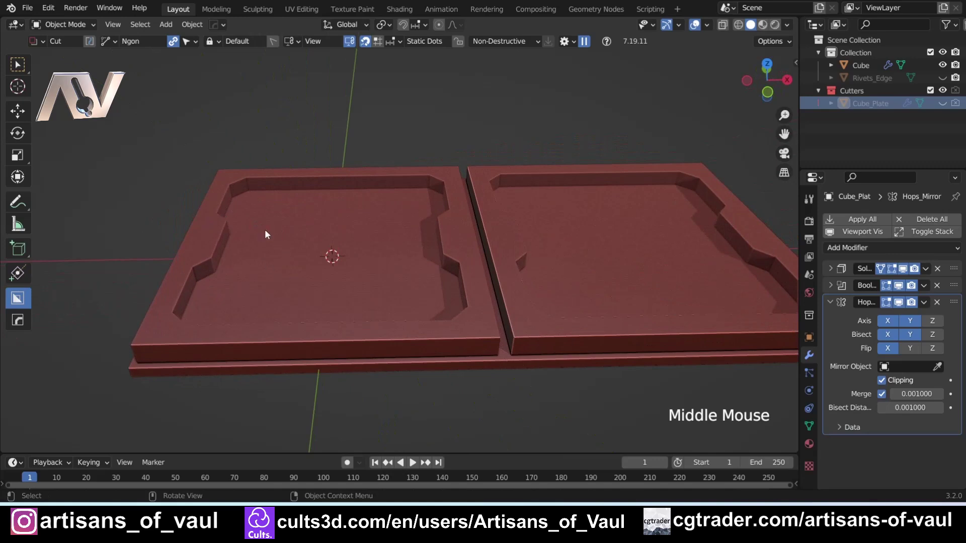
# Select the Cube_Plate cutter through HardOps and hide it to check the recess depth.
pyautogui.press('q')
pyautogui.click(369, 180)
pyautogui.press('q')
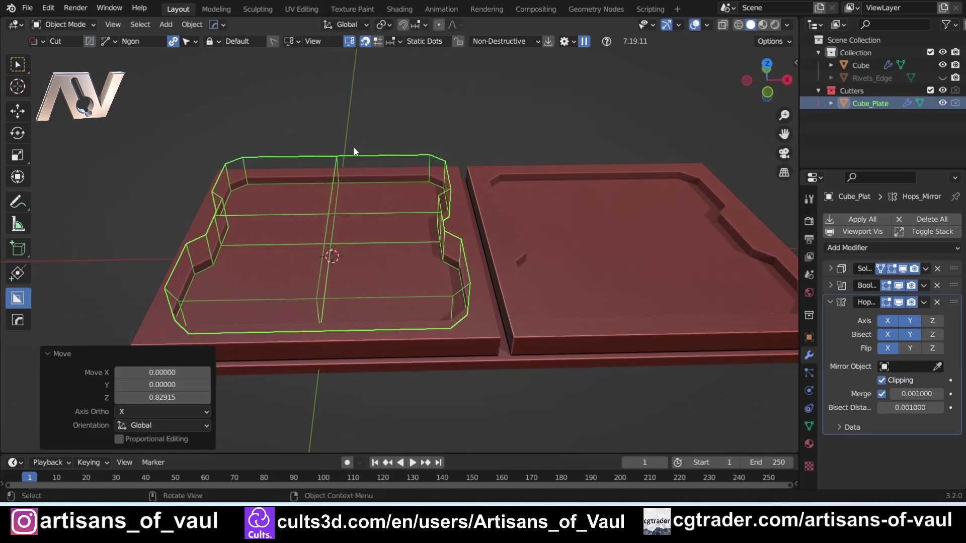
pyautogui.press('h')
pyautogui.click(367, 149)
pyautogui.middleClick(362, 163)
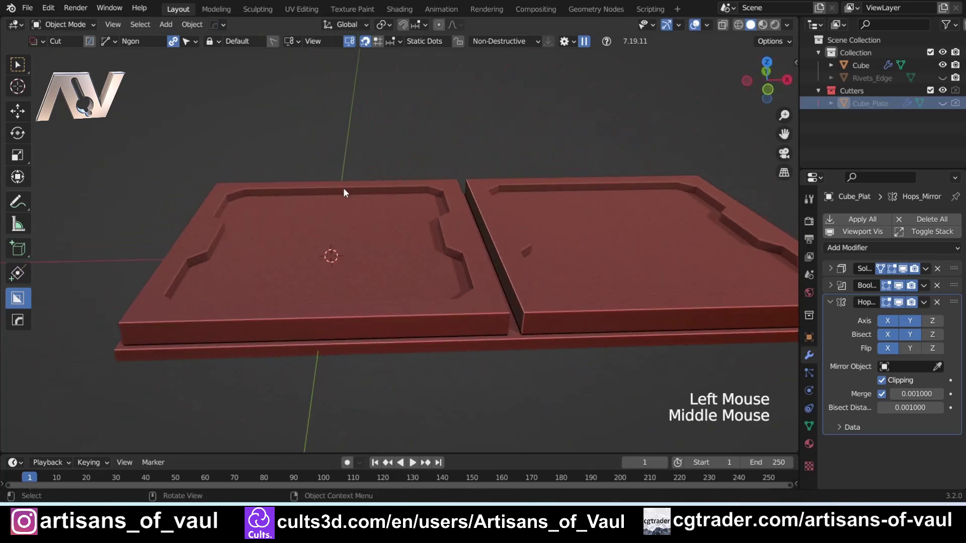
# Reveal Cube_Plate, raise it about 0.41 units along Z for shallower recesses, and hide it again.
pyautogui.click(345, 201)
pyautogui.press('q')
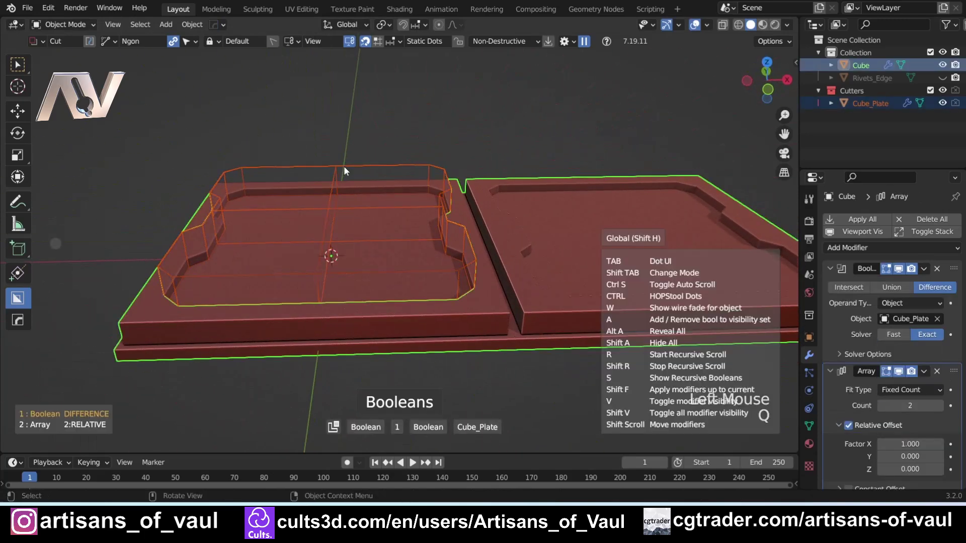
pyautogui.press('g')
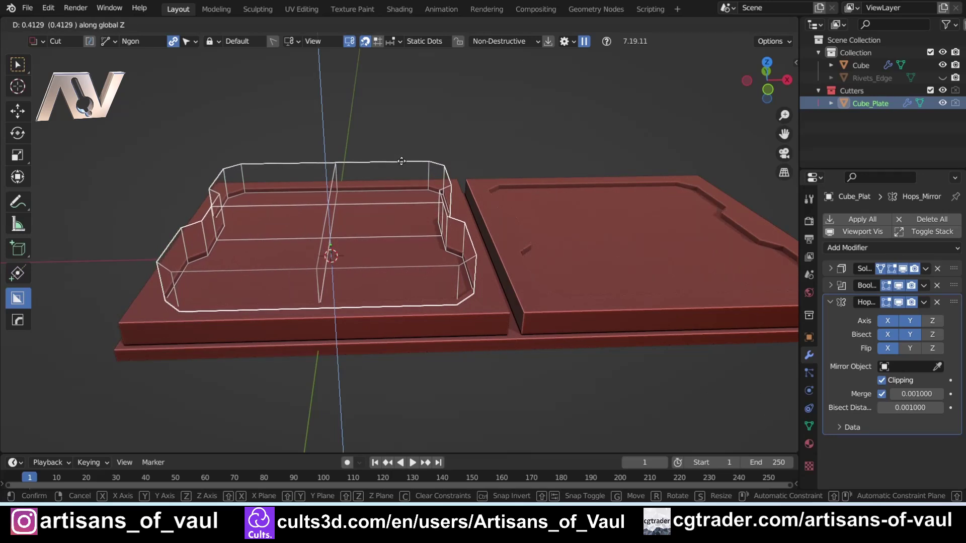
pyautogui.click(398, 145)
pyautogui.click(357, 166)
pyautogui.press('h')
pyautogui.scroll(-3)
# Raise the tile's Array count to 5 and add a second Array modifier for a second row.
pyautogui.middleClick(356, 170)
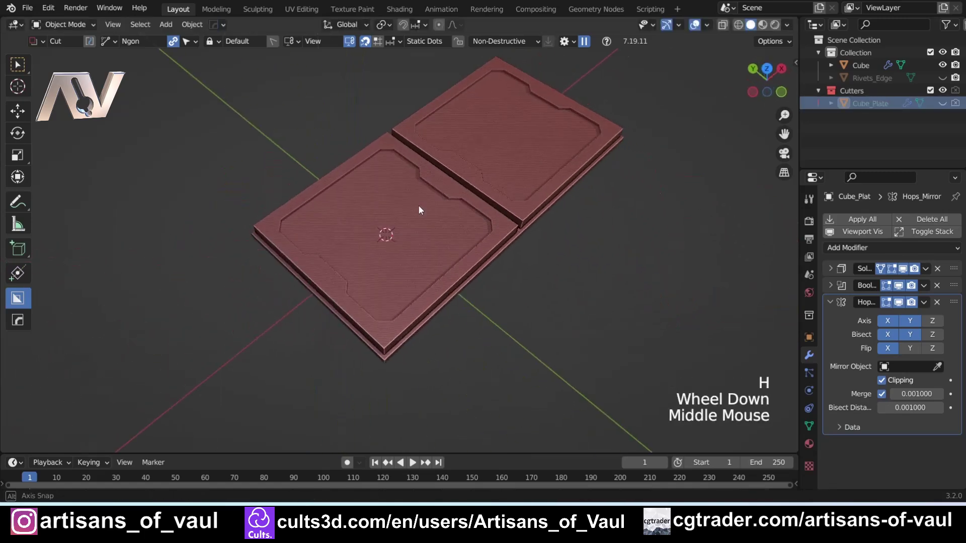
pyautogui.scroll(3)
pyautogui.middleClick(482, 251)
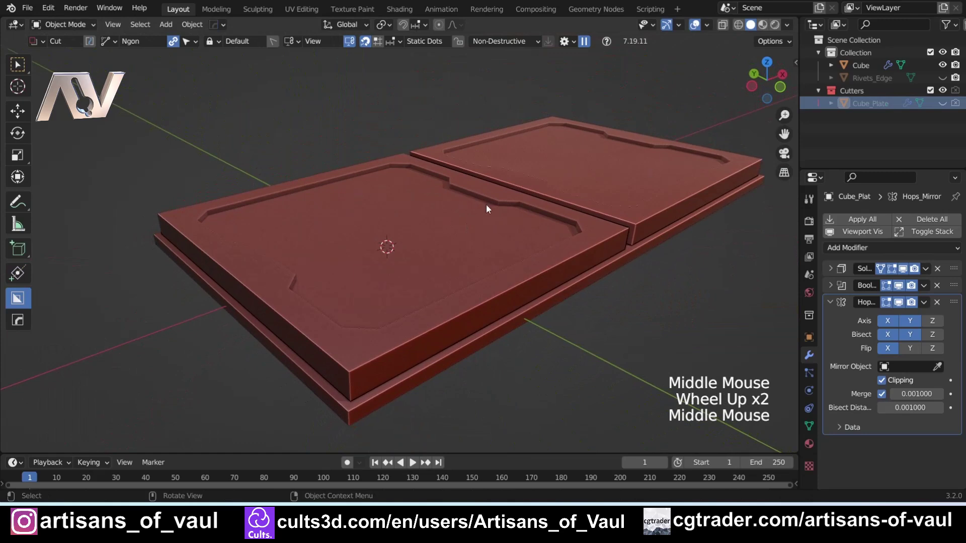
pyautogui.doubleClick(943, 411)
pyautogui.scroll(-3)
pyautogui.middleClick(528, 256)
pyautogui.click(946, 410)
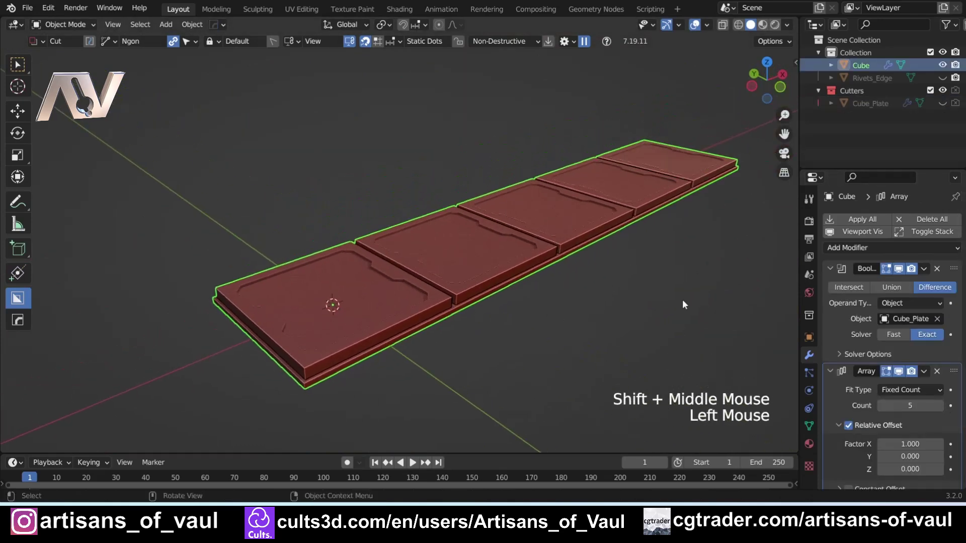
pyautogui.click(835, 270)
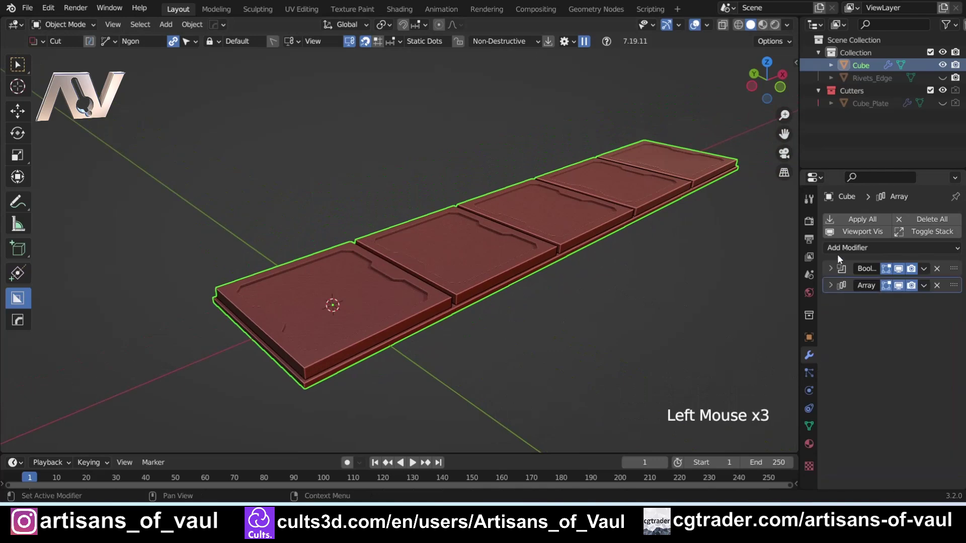
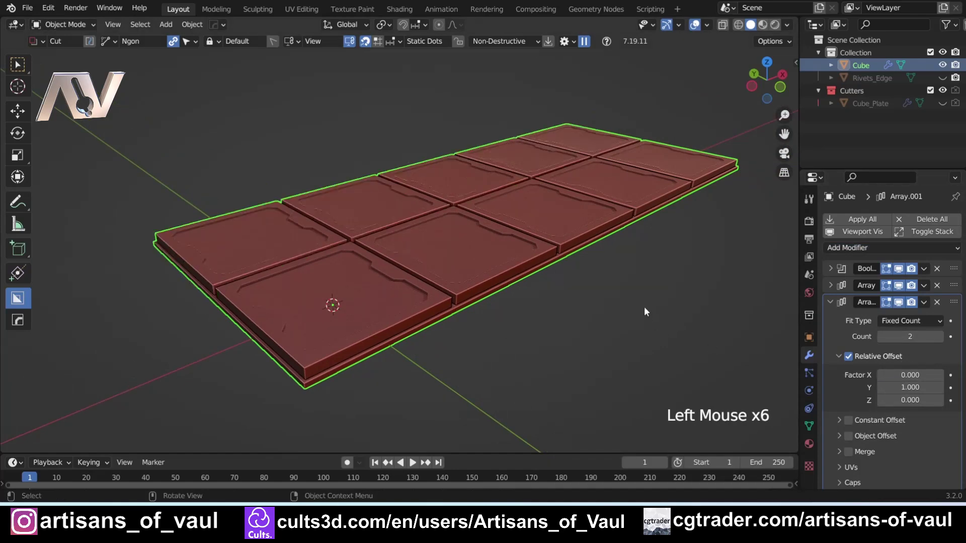
# Orbit the view to inspect the two-row grid of notched floor tiles.
pyautogui.middleClick(283, 226)
pyautogui.scroll(3)
pyautogui.middleClick(352, 226)
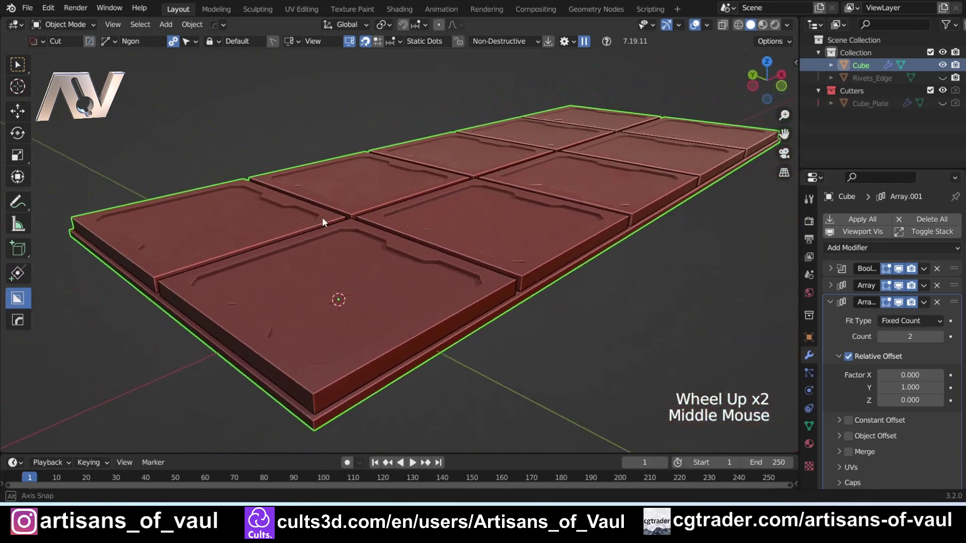
pyautogui.middleClick(375, 217)
pyautogui.scroll(-3)
pyautogui.middleClick(359, 241)
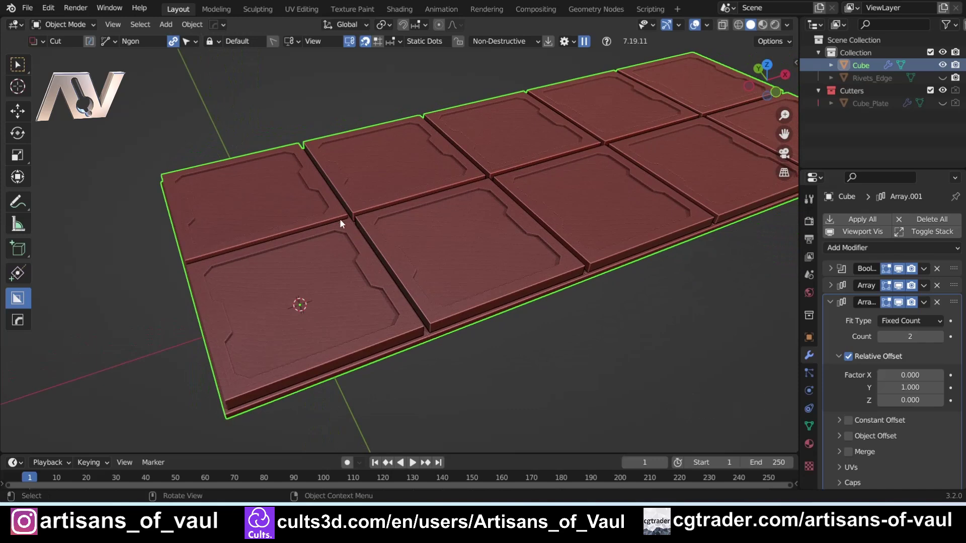
pyautogui.middleClick(321, 231)
pyautogui.middleClick(387, 198)
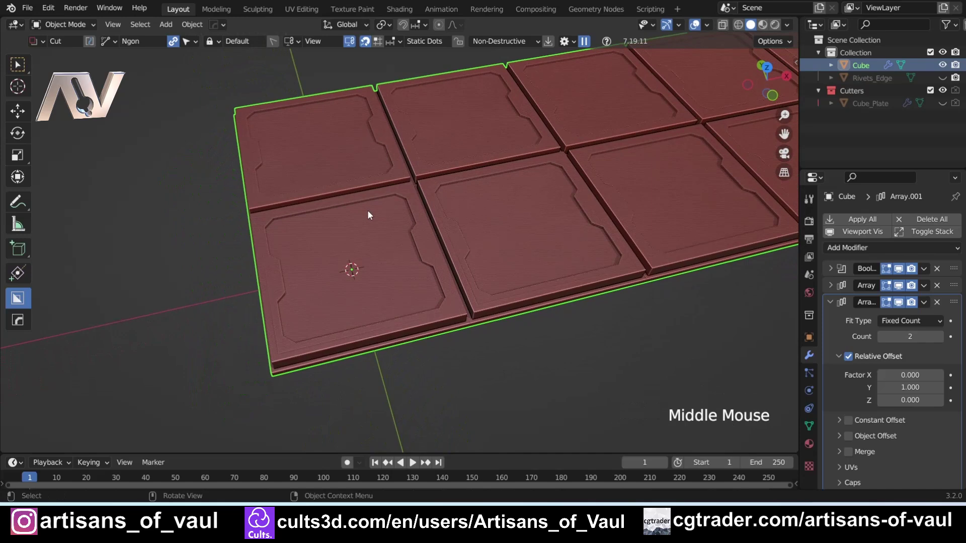
pyautogui.middleClick(449, 211)
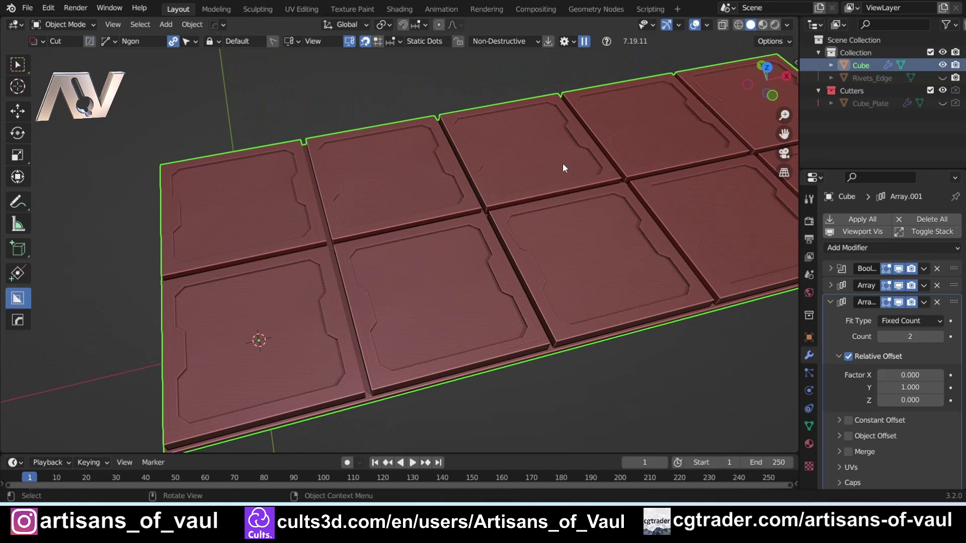
pyautogui.press('w')
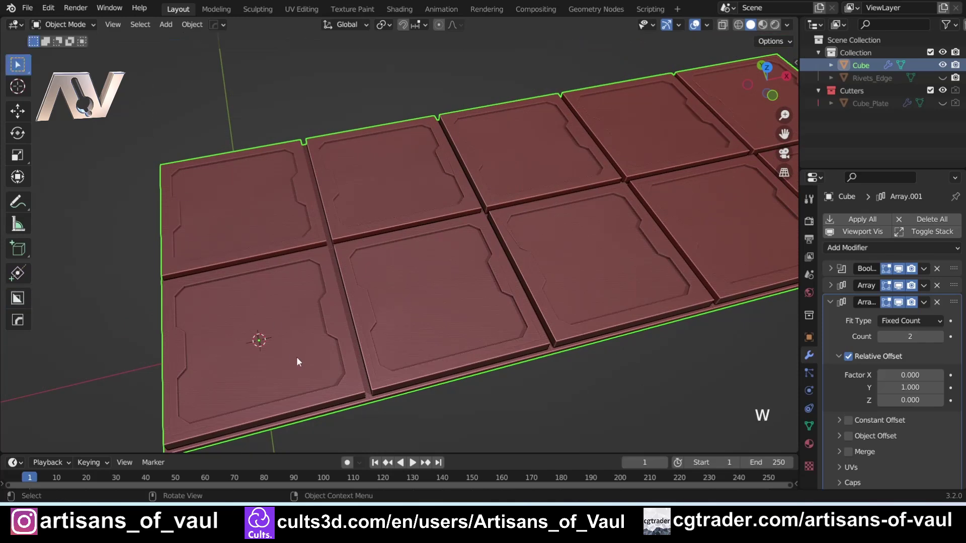
pyautogui.click(429, 424)
pyautogui.scroll(-3)
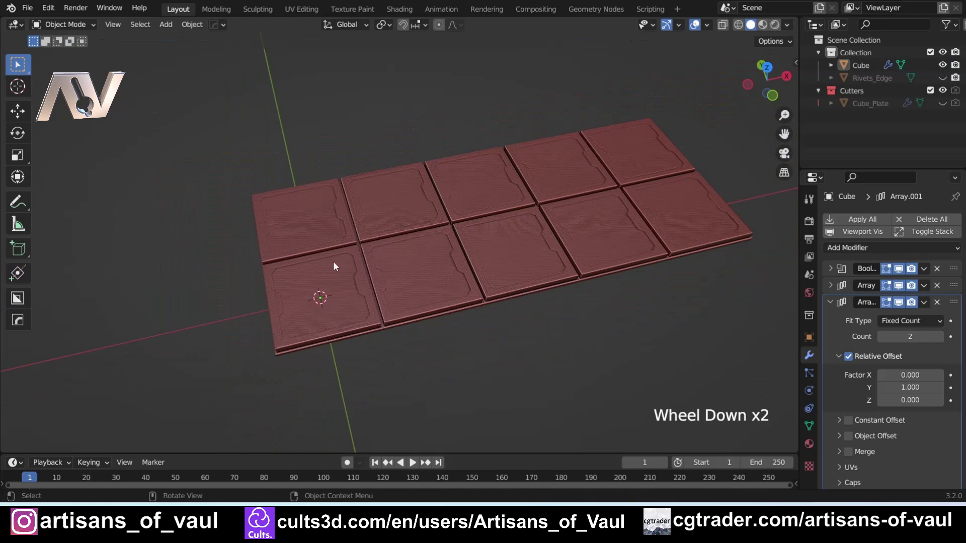
pyautogui.click(288, 285)
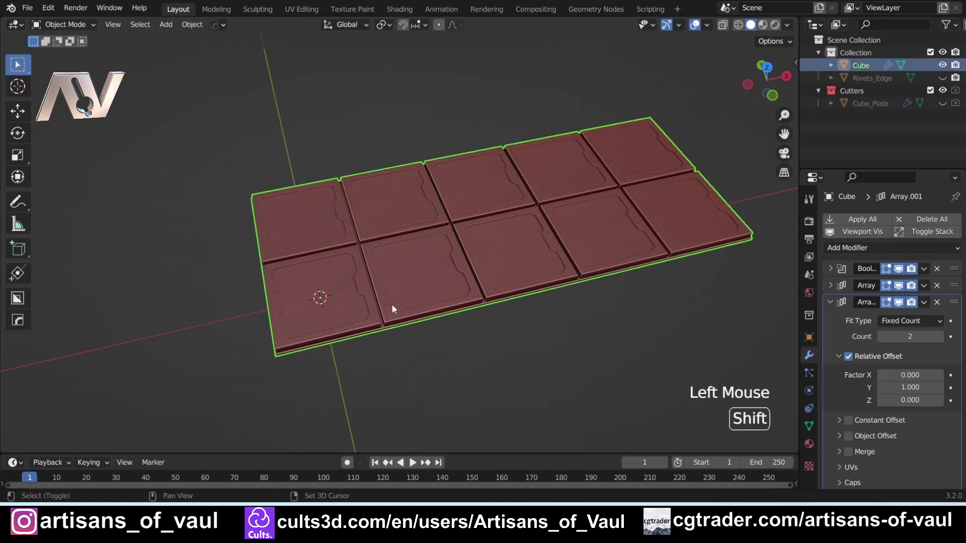
pyautogui.press('shift+d')
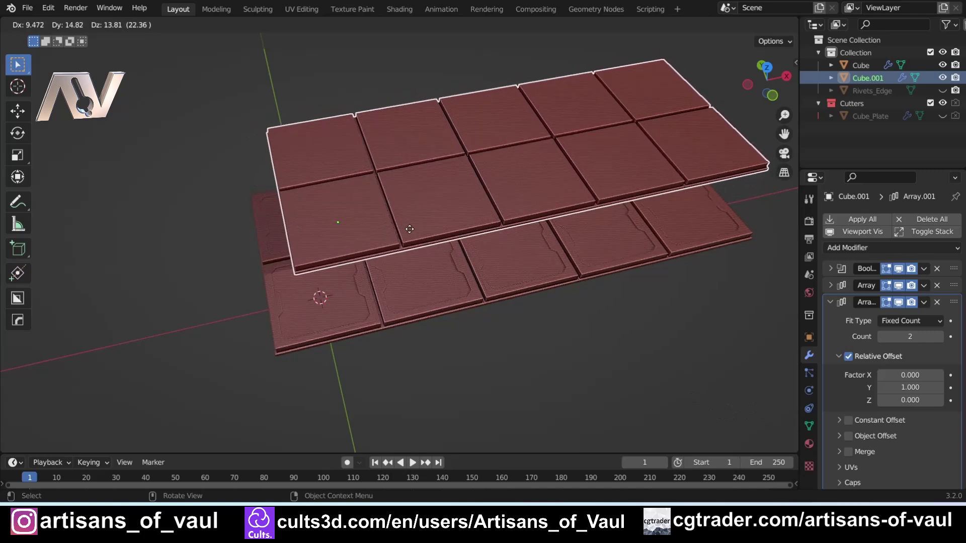
pyautogui.scroll(3)
pyautogui.middleClick(199, 241)
pyautogui.scroll(3)
pyautogui.middleClick(216, 209)
pyautogui.middleClick(443, 122)
pyautogui.middleClick(447, 120)
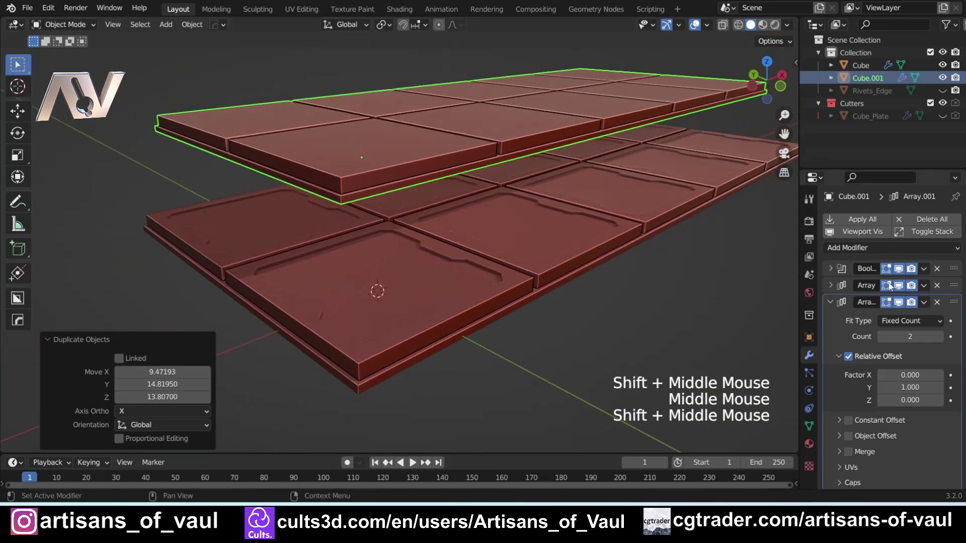
pyautogui.press('g')
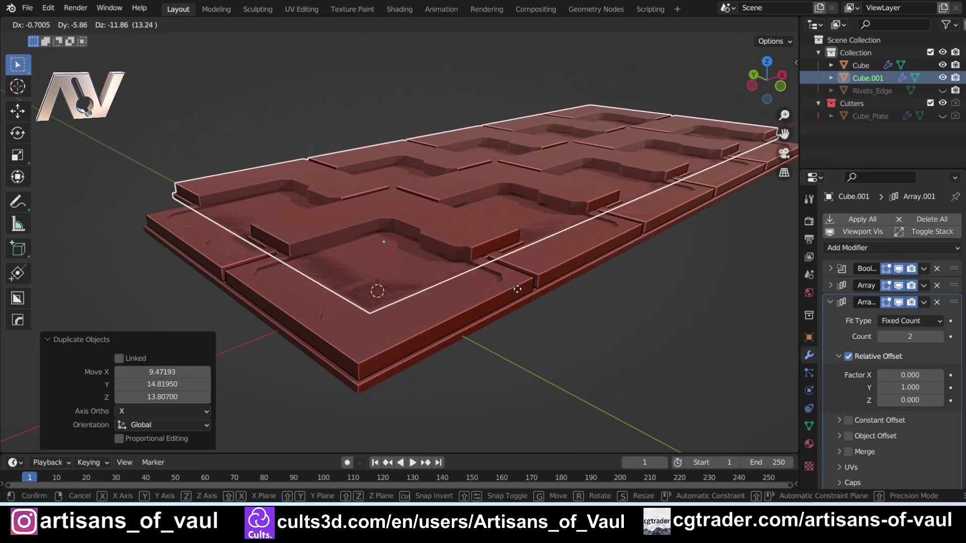
pyautogui.middleClick(458, 267)
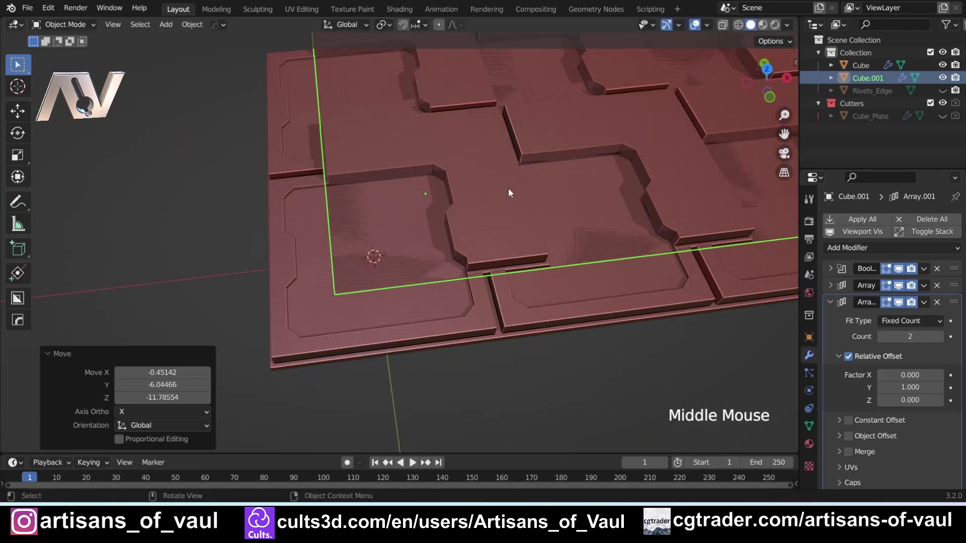
pyautogui.scroll(-3)
pyautogui.press('Delete')
pyautogui.middleClick(403, 251)
# Hide the Cube_Plate cutter and collapse the Cutters collection in the Outliner.
pyautogui.click(346, 240)
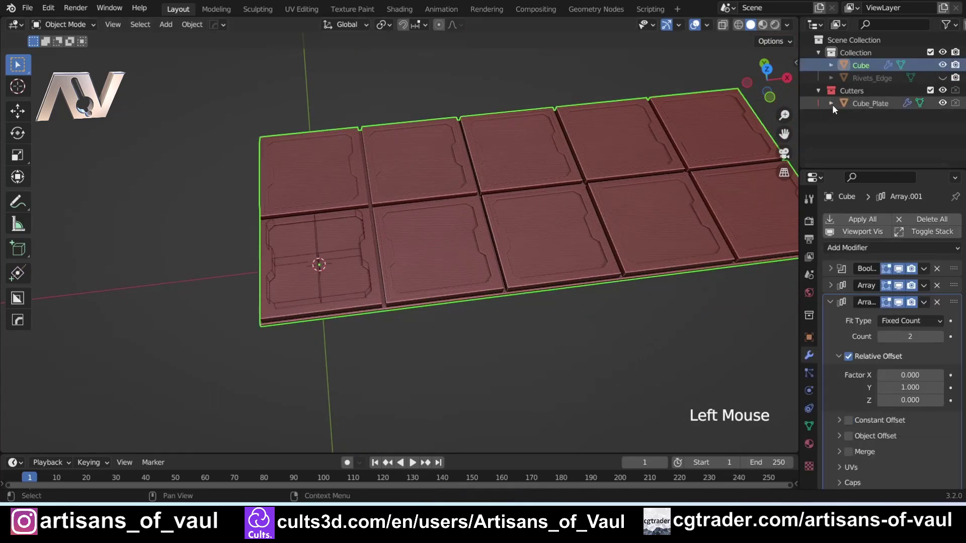
pyautogui.click(837, 108)
pyautogui.click(948, 147)
pyautogui.click(948, 147)
pyautogui.click(946, 107)
pyautogui.click(827, 93)
pyautogui.scroll(3)
# Duplicate the whole tile grid Cube into a copy, Cube.001.
pyautogui.middleClick(323, 282)
pyautogui.middleClick(374, 227)
pyautogui.middleClick(416, 194)
pyautogui.middleClick(433, 250)
pyautogui.middleClick(315, 202)
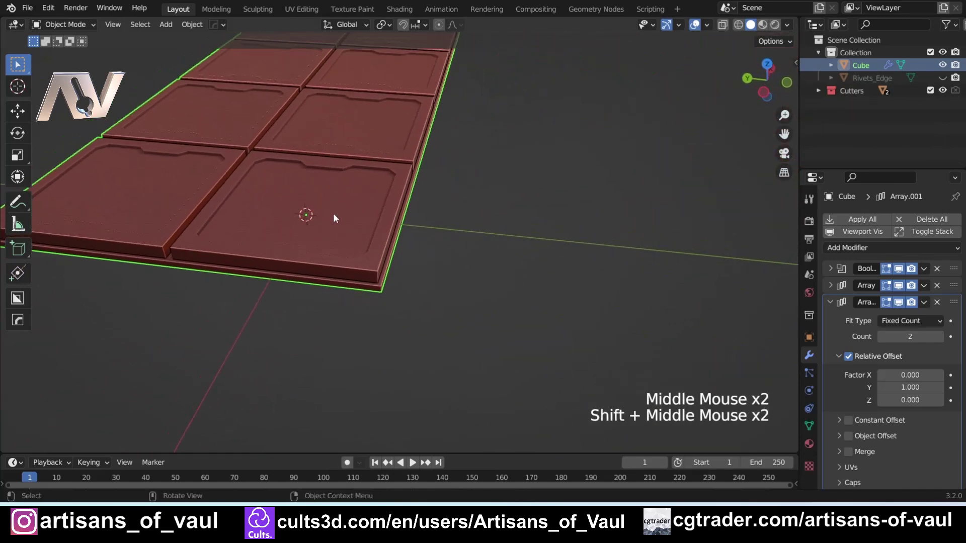
pyautogui.press('q')
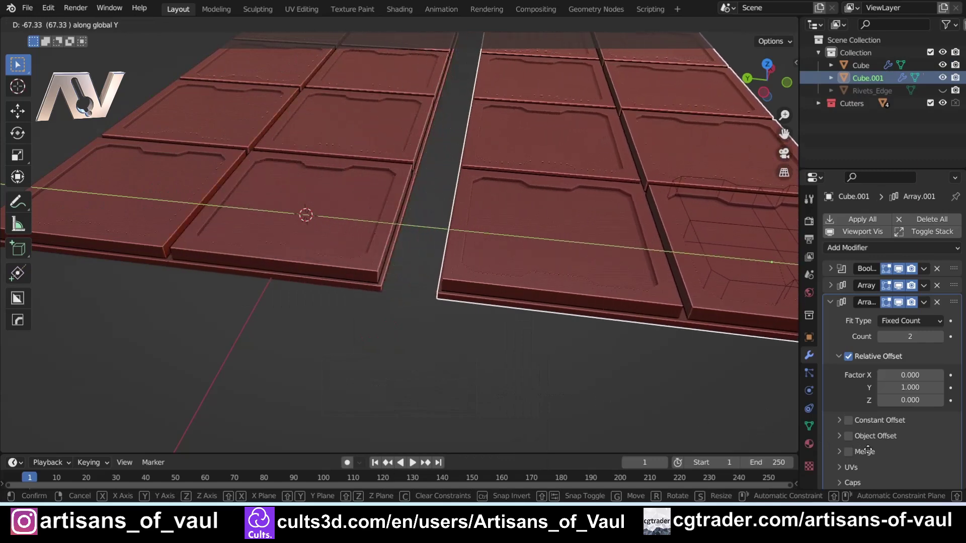
# Slide the copy along one axis and inspect its cutter boxes on the duplicate tile.
pyautogui.middleClick(591, 349)
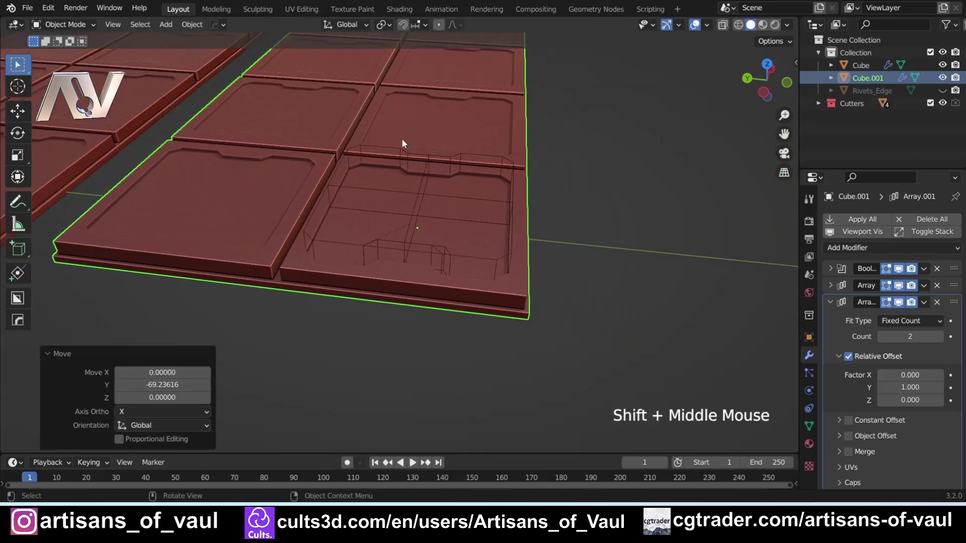
pyautogui.middleClick(449, 185)
pyautogui.middleClick(298, 196)
pyautogui.scroll(3)
pyautogui.middleClick(312, 275)
pyautogui.middleClick(337, 250)
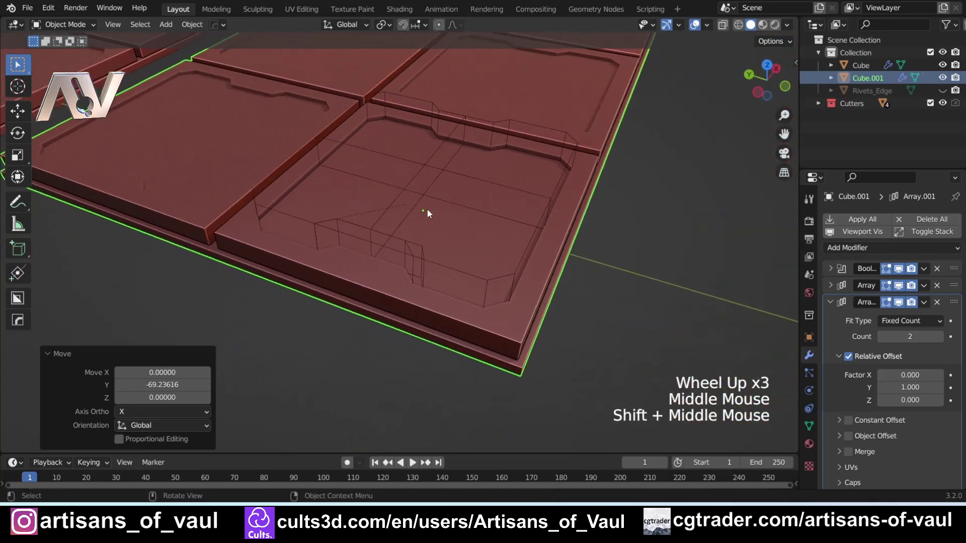
pyautogui.click(432, 165)
pyautogui.middleClick(432, 234)
pyautogui.click(362, 229)
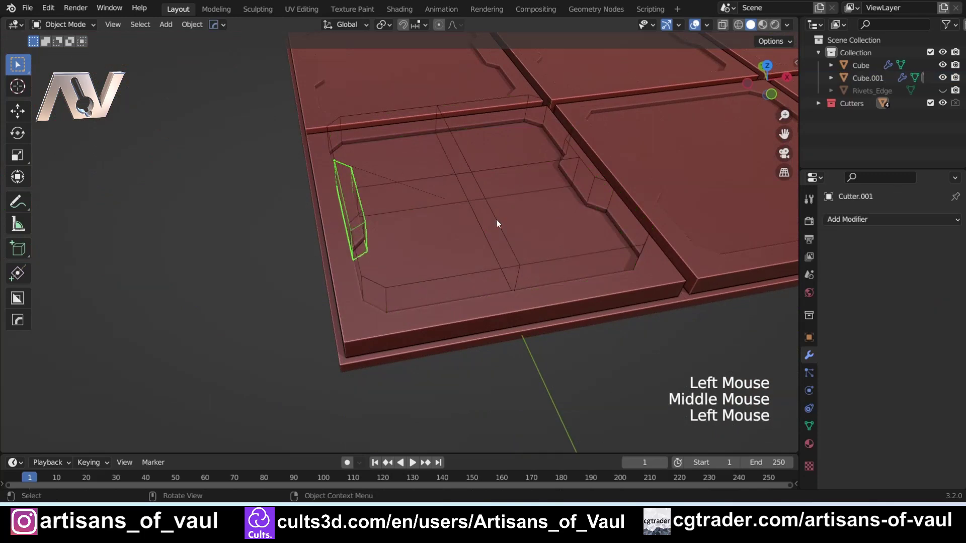
pyautogui.scroll(-3)
pyautogui.middleClick(368, 191)
pyautogui.middleClick(256, 206)
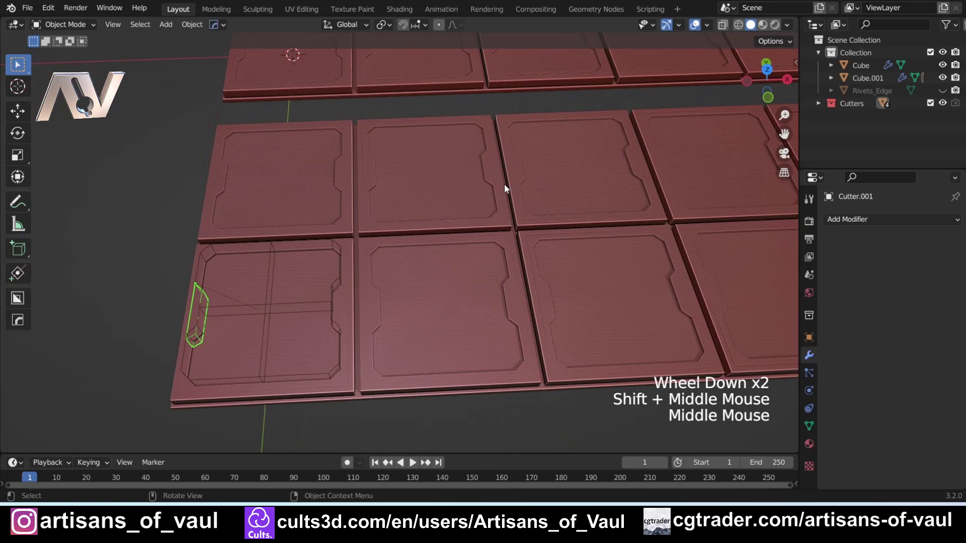
# Delete the duplicate test tile Cube.001 together with its cutters.
pyautogui.click(477, 214)
pyautogui.click(939, 288)
pyautogui.middleClick(211, 293)
pyautogui.scroll(3)
pyautogui.middleClick(348, 237)
pyautogui.scroll(-3)
pyautogui.scroll(3)
pyautogui.scroll(3)
pyautogui.scroll(-3)
pyautogui.middleClick(575, 248)
pyautogui.click(480, 260)
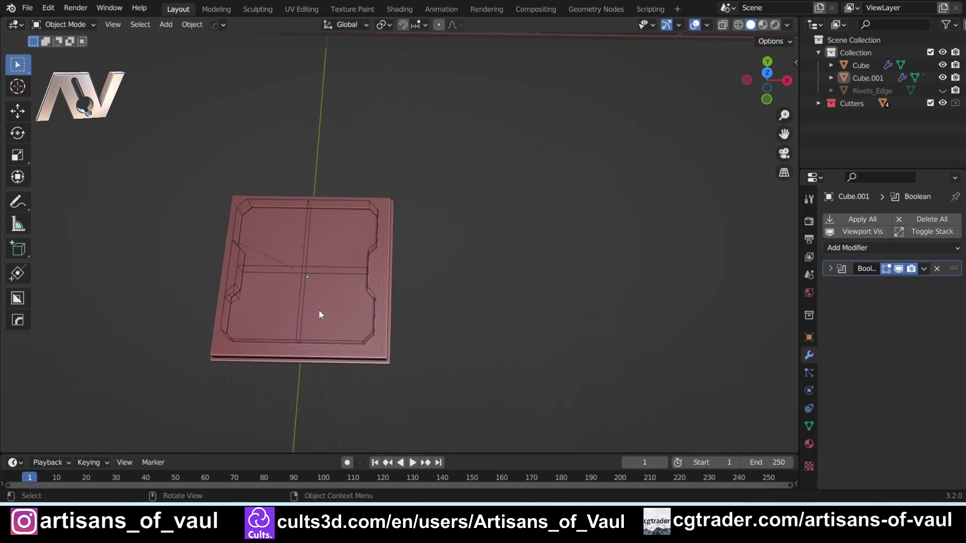
pyautogui.click(175, 169)
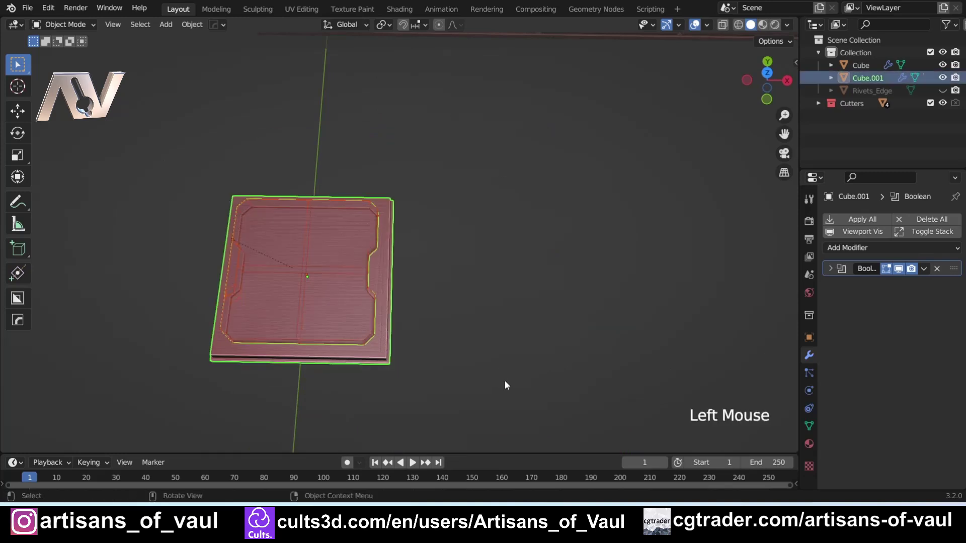
pyautogui.press('Delete')
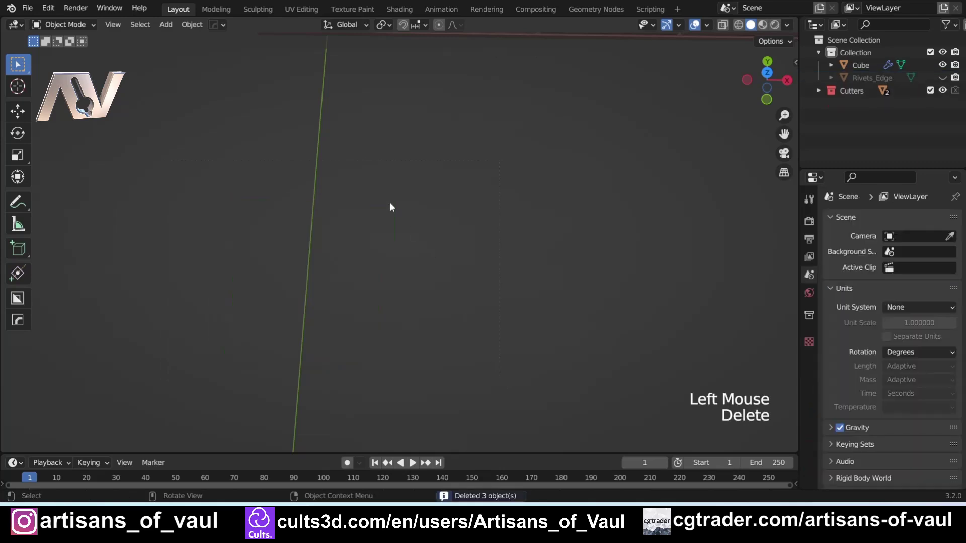
# Unhide the Rivets_Edge outline and select it for editing.
pyautogui.middleClick(380, 168)
pyautogui.scroll(3)
pyautogui.click(392, 267)
pyautogui.scroll(3)
pyautogui.middleClick(314, 344)
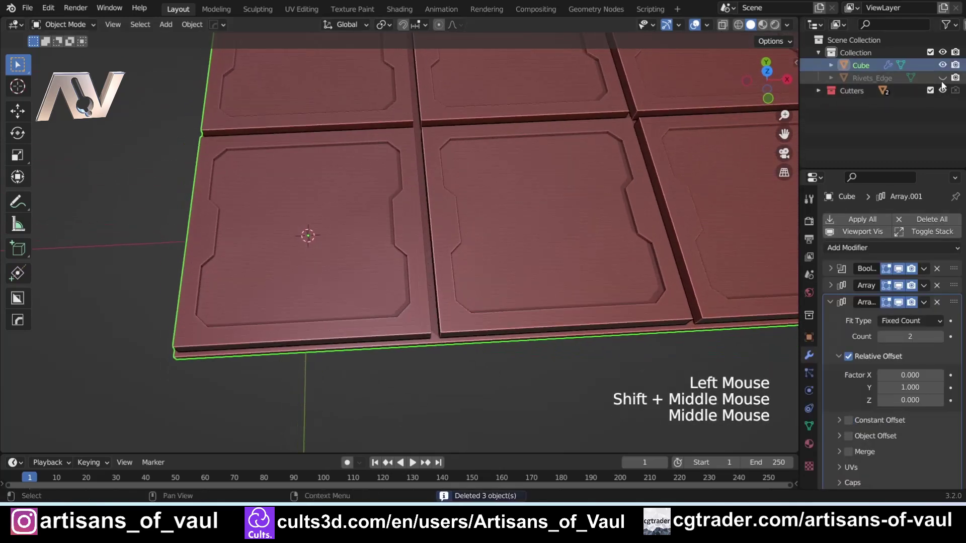
pyautogui.click(946, 83)
pyautogui.middleClick(218, 166)
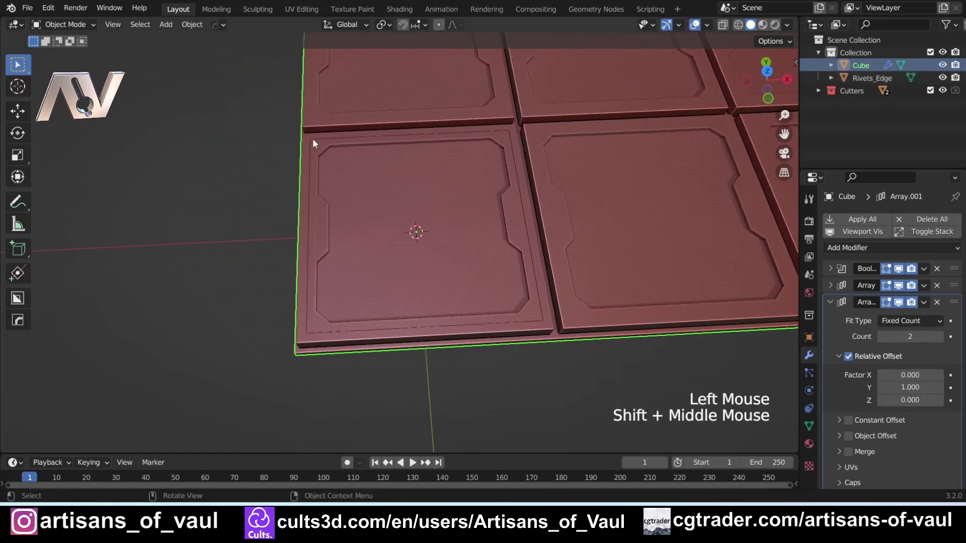
pyautogui.click(323, 141)
pyautogui.click(321, 142)
# Return to Object Mode and add a new Cylinder mesh at the tile's centre.
pyautogui.scroll(3)
pyautogui.press('Tab')
pyautogui.scroll(-3)
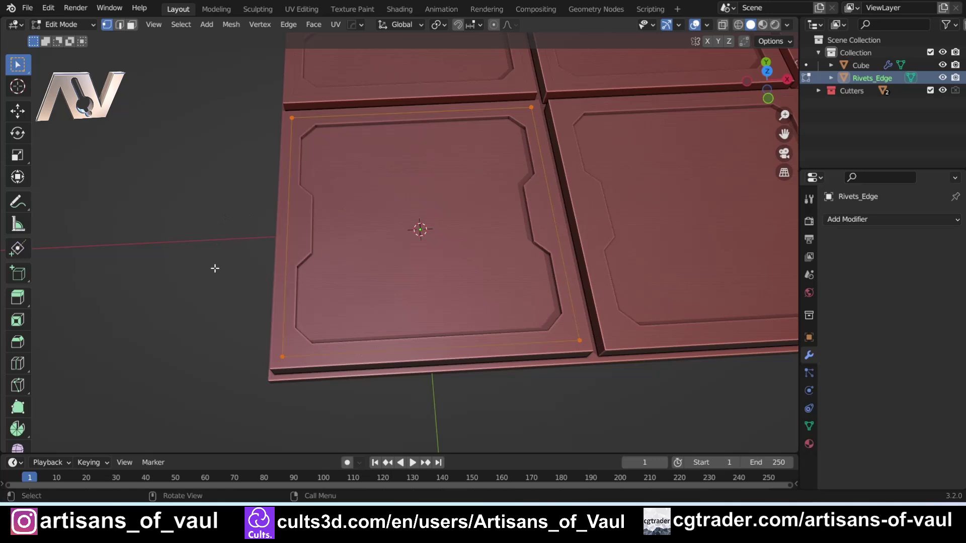
pyautogui.press('n')
pyautogui.click(225, 259)
pyautogui.press('shift+a')
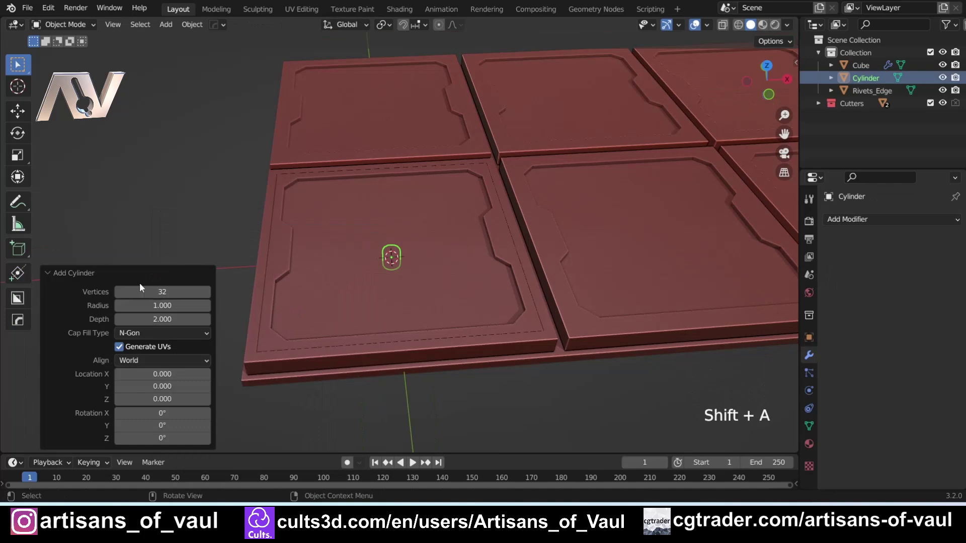
pyautogui.scroll(3)
pyautogui.middleClick(383, 307)
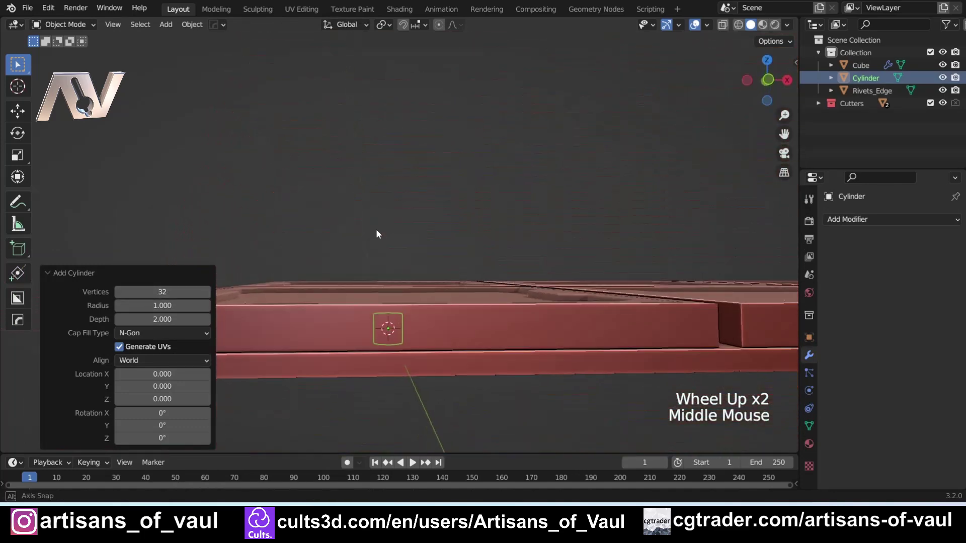
pyautogui.middleClick(342, 256)
pyautogui.middleClick(452, 244)
pyautogui.scroll(-3)
pyautogui.middleClick(390, 323)
pyautogui.middleClick(395, 318)
# Shrink the cylinder to rivet size, then stretch it taller along Z.
pyautogui.click(775, 62)
pyautogui.scroll(-3)
pyautogui.middleClick(470, 278)
pyautogui.scroll(3)
pyautogui.middleClick(478, 359)
pyautogui.press('s')
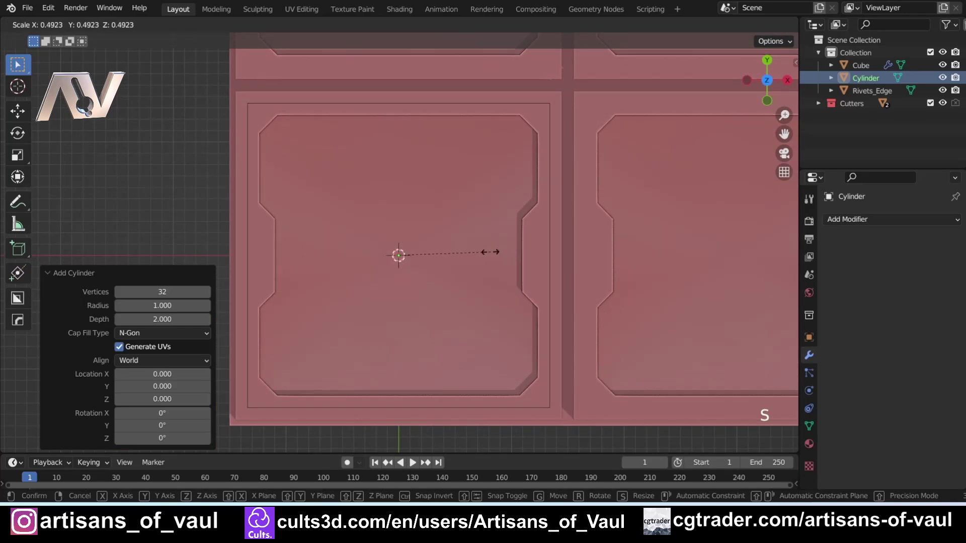
pyautogui.middleClick(415, 280)
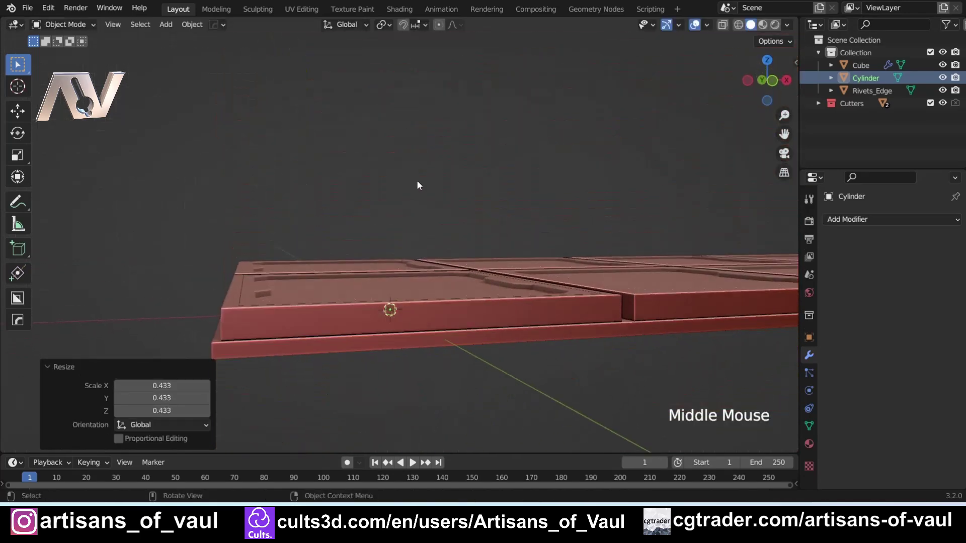
pyautogui.click(773, 84)
pyautogui.scroll(3)
pyautogui.middleClick(399, 348)
pyautogui.press('s')
pyautogui.middleClick(444, 235)
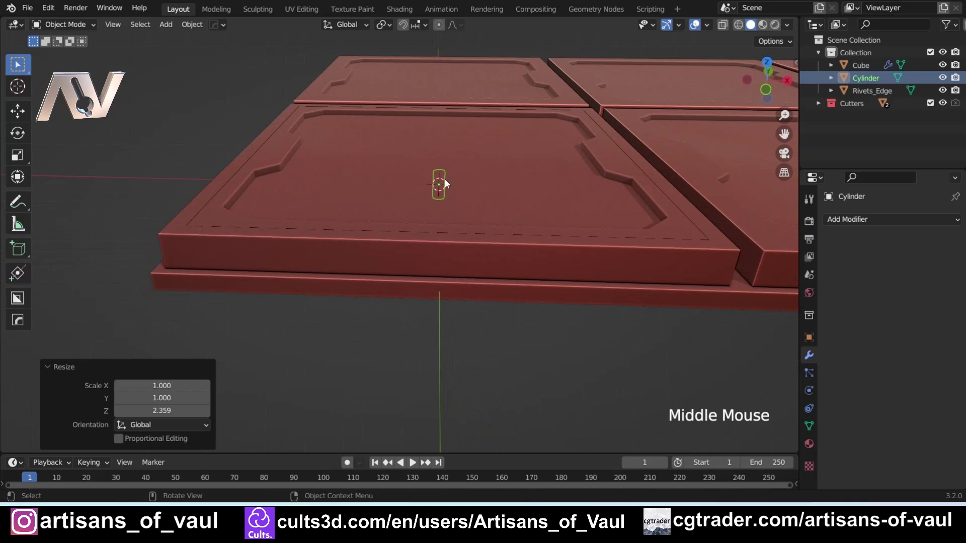
pyautogui.middleClick(454, 263)
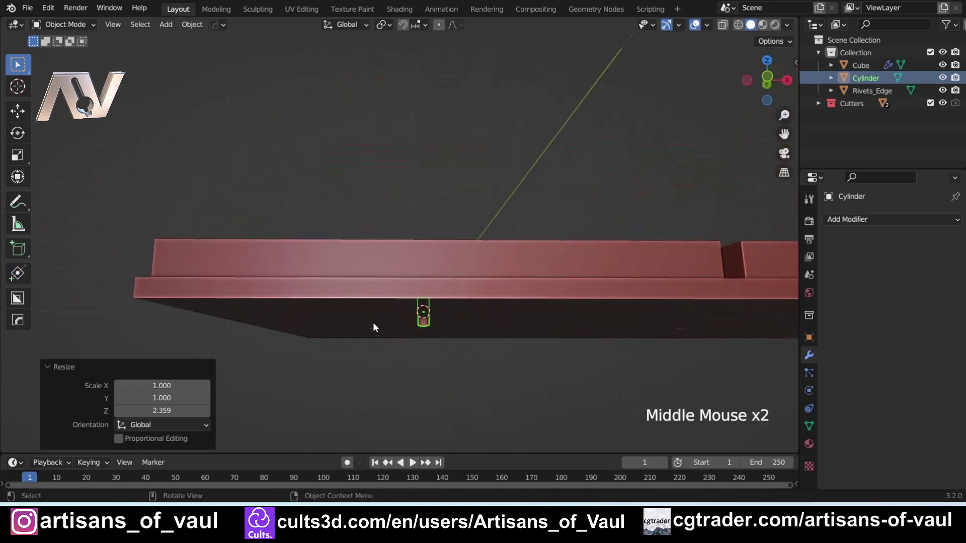
pyautogui.click(430, 328)
# Select the cylinder and raise it straight up along Z above the tile.
pyautogui.middleClick(250, 244)
pyautogui.middleClick(822, 138)
pyautogui.click(877, 99)
pyautogui.middleClick(352, 190)
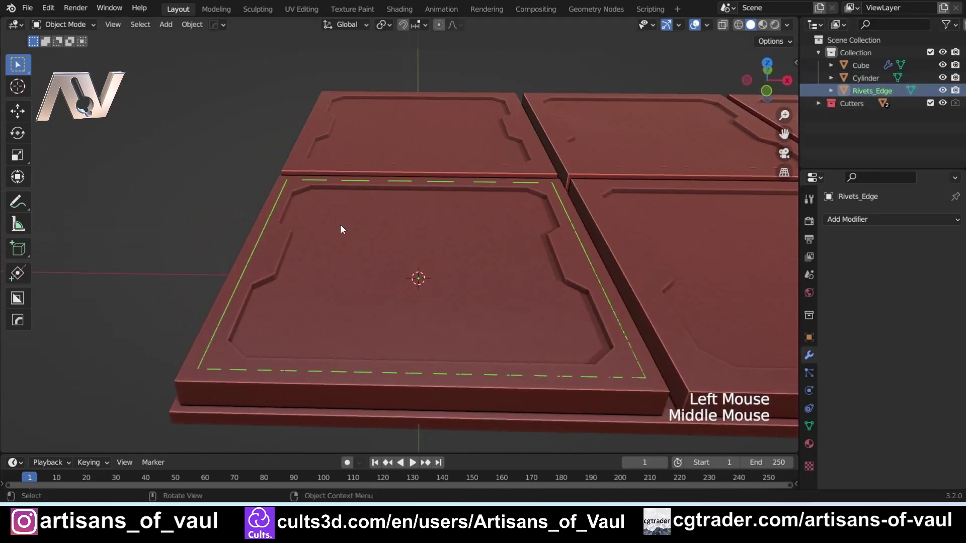
pyautogui.middleClick(479, 313)
pyautogui.click(412, 379)
pyautogui.click(411, 372)
pyautogui.middleClick(448, 301)
pyautogui.press('g')
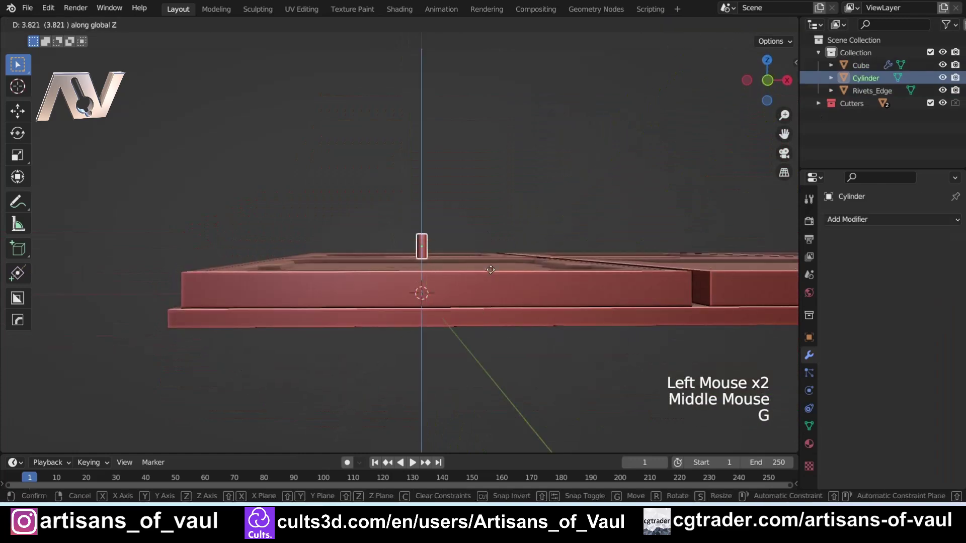
pyautogui.middleClick(447, 230)
pyautogui.middleClick(458, 220)
# Snap the cylinder onto a Rivets_Edge outline vertex via the Shift+S snap pie.
pyautogui.press('shift+s')
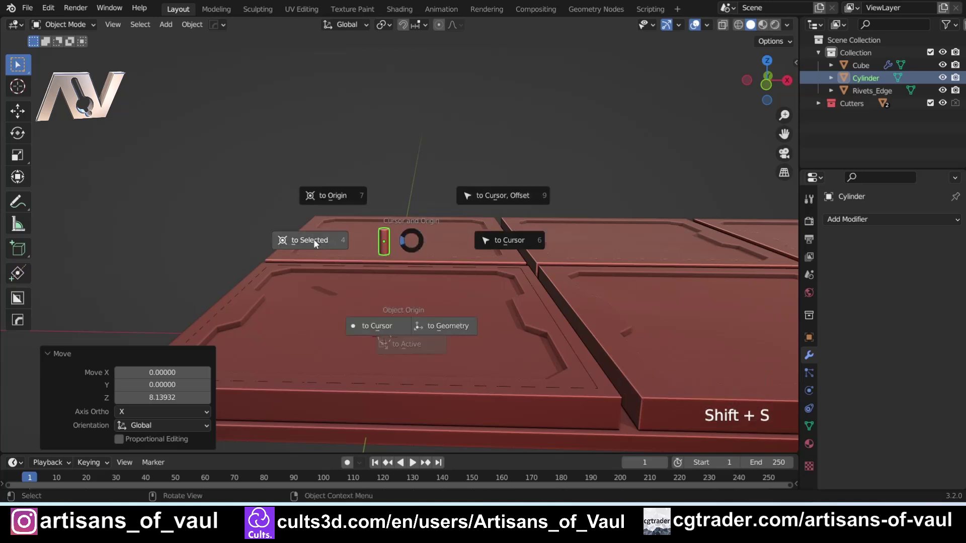
pyautogui.middleClick(262, 208)
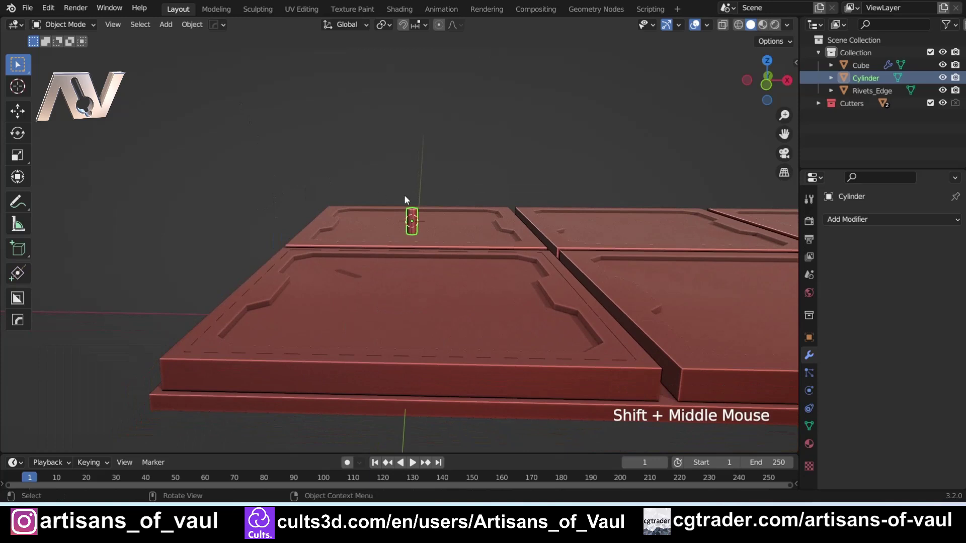
pyautogui.click(190, 28)
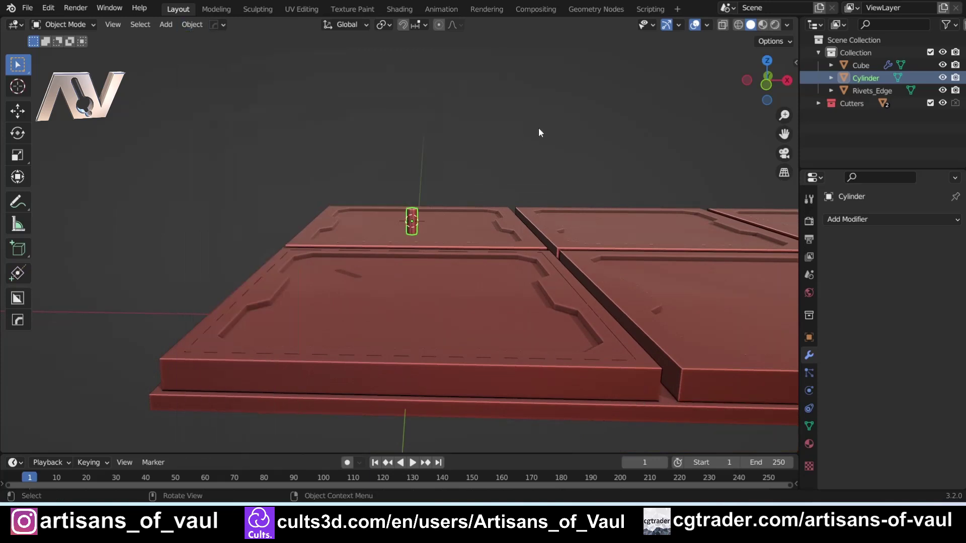
pyautogui.click(865, 98)
pyautogui.press('shift+s')
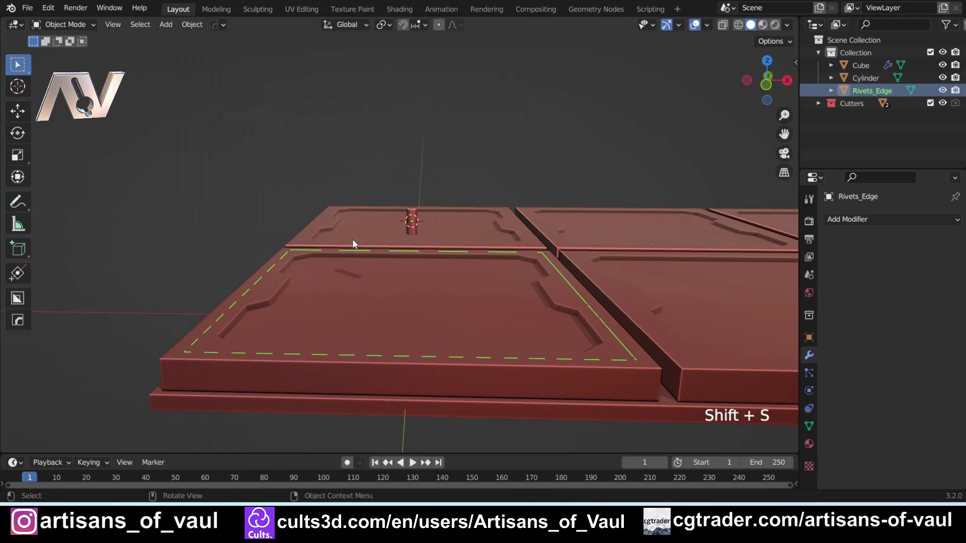
pyautogui.click(418, 213)
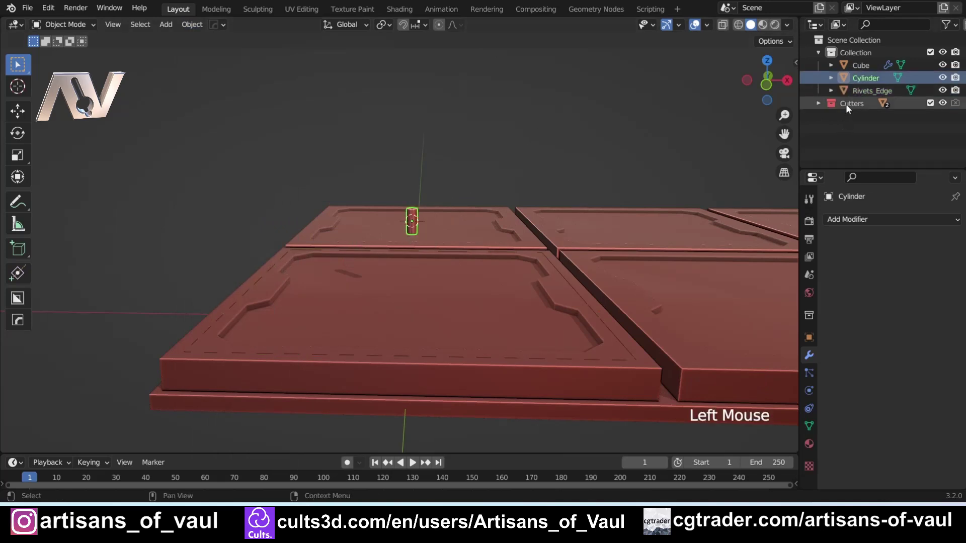
pyautogui.click(856, 96)
pyautogui.scroll(3)
pyautogui.middleClick(281, 167)
pyautogui.scroll(-3)
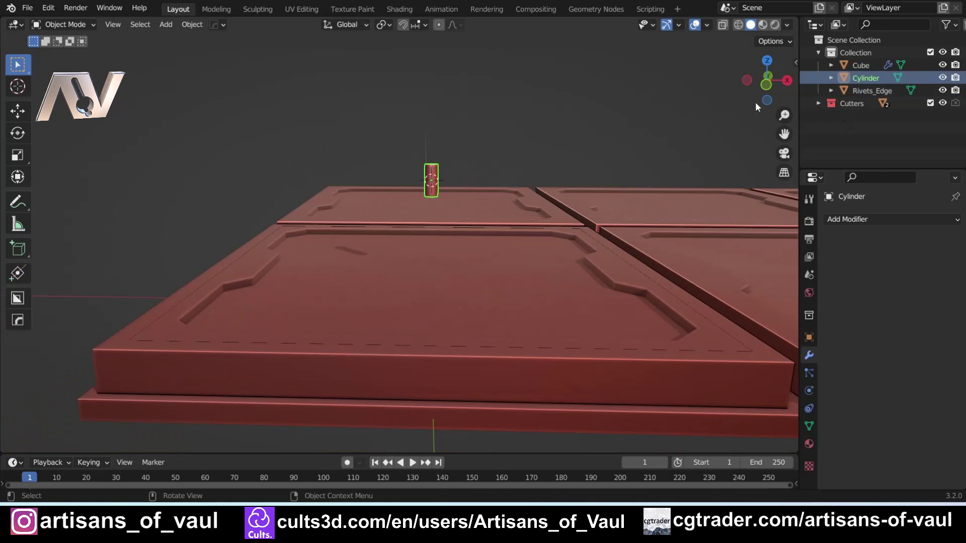
# Select the Rivets_Edge outline, cylinder and tile grid together in the Outliner.
pyautogui.click(443, 173)
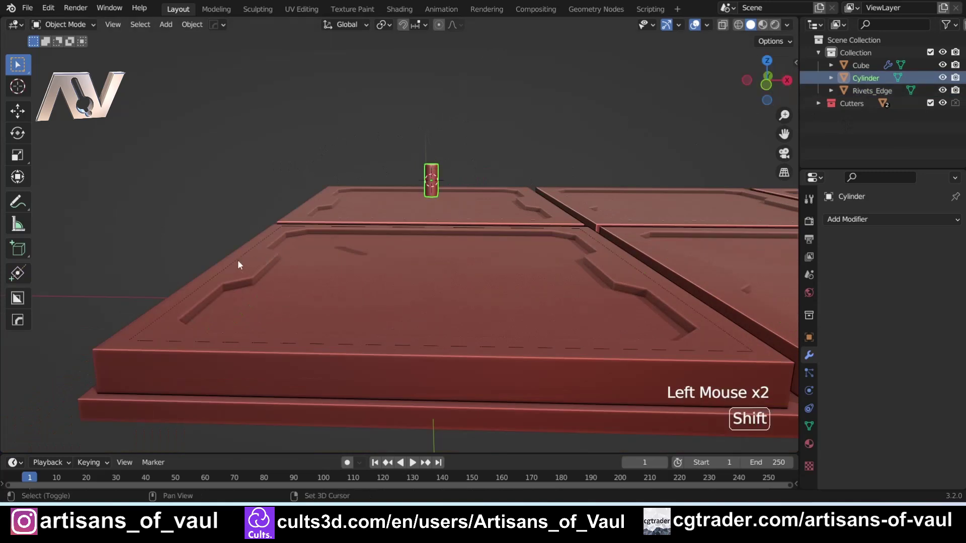
pyautogui.doubleClick(239, 264)
pyautogui.doubleClick(235, 267)
pyautogui.doubleClick(228, 274)
pyautogui.click(231, 274)
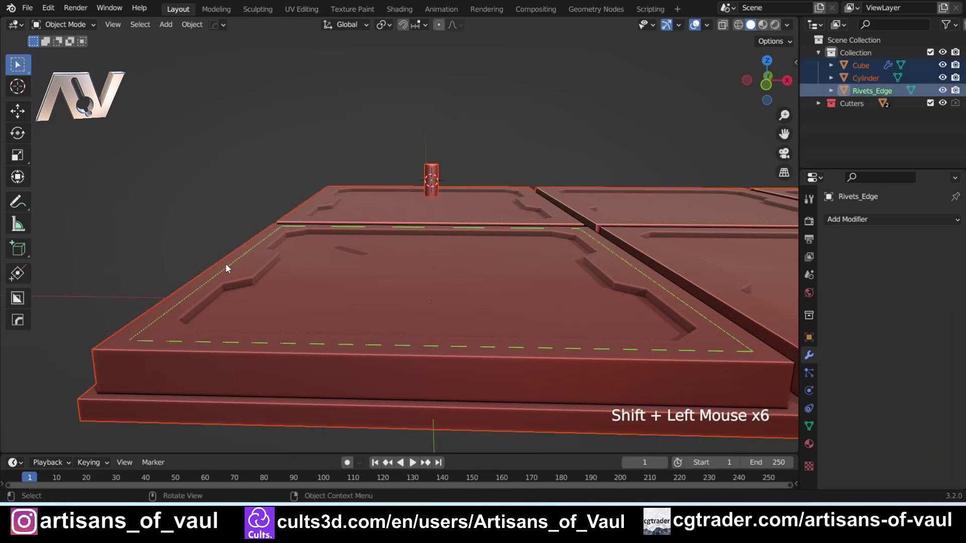
pyautogui.click(233, 259)
pyautogui.press('h')
pyautogui.press('ctrl+z')
pyautogui.click(247, 213)
pyautogui.click(255, 251)
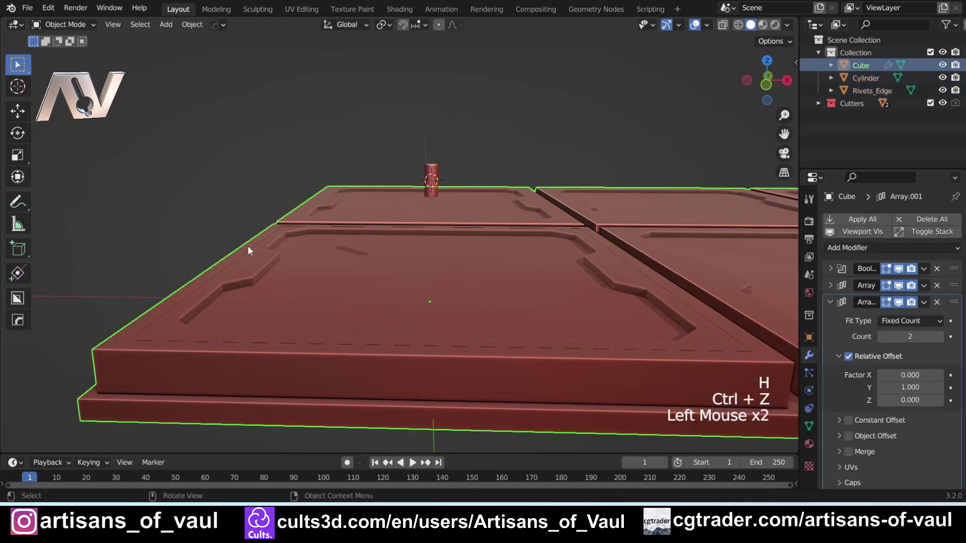
# Parent the rivet cylinder to the Rivets_Edge frame with Ctrl+P > Object.
pyautogui.press('h')
pyautogui.click(436, 184)
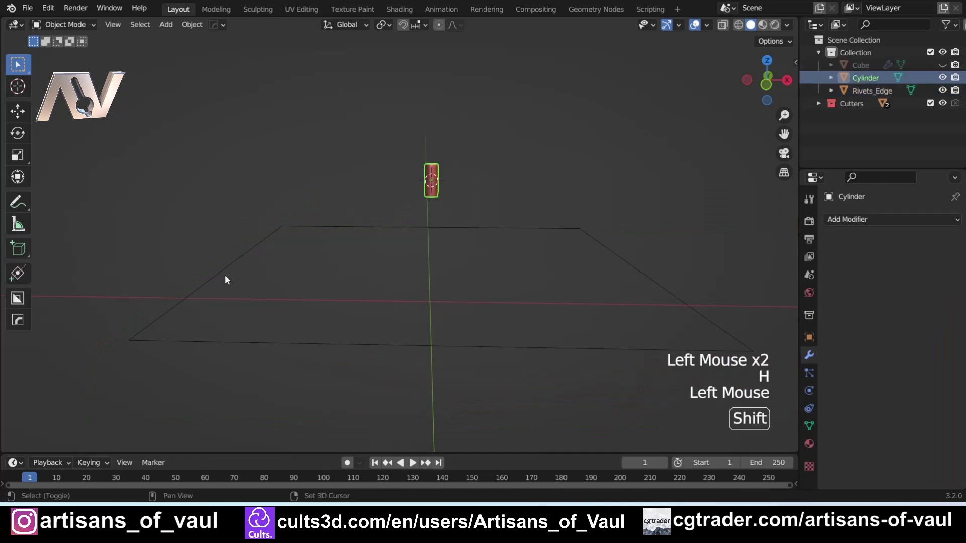
pyautogui.click(230, 275)
pyautogui.press('ctrl+p')
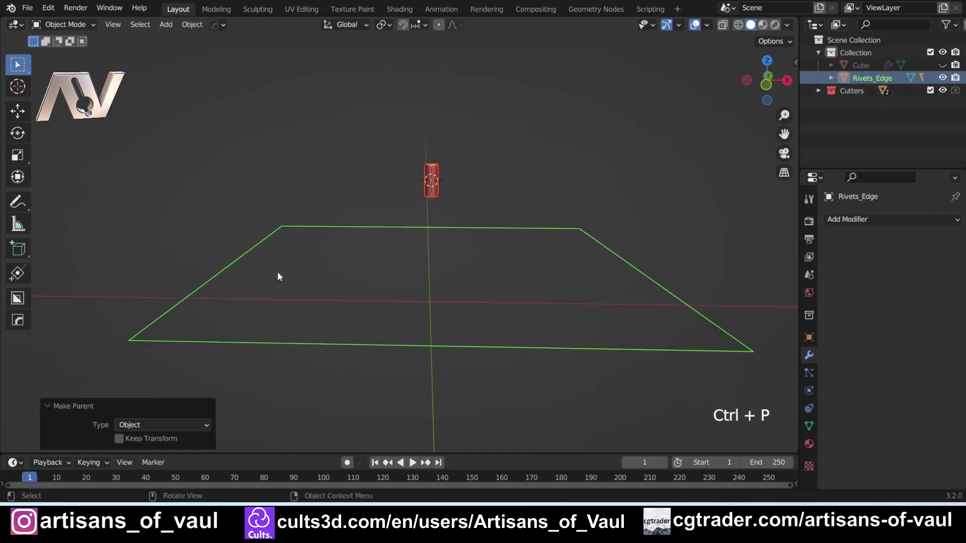
pyautogui.click(286, 161)
pyautogui.middleClick(279, 194)
pyautogui.click(275, 238)
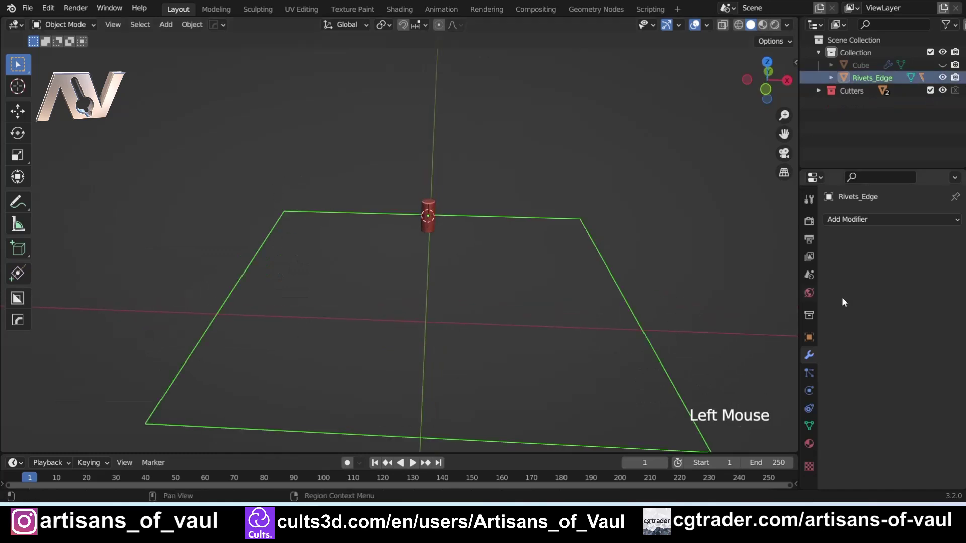
# Enable Instancing on Vertices for the frame so a rivet repeats at each corner.
pyautogui.click(813, 339)
pyautogui.scroll(-3)
pyautogui.click(836, 402)
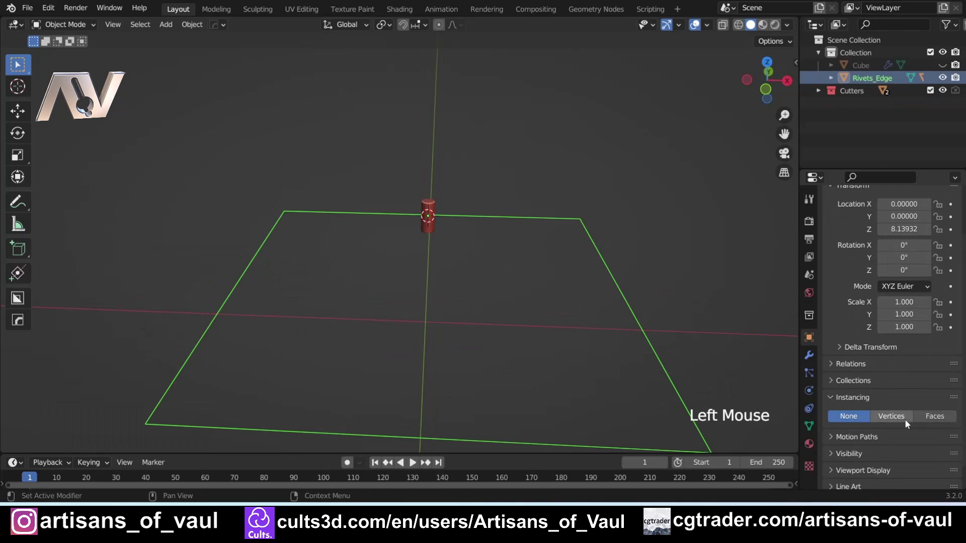
pyautogui.click(900, 417)
pyautogui.scroll(-3)
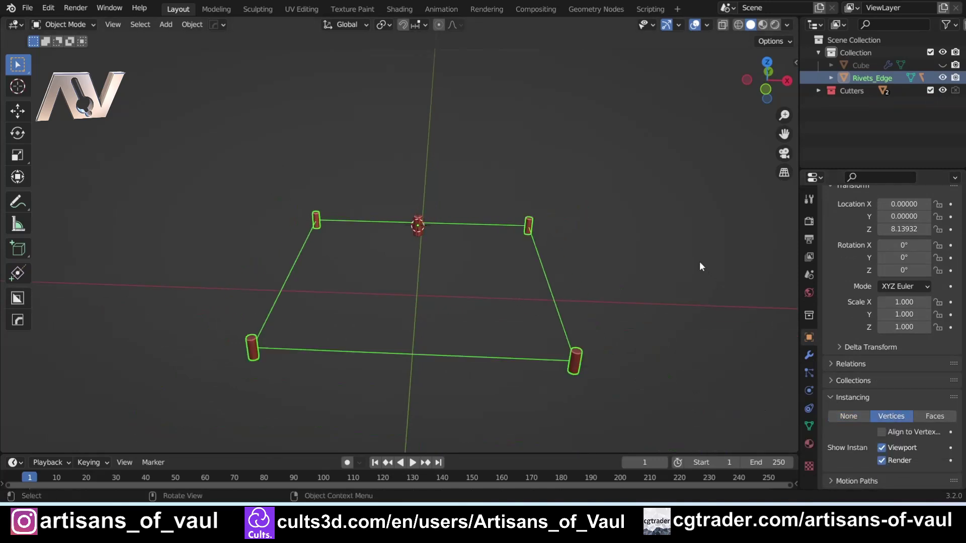
pyautogui.press('ctrl+z')
pyautogui.click(946, 64)
pyautogui.click(251, 177)
pyautogui.middleClick(255, 180)
pyautogui.press('ctrl+z')
# Inspect the corner rivets over the tile and enter Edit Mode on the frame.
pyautogui.click(289, 260)
pyautogui.scroll(3)
pyautogui.middleClick(267, 283)
pyautogui.click(268, 222)
pyautogui.middleClick(298, 364)
pyautogui.scroll(-3)
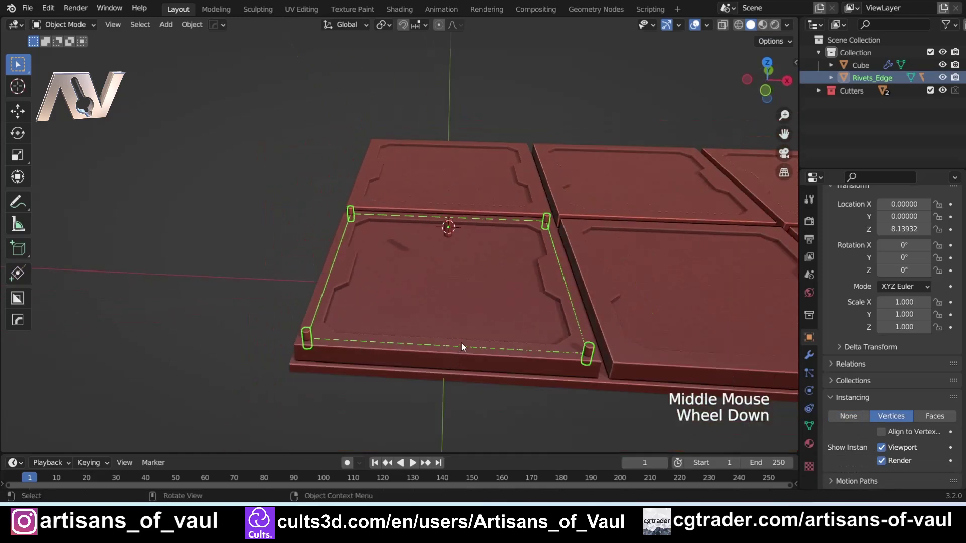
pyautogui.click(252, 249)
pyautogui.click(339, 261)
pyautogui.scroll(3)
pyautogui.press('Tab')
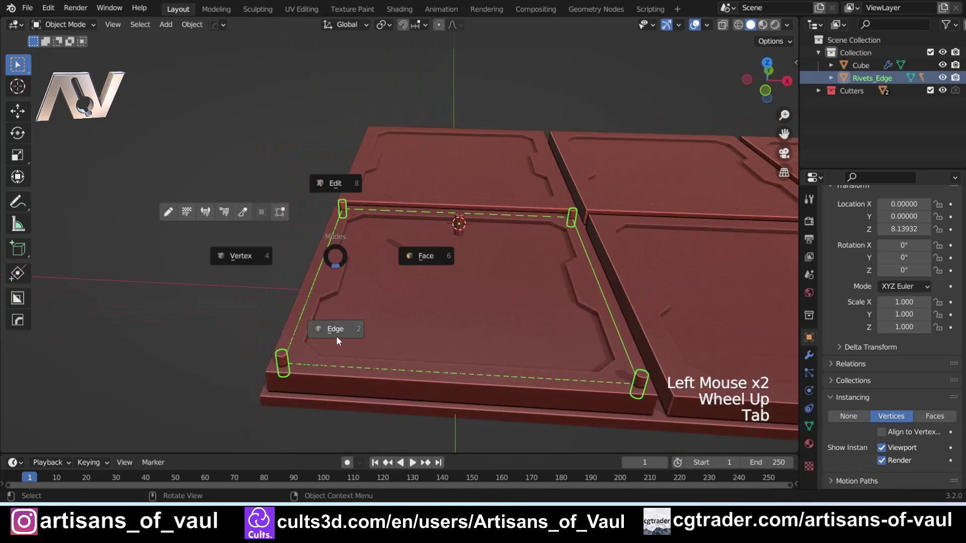
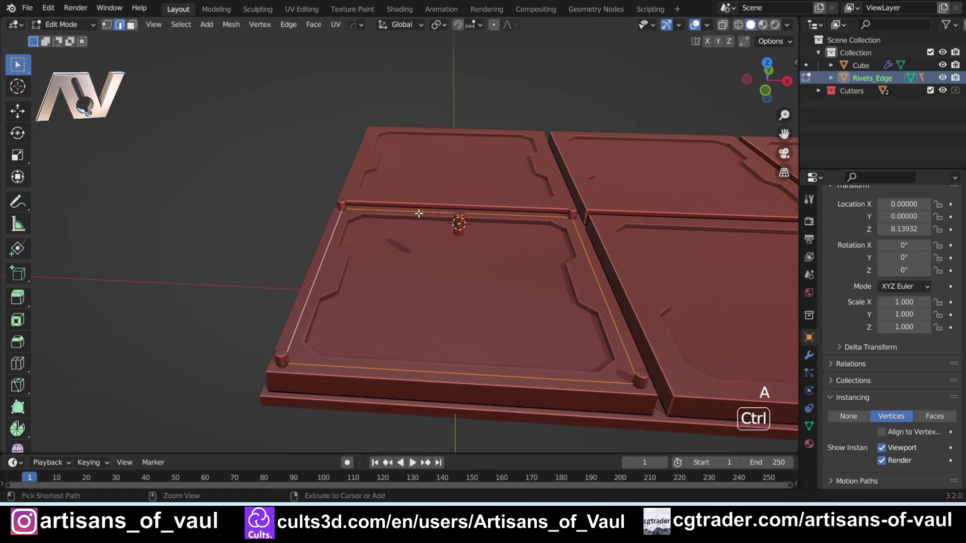
# Subdivide every frame edge with 1 cut so rivets appear at edge midpoints.
pyautogui.press('ctrl+e')
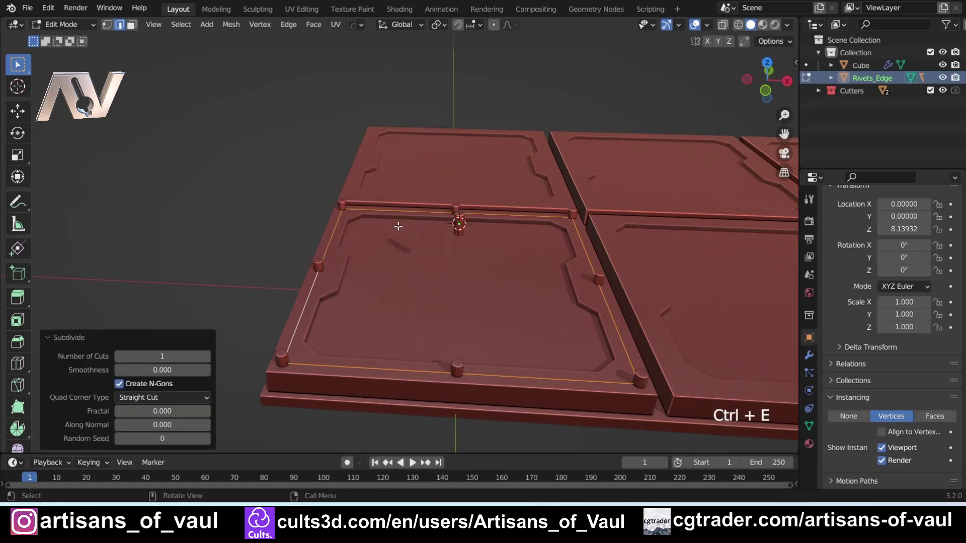
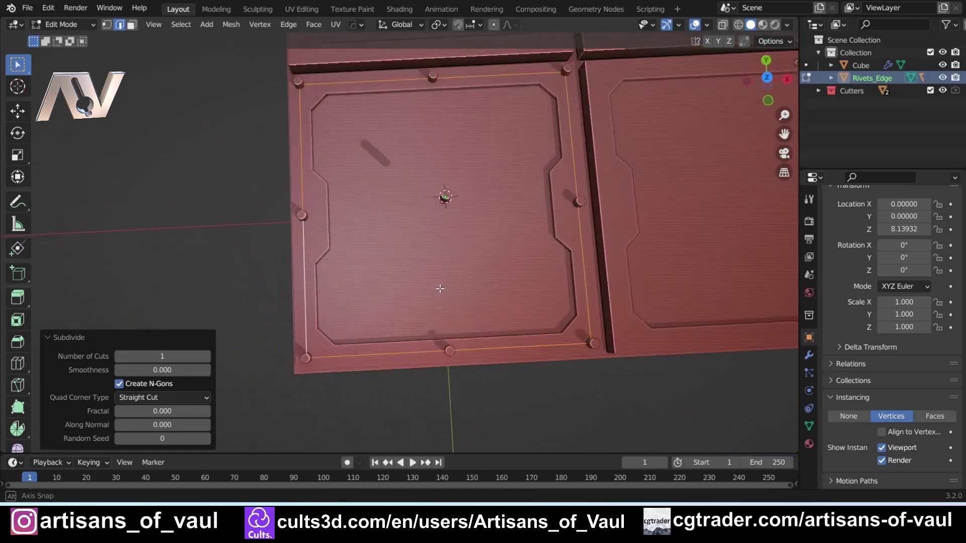
pyautogui.press('Tab')
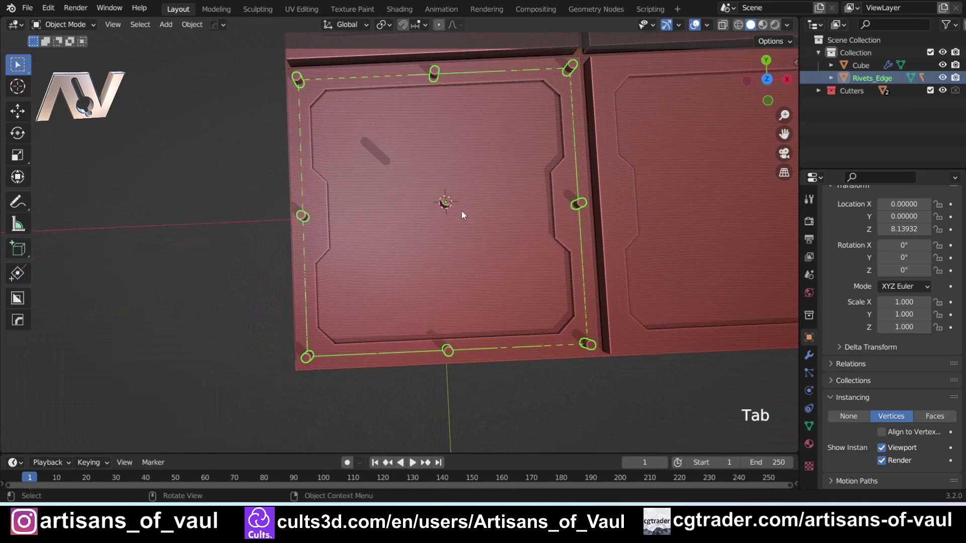
pyautogui.click(448, 211)
pyautogui.click(766, 83)
# Set the Rivets_Edge frame scale to 0.5 in the N panel to fit the tile.
pyautogui.scroll(3)
pyautogui.middleClick(491, 251)
pyautogui.press('n')
pyautogui.click(800, 70)
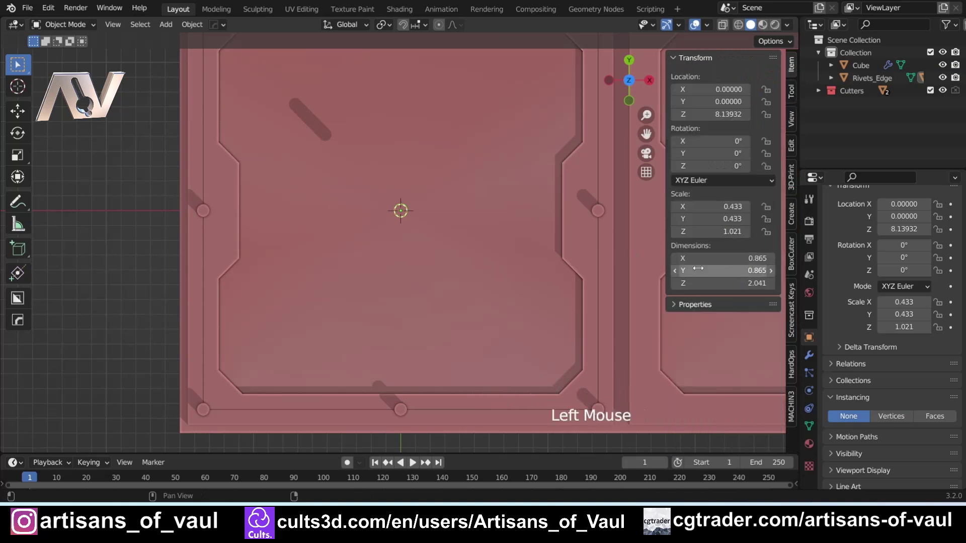
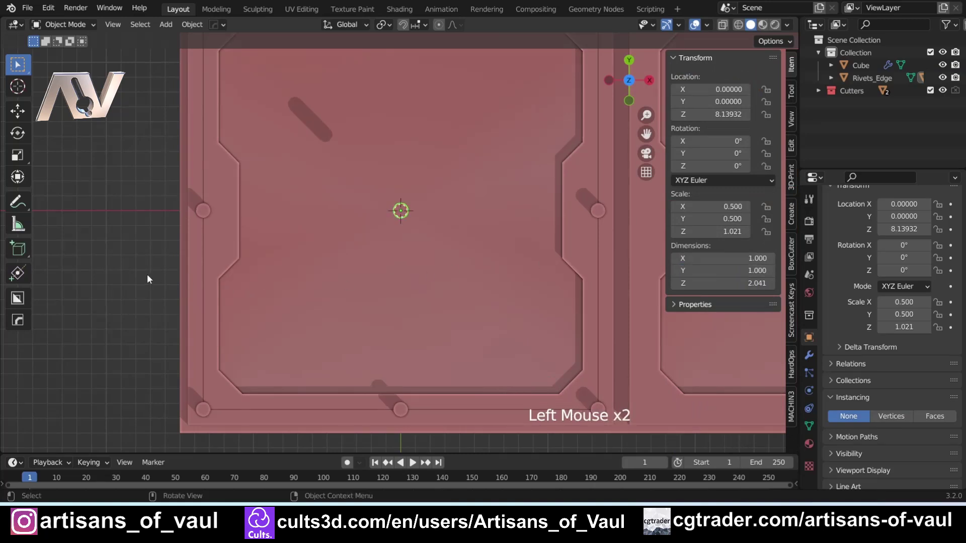
# Make the rivet instances real and Difference-Boolean the cylinders out of the tile with the Exact solver.
pyautogui.middleClick(157, 258)
pyautogui.click(221, 233)
pyautogui.press('ctrl+z')
pyautogui.middleClick(280, 124)
pyautogui.click(275, 112)
pyautogui.click(258, 165)
pyautogui.click(235, 232)
pyautogui.middleClick(338, 192)
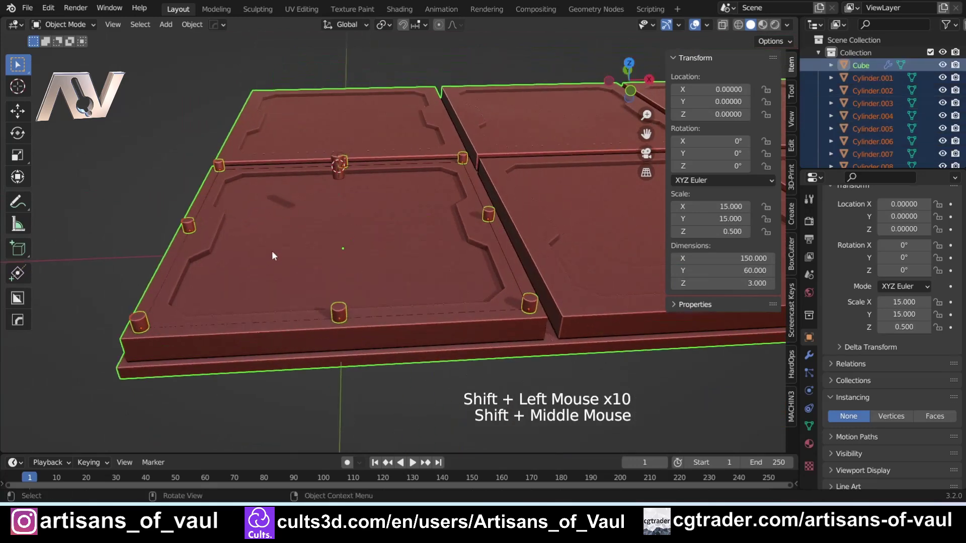
pyautogui.press('ctrl+KP_Subtract')
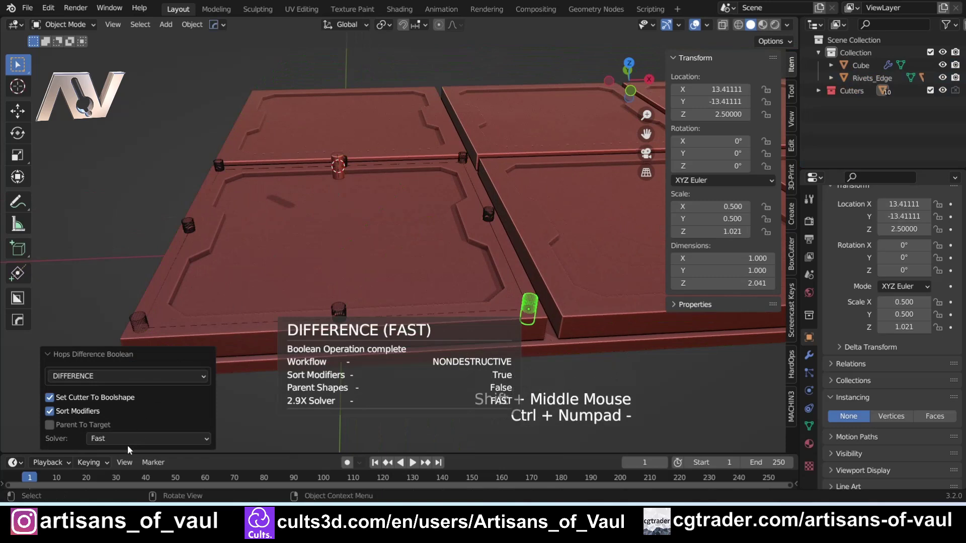
pyautogui.click(138, 443)
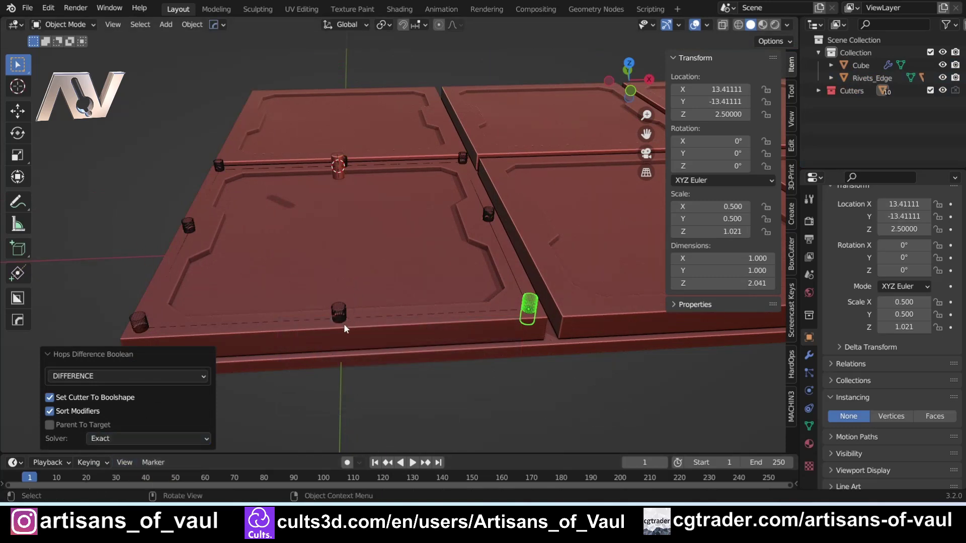
# Hide the rivet cylinders and the Rivets_Edge frame, leaving clean holes along the tile border.
pyautogui.press('h')
pyautogui.click(339, 310)
pyautogui.press('h')
pyautogui.click(145, 316)
pyautogui.press('h')
pyautogui.click(186, 229)
pyautogui.press('h')
pyautogui.click(223, 171)
pyautogui.press('h')
pyautogui.click(468, 162)
pyautogui.press('h')
pyautogui.click(491, 215)
pyautogui.press('h')
pyautogui.click(354, 166)
pyautogui.press('h')
pyautogui.middleClick(323, 172)
pyautogui.click(293, 161)
pyautogui.press('h')
pyautogui.click(882, 82)
pyautogui.press('h')
pyautogui.press('h')
pyautogui.middleClick(205, 259)
pyautogui.middleClick(214, 287)
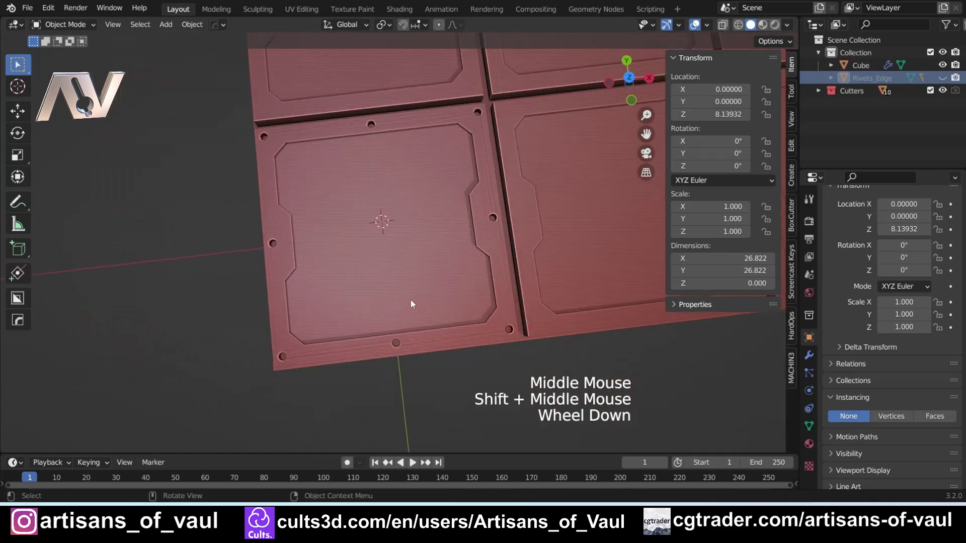
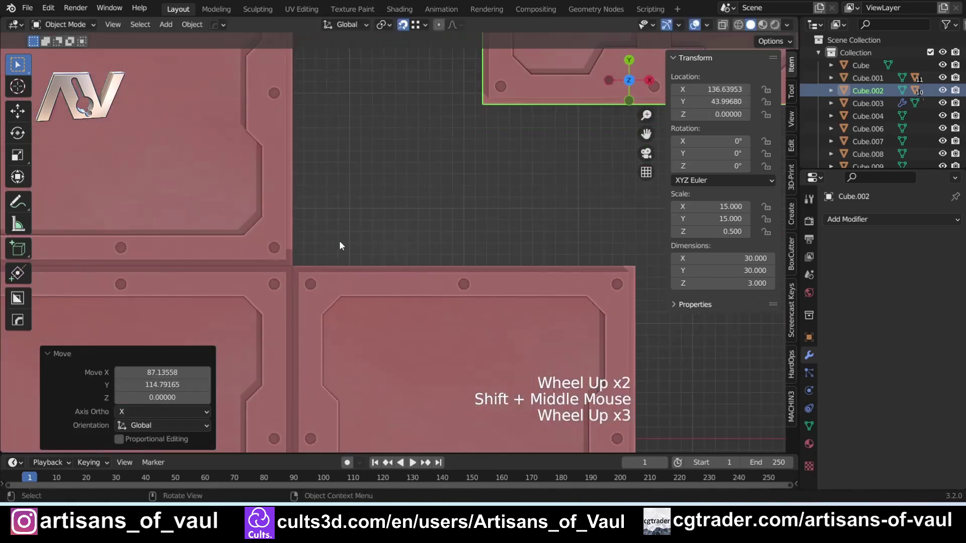
# Grab the duplicated tiles into place so they butt against the existing strip.
pyautogui.scroll(3)
pyautogui.press('g')
pyautogui.scroll(-3)
pyautogui.middleClick(278, 313)
pyautogui.click(268, 287)
pyautogui.scroll(3)
pyautogui.middleClick(298, 194)
pyautogui.scroll(3)
pyautogui.press('g')
pyautogui.scroll(-3)
pyautogui.middleClick(329, 254)
pyautogui.scroll(3)
pyautogui.middleClick(340, 219)
# Delete the leftover stray object and close the sidebar to tidy the scene.
pyautogui.press('Tab')
pyautogui.press('Tab')
pyautogui.click(291, 237)
pyautogui.click(305, 278)
pyautogui.middleClick(451, 250)
pyautogui.click(465, 136)
pyautogui.click(460, 153)
pyautogui.press('Return')
pyautogui.press('Delete')
pyautogui.middleClick(285, 255)
pyautogui.scroll(-3)
pyautogui.middleClick(387, 277)
pyautogui.middleClick(351, 270)
pyautogui.middleClick(350, 271)
pyautogui.middleClick(425, 291)
pyautogui.press('n')
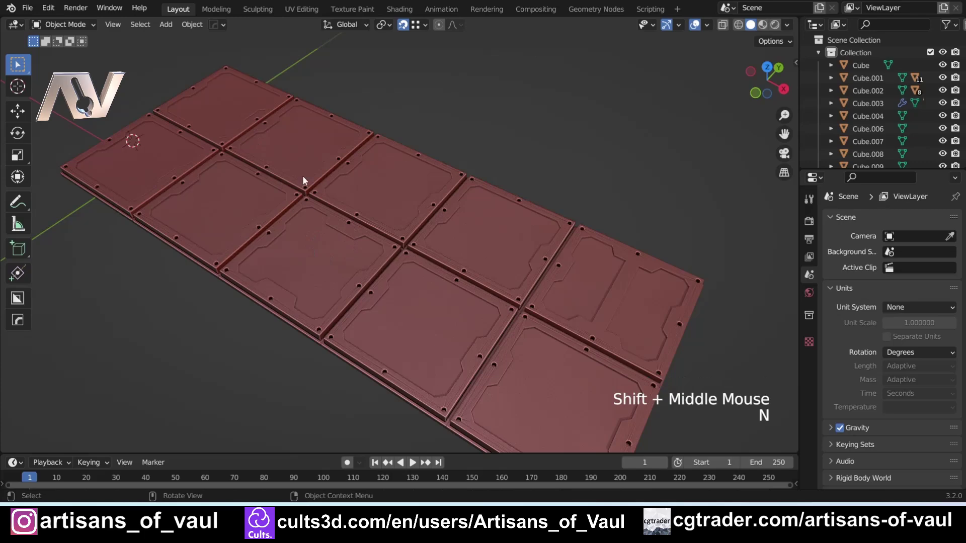
# Orbit over the finished two-column tile grid to inspect the recessed riveted panels.
pyautogui.middleClick(406, 243)
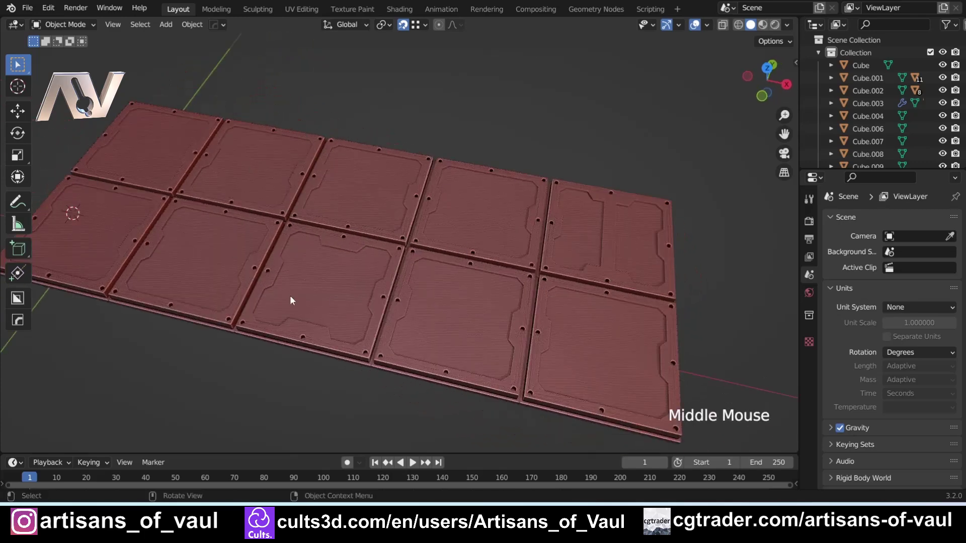
pyautogui.middleClick(307, 287)
pyautogui.middleClick(359, 326)
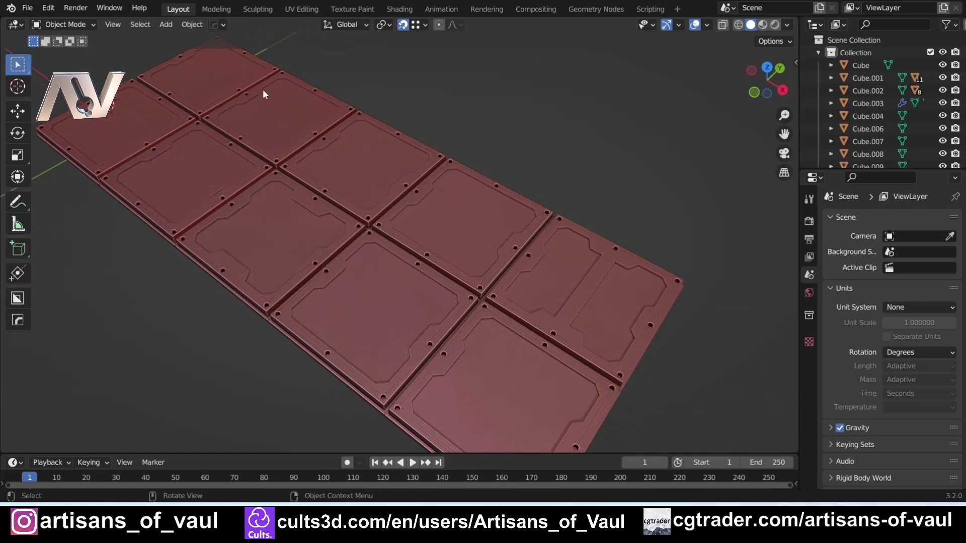
pyautogui.middleClick(350, 257)
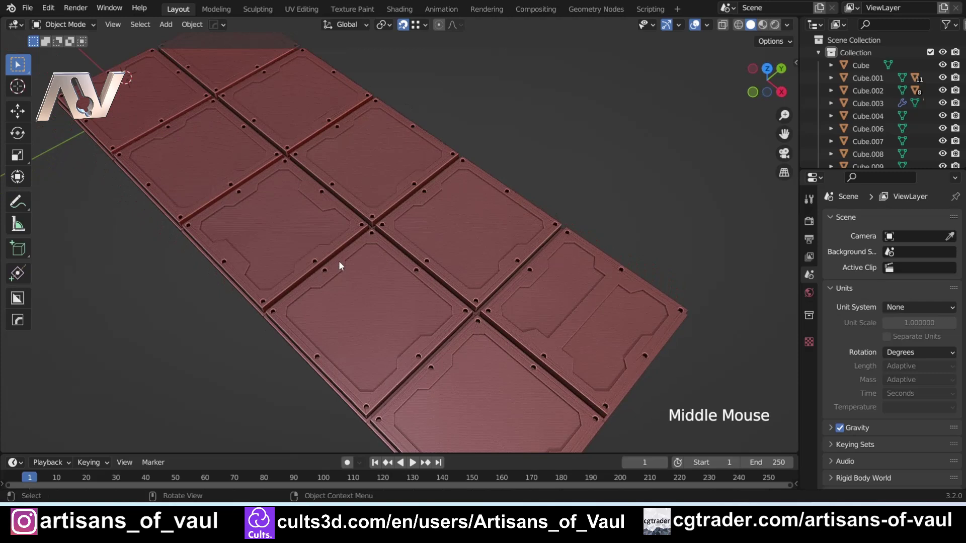
pyautogui.scroll(-3)
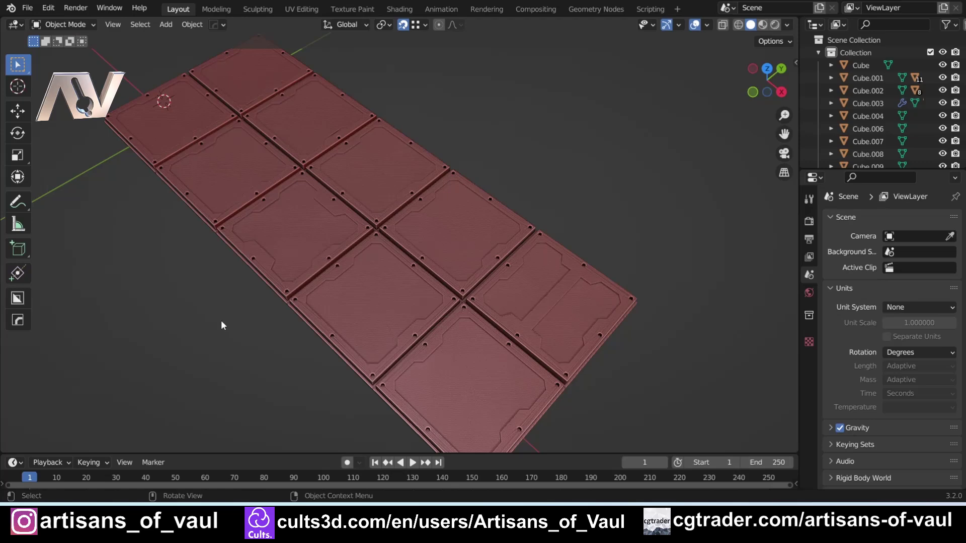
pyautogui.middleClick(278, 328)
pyautogui.scroll(3)
pyautogui.middleClick(197, 311)
pyautogui.scroll(3)
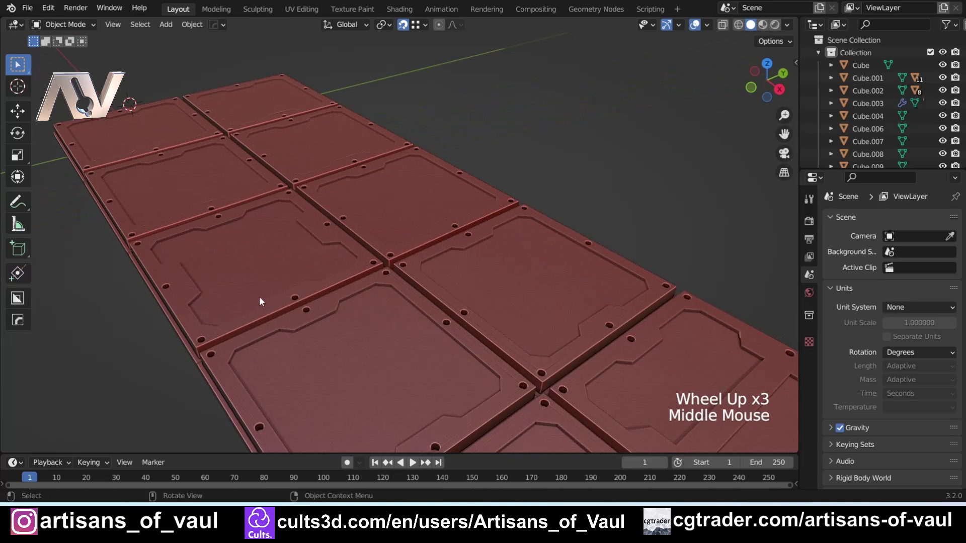
pyautogui.click(266, 295)
pyautogui.click(142, 317)
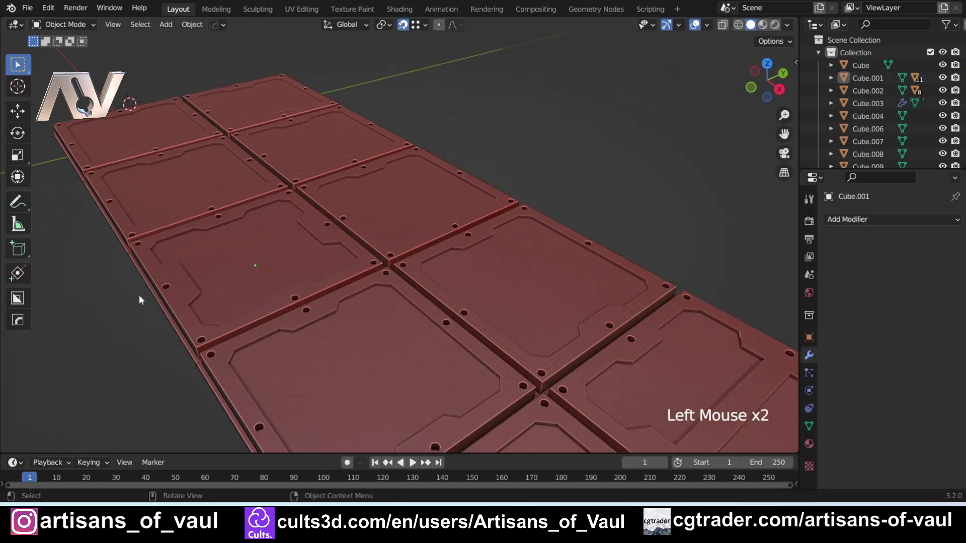